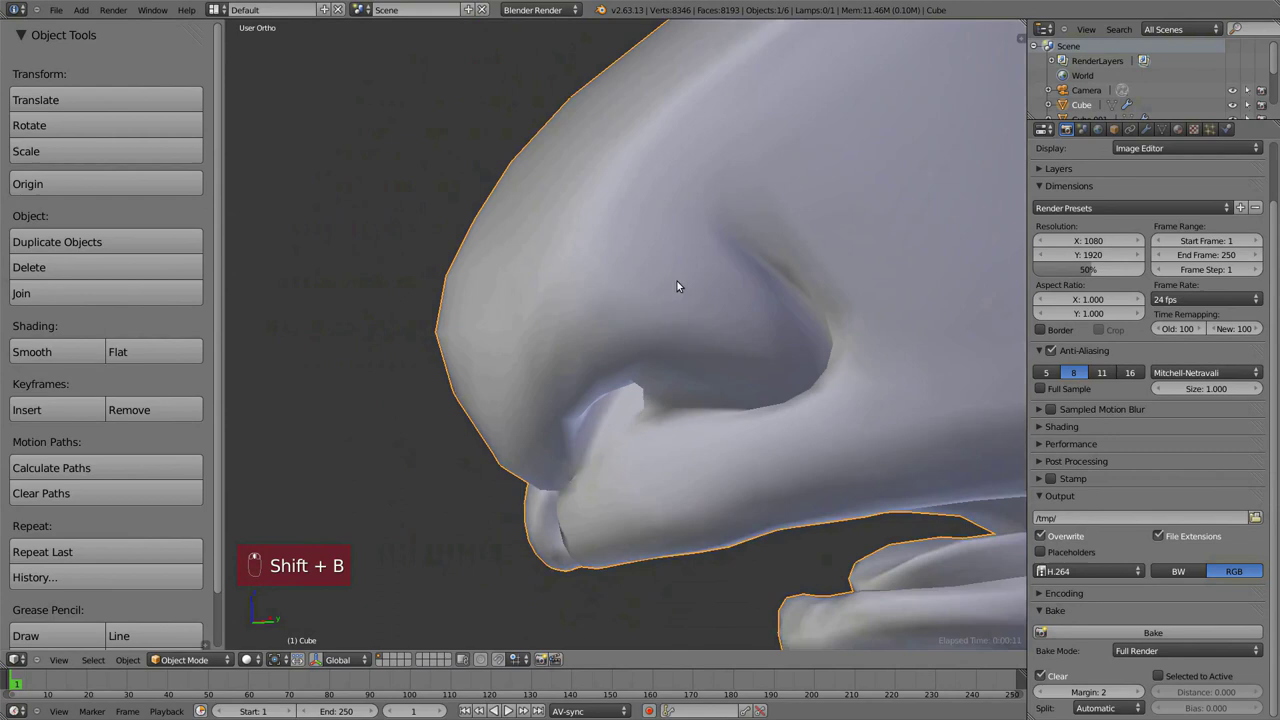
- Zoom into the shorts region of the llama model for high-resolution sculpting
{"action": "key", "text": "shift+b"}
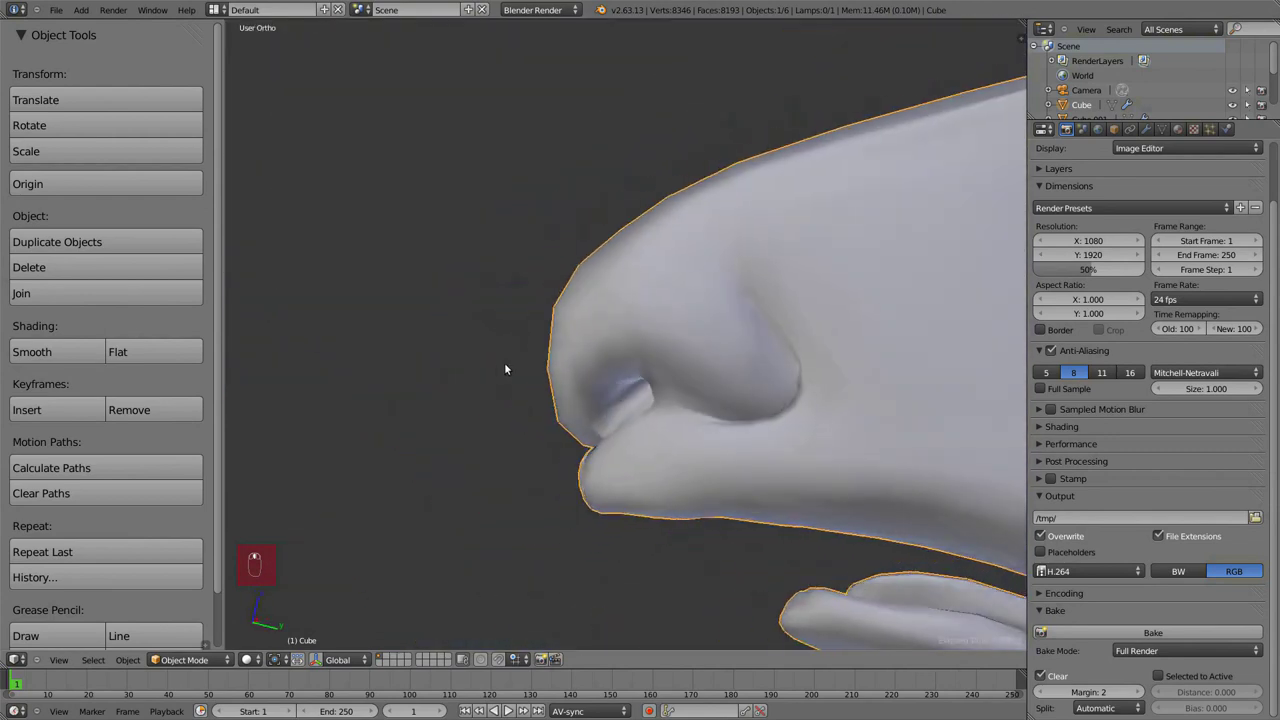
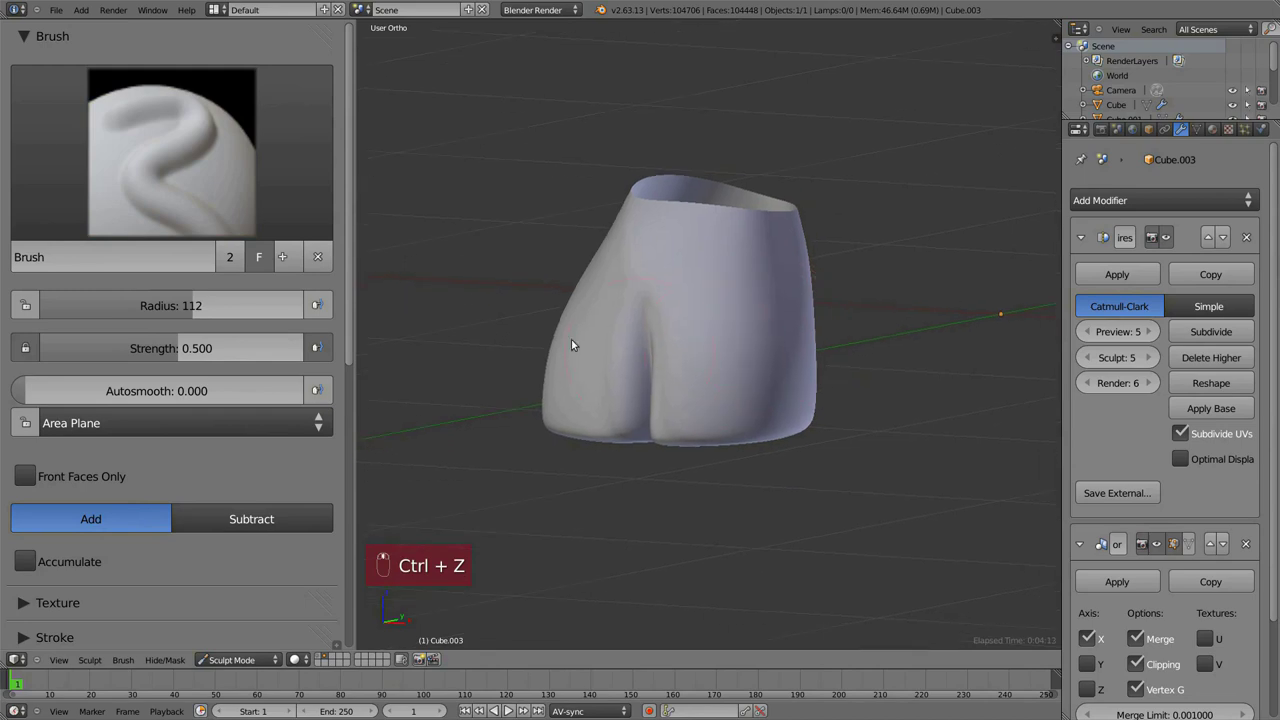
- Paint a test mask onto the side of the shorts, then undo it with SculptDraw restored
{"action": "key", "text": "ctrl+z"}
{"action": "left_click_drag", "start_coordinate": [308, 430], "coordinate": [739, 253]}
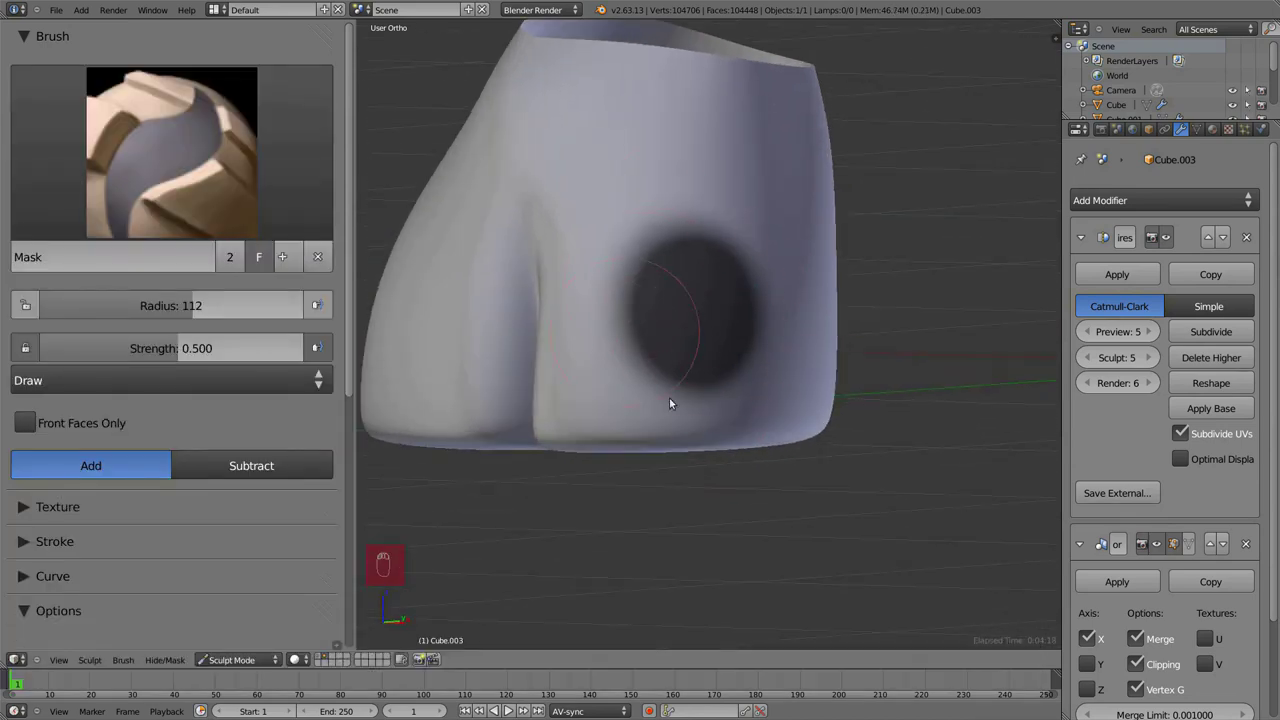
{"action": "key", "text": "d"}
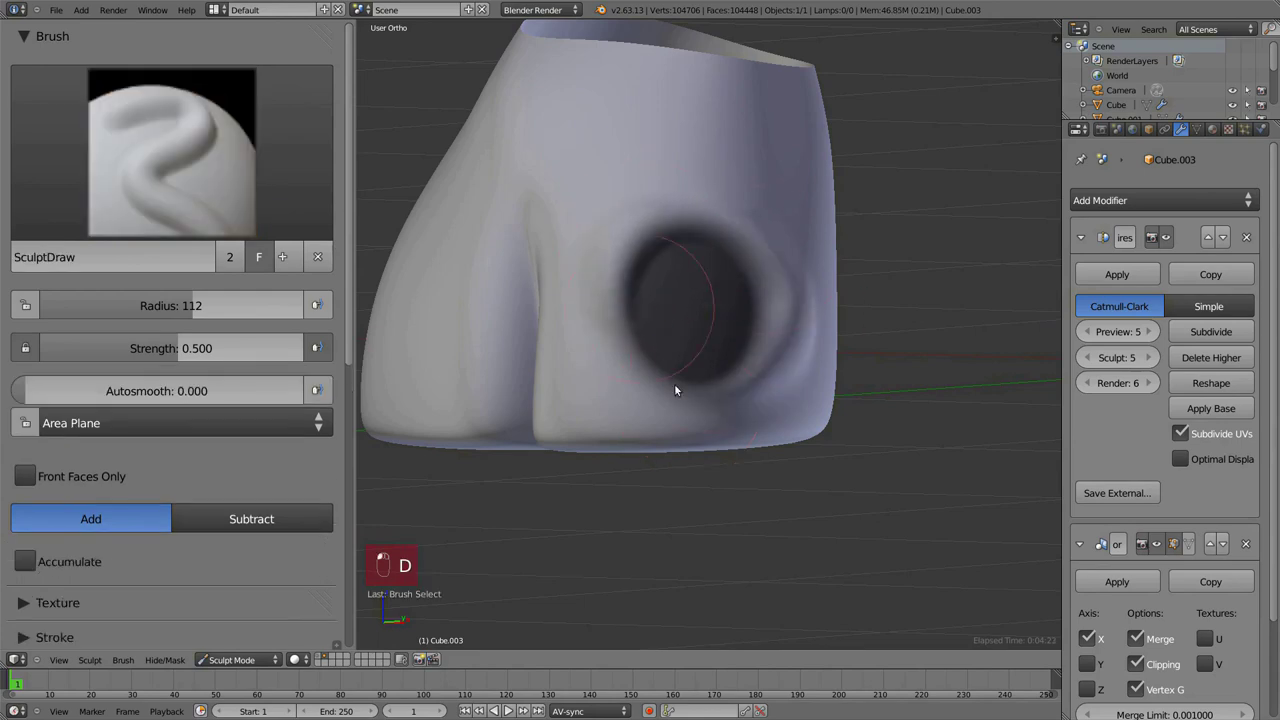
{"action": "left_click_drag", "start_coordinate": [689, 355], "coordinate": [730, 469]}
{"action": "key", "text": "ctrl+z"}
{"action": "key", "text": "ctrl+z"}
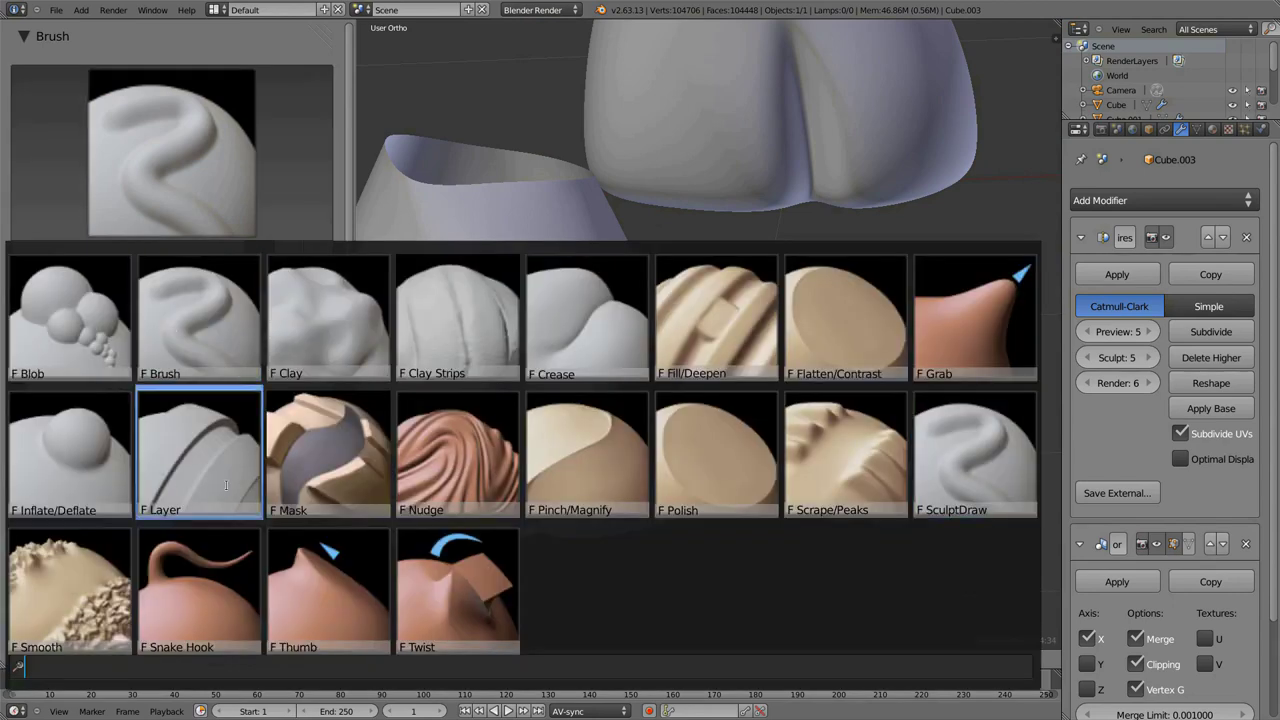
{"action": "key", "text": "ctrl+z"}
{"action": "left_click_drag", "start_coordinate": [316, 345], "coordinate": [603, 329]}
- Mask a small patch, clear it, return to SculptDraw and face the front of the shorts
{"action": "key", "text": "f"}
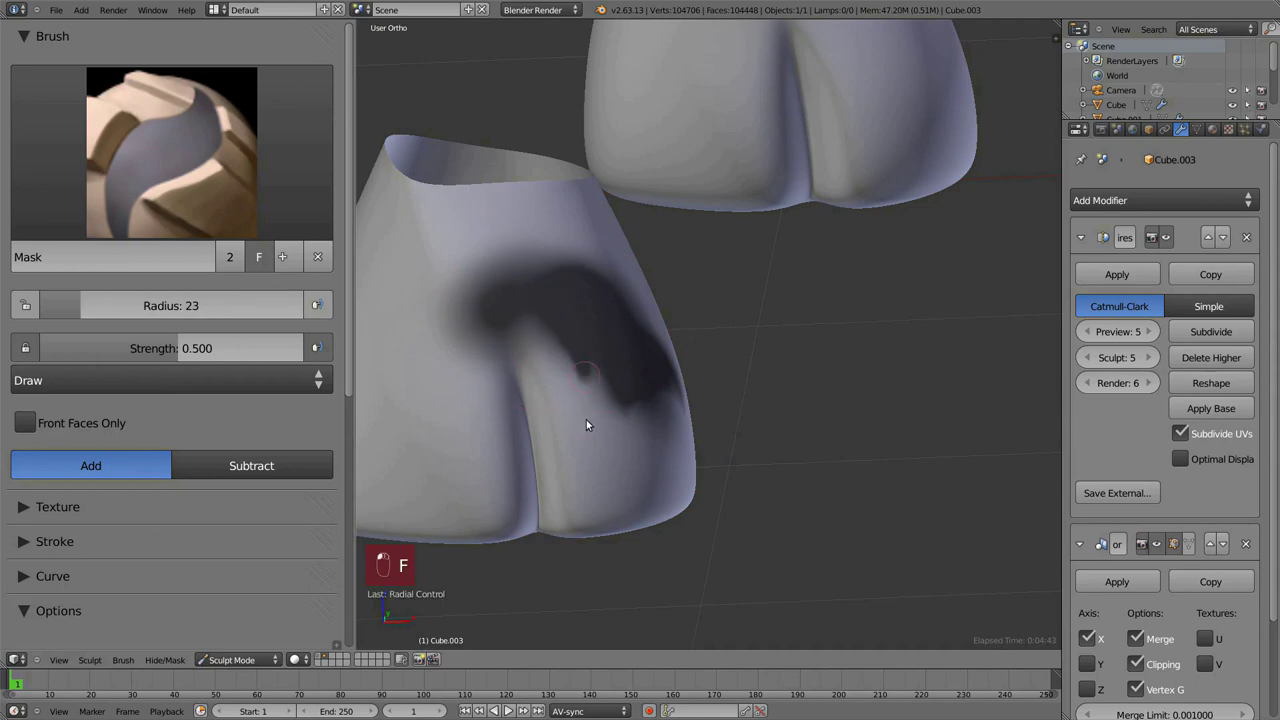
{"action": "left_click_drag", "start_coordinate": [454, 478], "coordinate": [531, 414]}
{"action": "key", "text": "d"}
{"action": "key", "text": "f"}
{"action": "key", "text": "shift+b"}
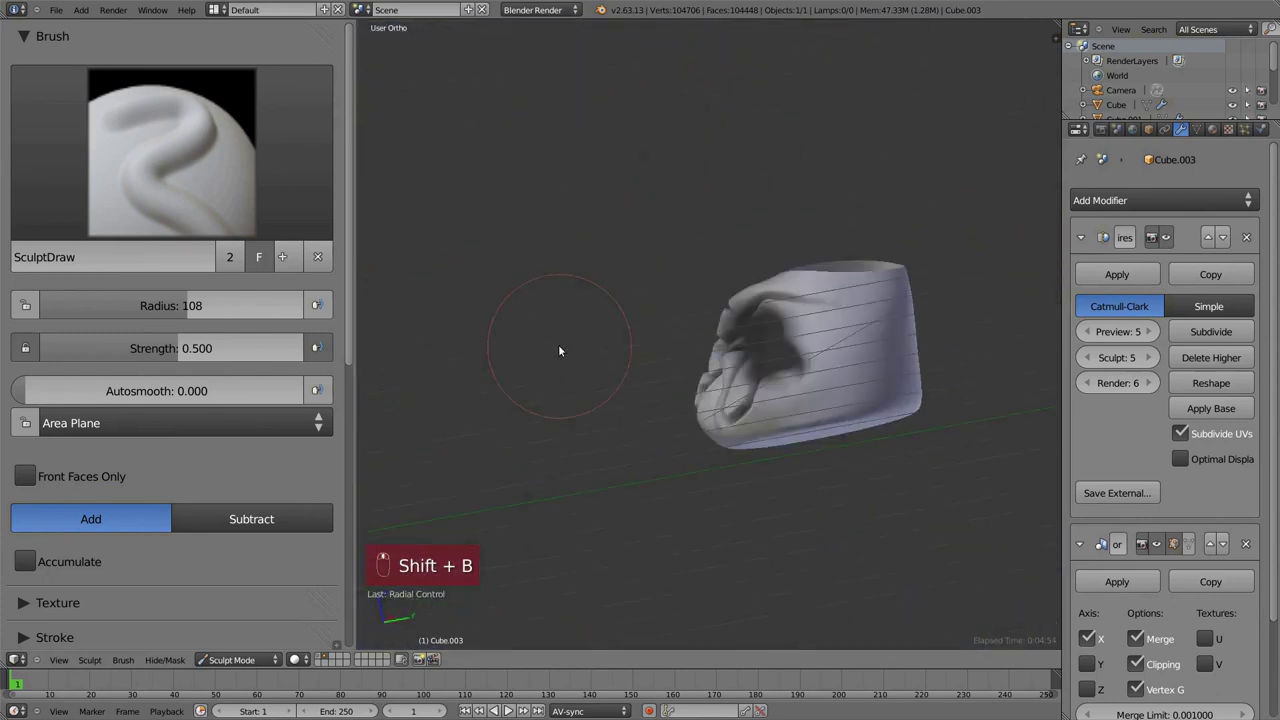
{"action": "left_click_drag", "start_coordinate": [822, 369], "coordinate": [756, 425]}
{"action": "key", "text": "ctrl+z"}
{"action": "left_click_drag", "start_coordinate": [704, 386], "coordinate": [336, 578]}
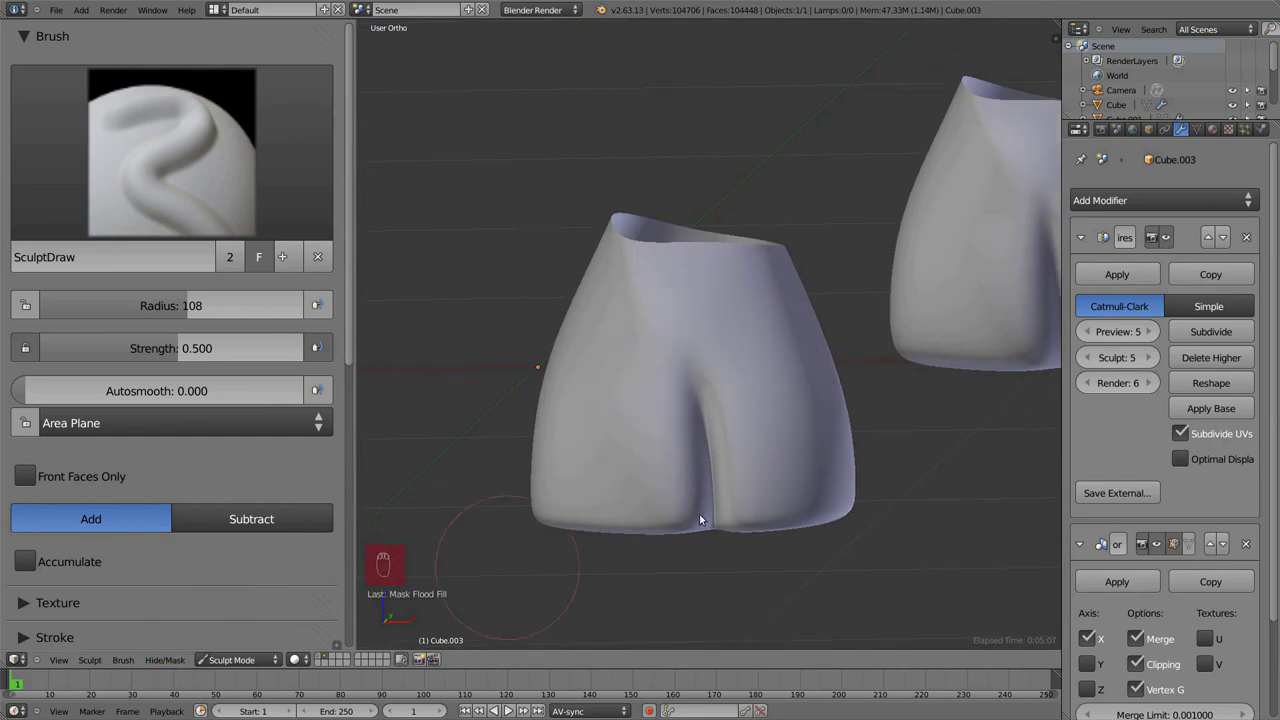
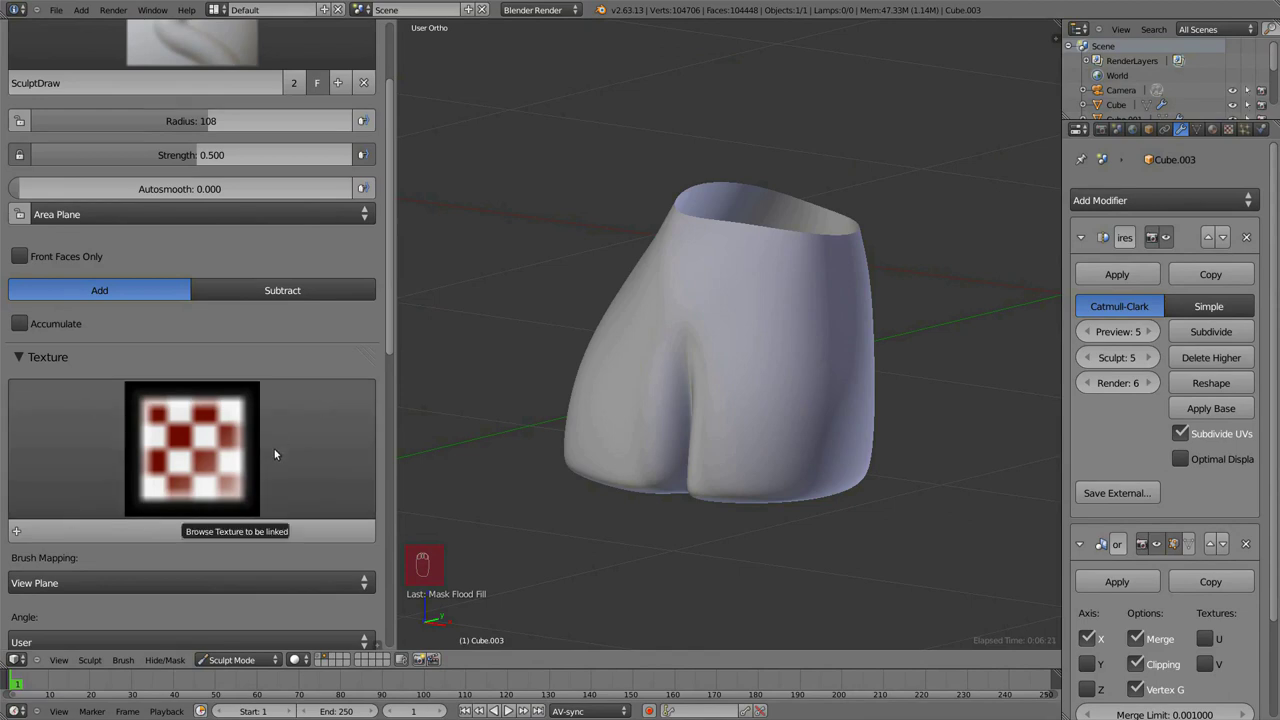
- Replace the checker brush texture with a grey clouds noise mapped to the view plane
{"action": "left_click_drag", "start_coordinate": [266, 315], "coordinate": [227, 383]}
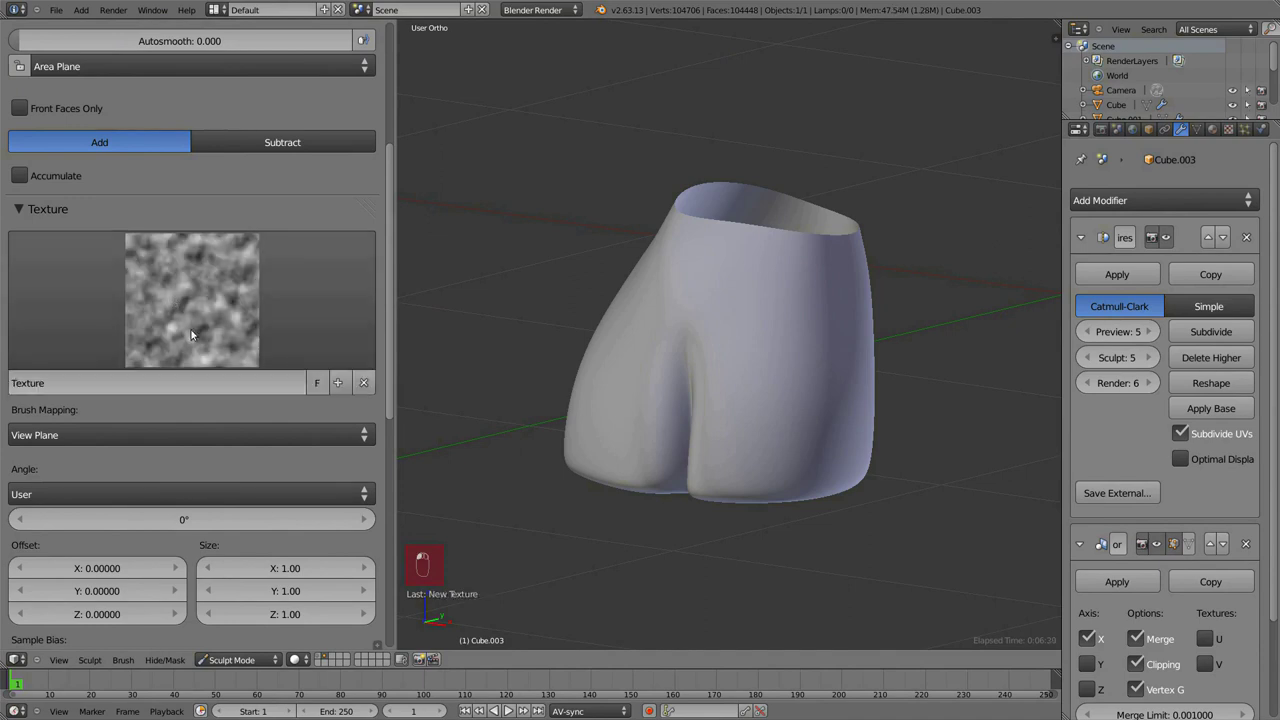
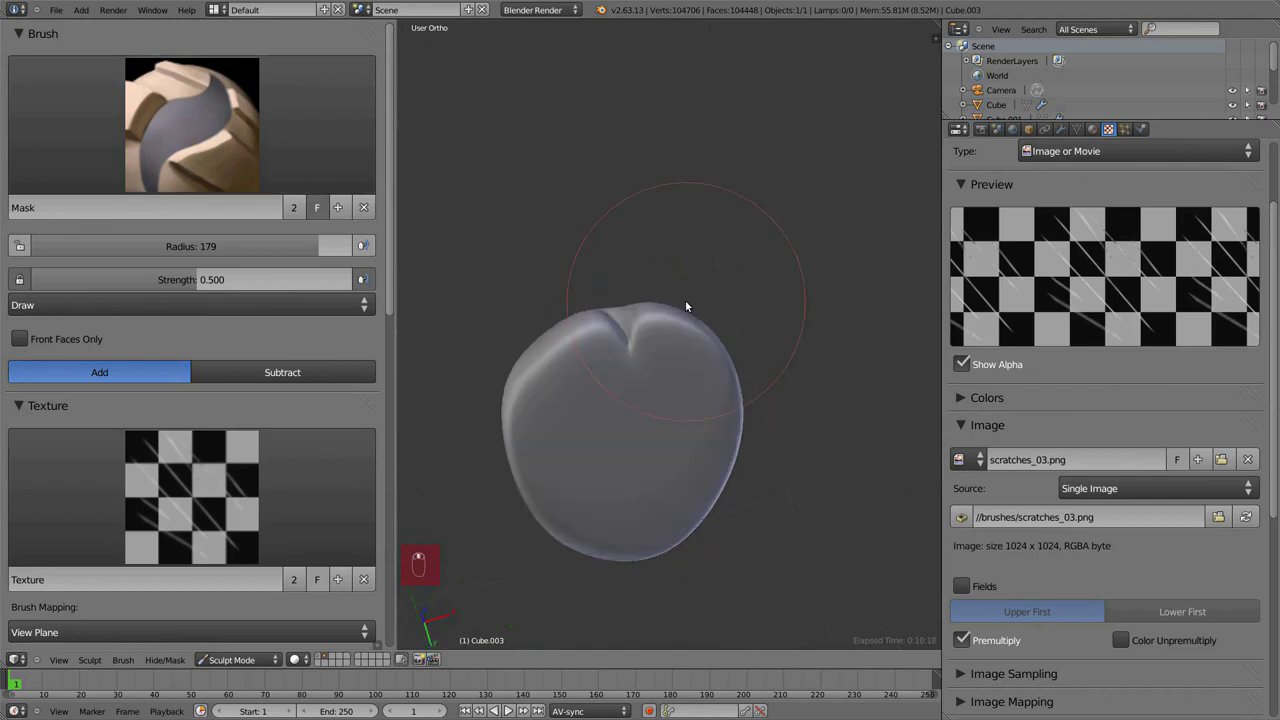
- Paint scratch mask lines across the shorts leg at a reduced brush radius
{"action": "key", "text": "f"}
{"action": "left_click_drag", "start_coordinate": [682, 426], "coordinate": [709, 308]}
{"action": "left_click_drag", "start_coordinate": [709, 308], "coordinate": [675, 388]}
{"action": "key", "text": "ctrl+f"}
{"action": "left_click_drag", "start_coordinate": [675, 388], "coordinate": [655, 462]}
{"action": "left_click", "coordinate": [680, 405]}
{"action": "key", "text": "f"}
{"action": "left_click", "coordinate": [583, 382]}
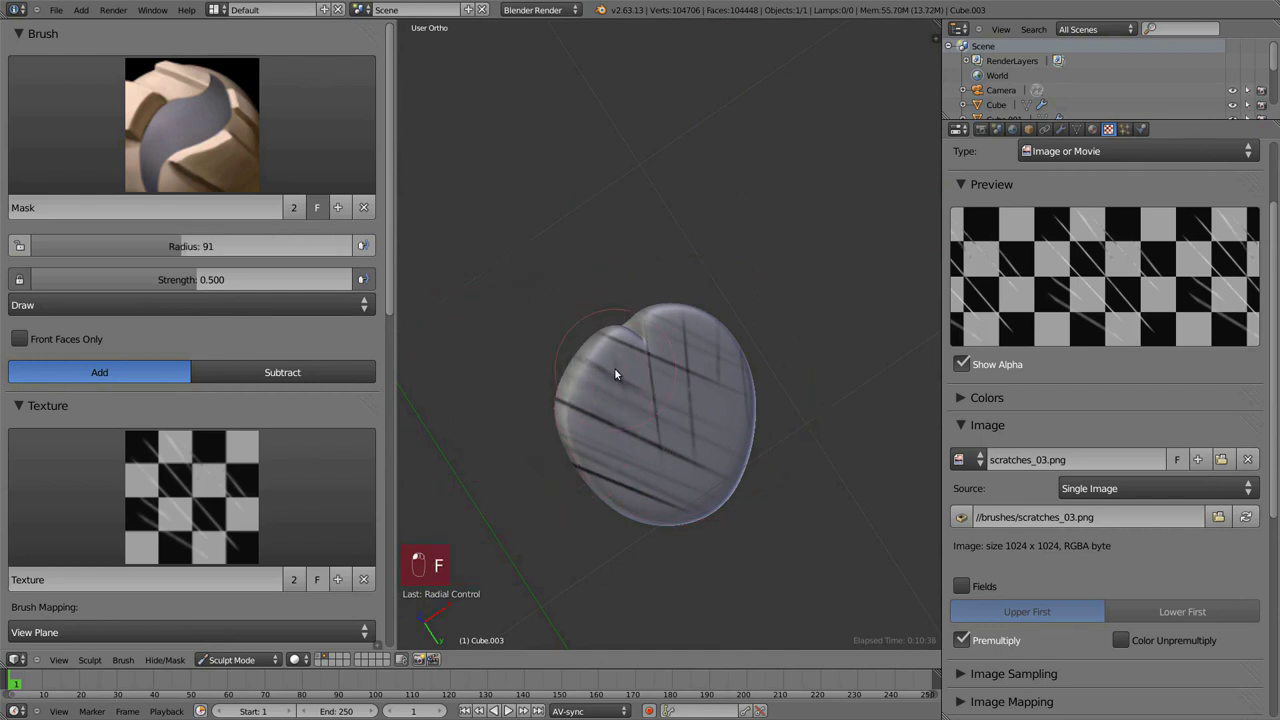
{"action": "left_click_drag", "start_coordinate": [696, 348], "coordinate": [679, 330]}
- Raise mask strength to 0.730 and extend the scratch mask over the leg
{"action": "key", "text": "ctrl+f"}
{"action": "key", "text": "shift+f"}
{"action": "left_click_drag", "start_coordinate": [727, 380], "coordinate": [730, 411]}
{"action": "key", "text": "ctrl+f"}
{"action": "left_click_drag", "start_coordinate": [642, 402], "coordinate": [729, 425]}
{"action": "key", "text": "ctrl+f"}
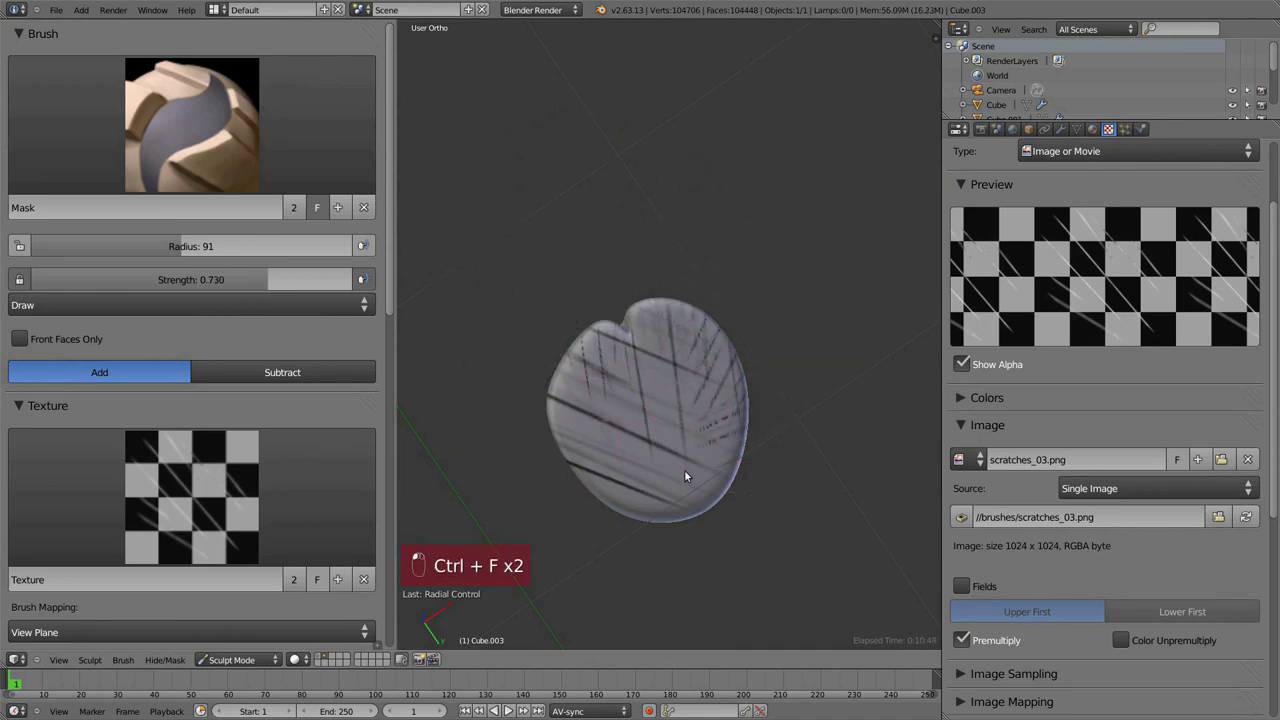
{"action": "left_click", "coordinate": [612, 489]}
{"action": "key", "text": "ctrl+f"}
{"action": "left_click_drag", "start_coordinate": [644, 414], "coordinate": [665, 479]}
{"action": "left_click_drag", "start_coordinate": [665, 479], "coordinate": [581, 439]}
{"action": "left_click_drag", "start_coordinate": [581, 439], "coordinate": [690, 385]}
{"action": "key", "text": "ctrl+f"}
- Paint denser scratch-streak mask along the leg's lower rim at several brush sizes
{"action": "middle_click", "coordinate": [690, 385]}
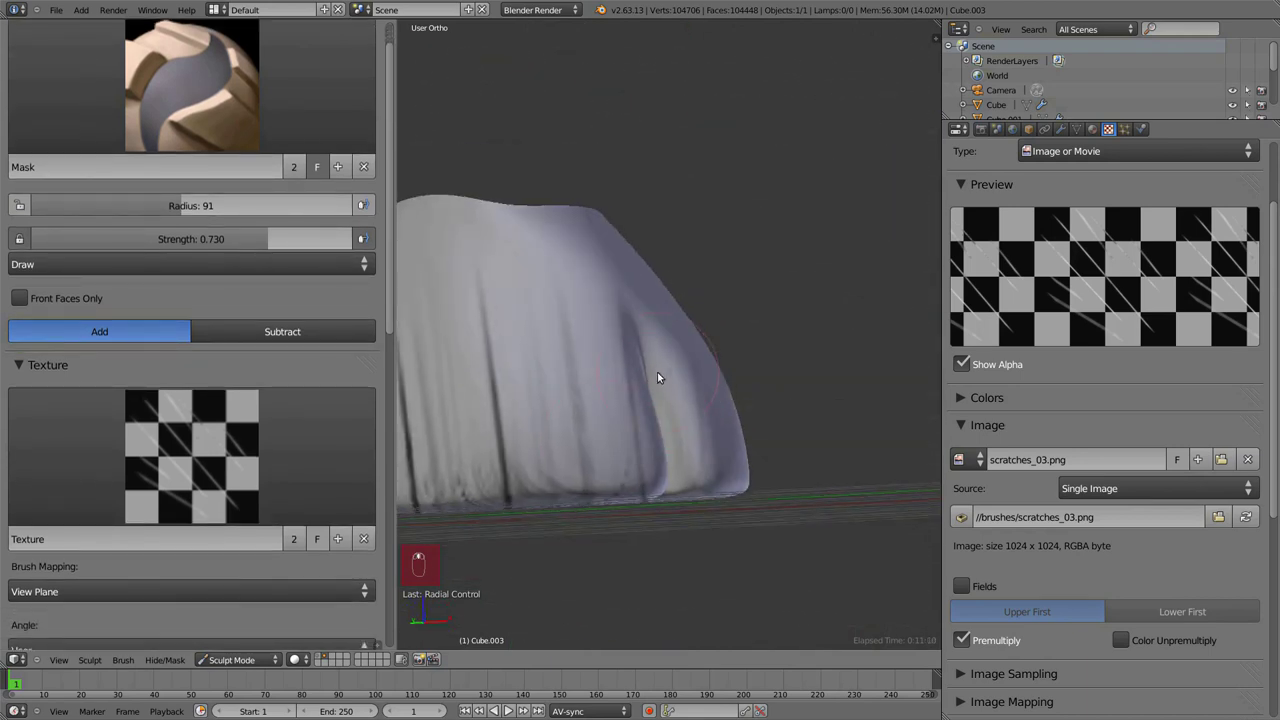
{"action": "key", "text": "f"}
{"action": "left_click_drag", "start_coordinate": [623, 479], "coordinate": [649, 332]}
{"action": "key", "text": "f"}
{"action": "middle_click", "coordinate": [649, 332]}
{"action": "left_click_drag", "start_coordinate": [642, 334], "coordinate": [641, 364]}
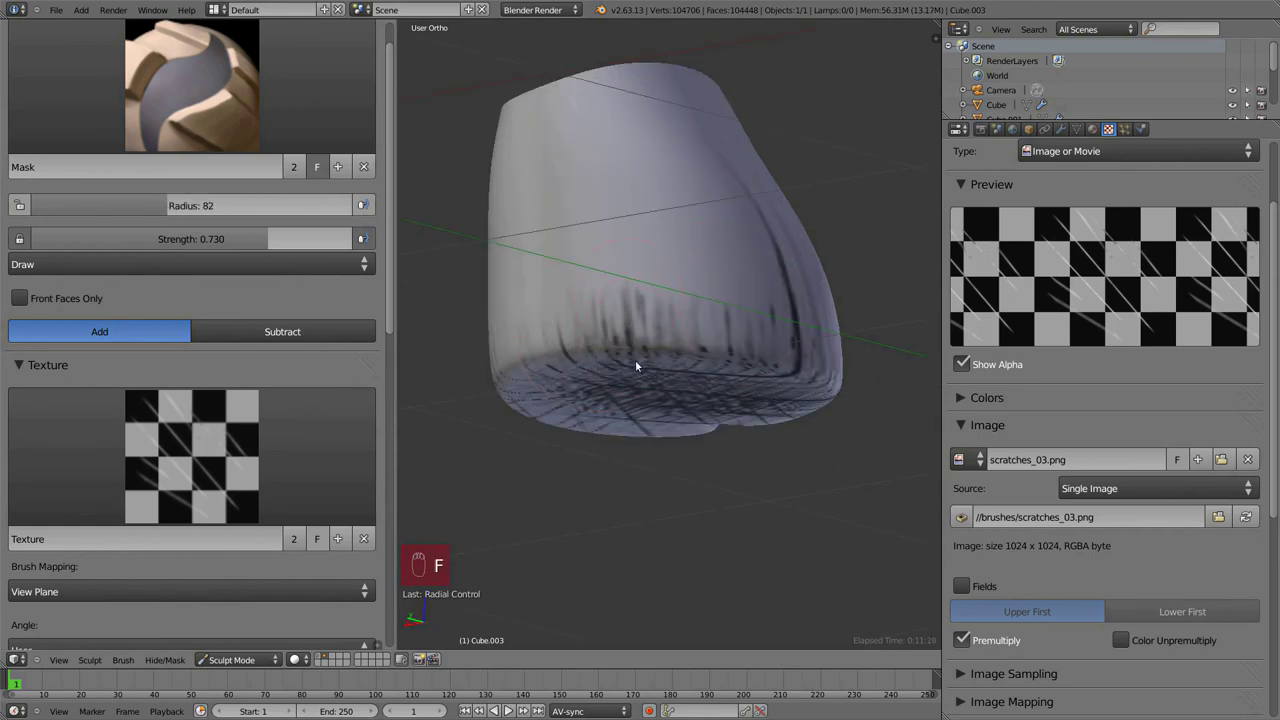
{"action": "left_click_drag", "start_coordinate": [670, 247], "coordinate": [720, 258]}
{"action": "left_click_drag", "start_coordinate": [720, 258], "coordinate": [673, 324]}
{"action": "left_click_drag", "start_coordinate": [676, 332], "coordinate": [676, 328]}
{"action": "key", "text": "ctrl+f"}
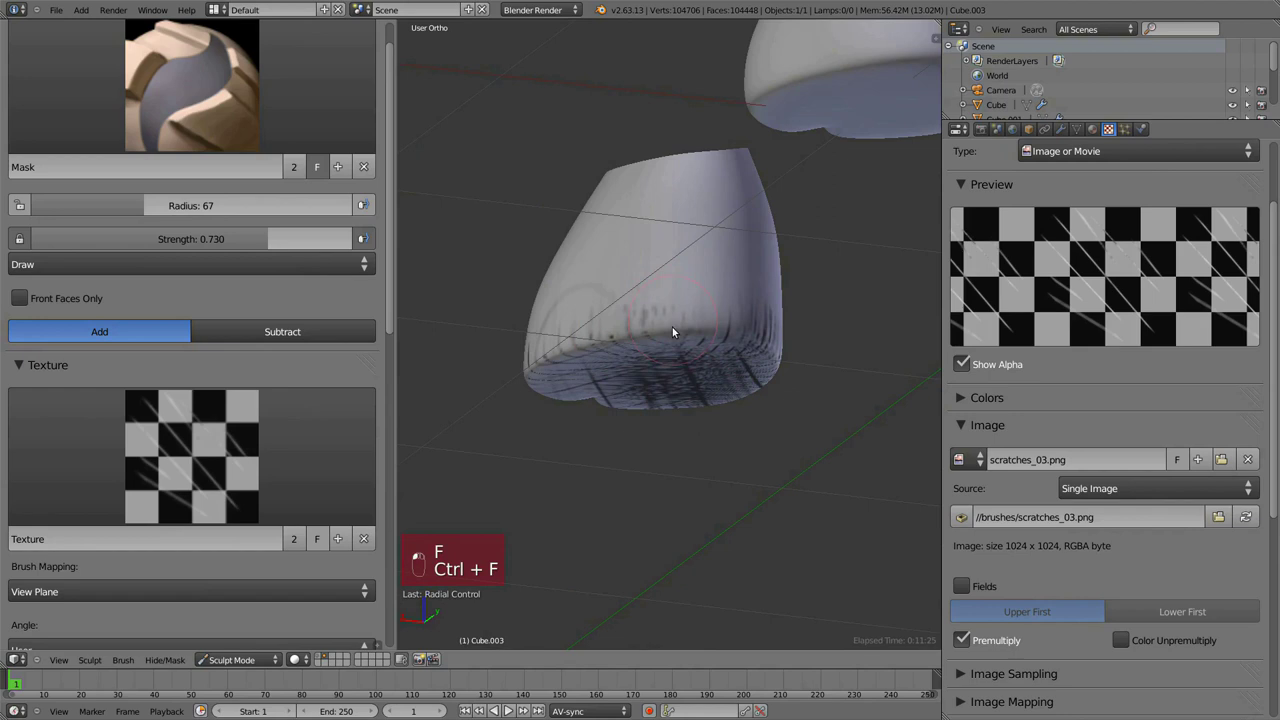
{"action": "key", "text": "ctrl+z"}
{"action": "key", "text": "ctrl+z"}
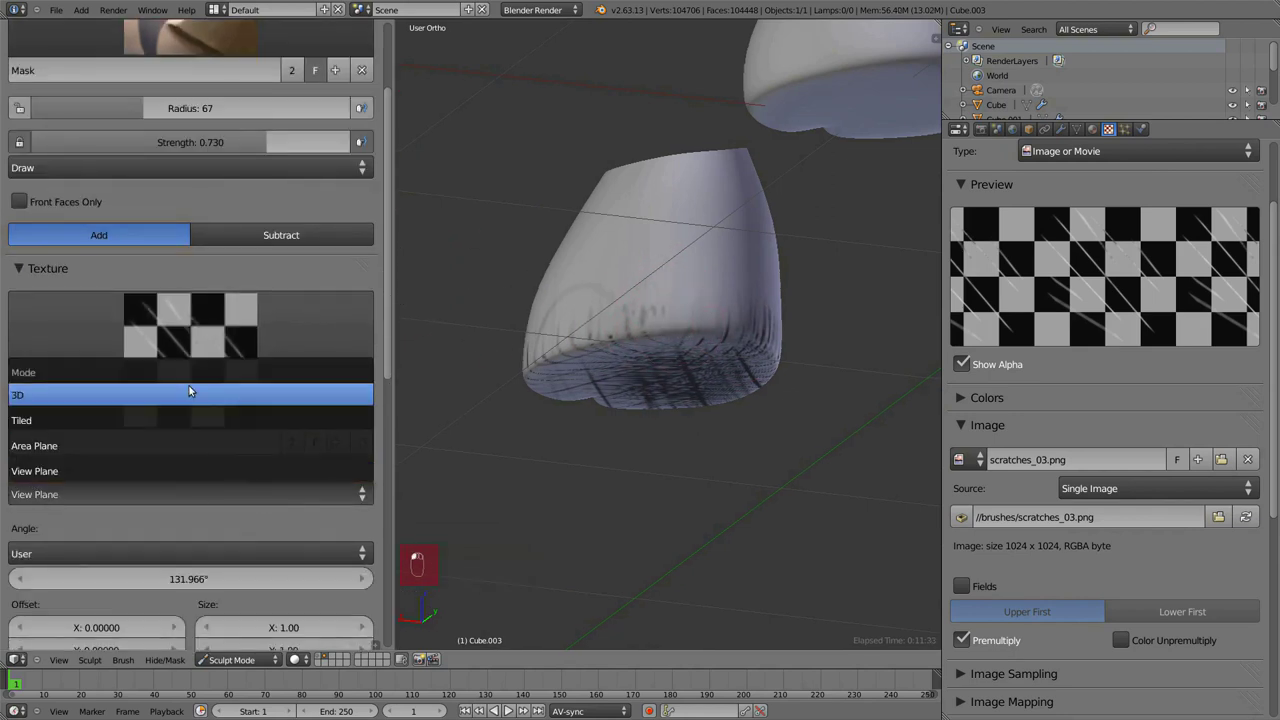
- Switch the scratches_03 texture to tiled mapping and rotate its angle to about 132 degrees
{"action": "middle_click", "coordinate": [196, 444]}
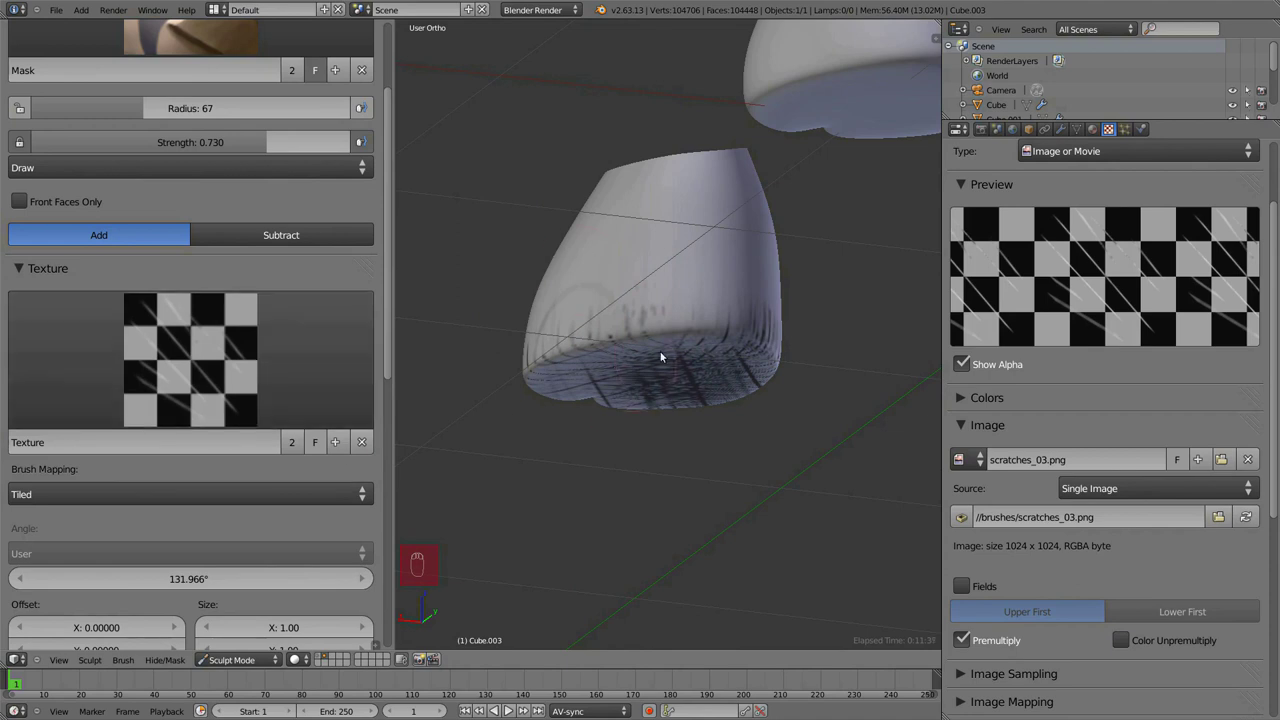
{"action": "left_click_drag", "start_coordinate": [645, 236], "coordinate": [650, 196]}
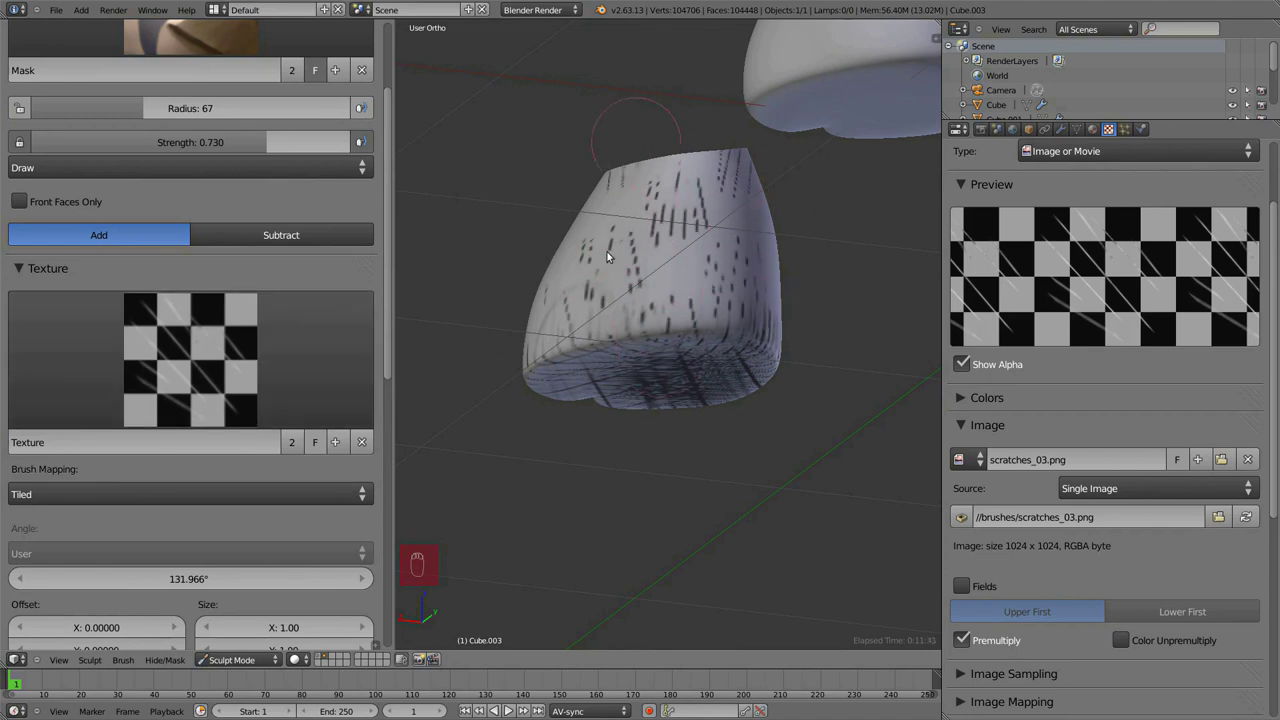
{"action": "key", "text": "ctrl+z"}
{"action": "left_click_drag", "start_coordinate": [337, 504], "coordinate": [676, 537]}
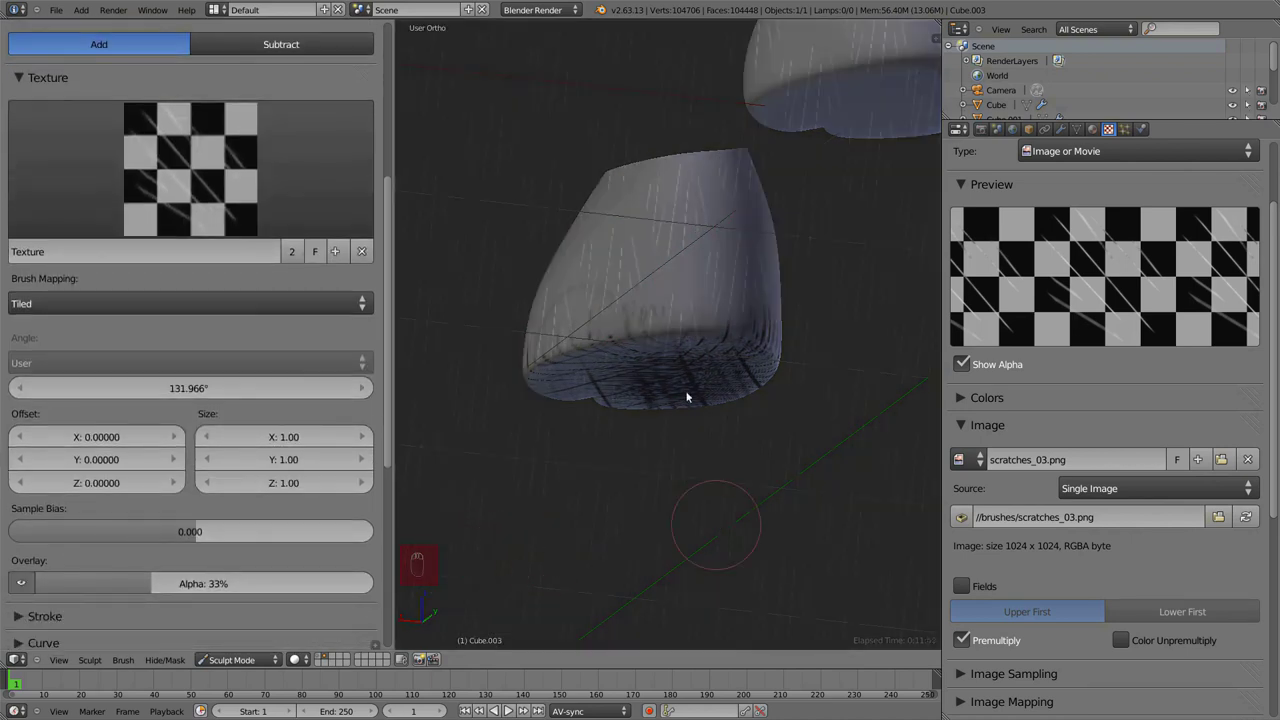
{"action": "left_click_drag", "start_coordinate": [711, 272], "coordinate": [697, 331]}
{"action": "key", "text": "f"}
{"action": "key", "text": "f"}
{"action": "left_click", "coordinate": [705, 372]}
{"action": "left_click", "coordinate": [754, 396]}
{"action": "key", "text": "f"}
- Paint dashed scratch marks across the front of the shorts leg
{"action": "left_click_drag", "start_coordinate": [744, 337], "coordinate": [661, 338]}
{"action": "key", "text": "f"}
{"action": "left_click_drag", "start_coordinate": [683, 342], "coordinate": [749, 369]}
{"action": "left_click_drag", "start_coordinate": [686, 355], "coordinate": [675, 302]}
{"action": "left_click_drag", "start_coordinate": [675, 302], "coordinate": [683, 342]}
{"action": "left_click_drag", "start_coordinate": [683, 342], "coordinate": [679, 447]}
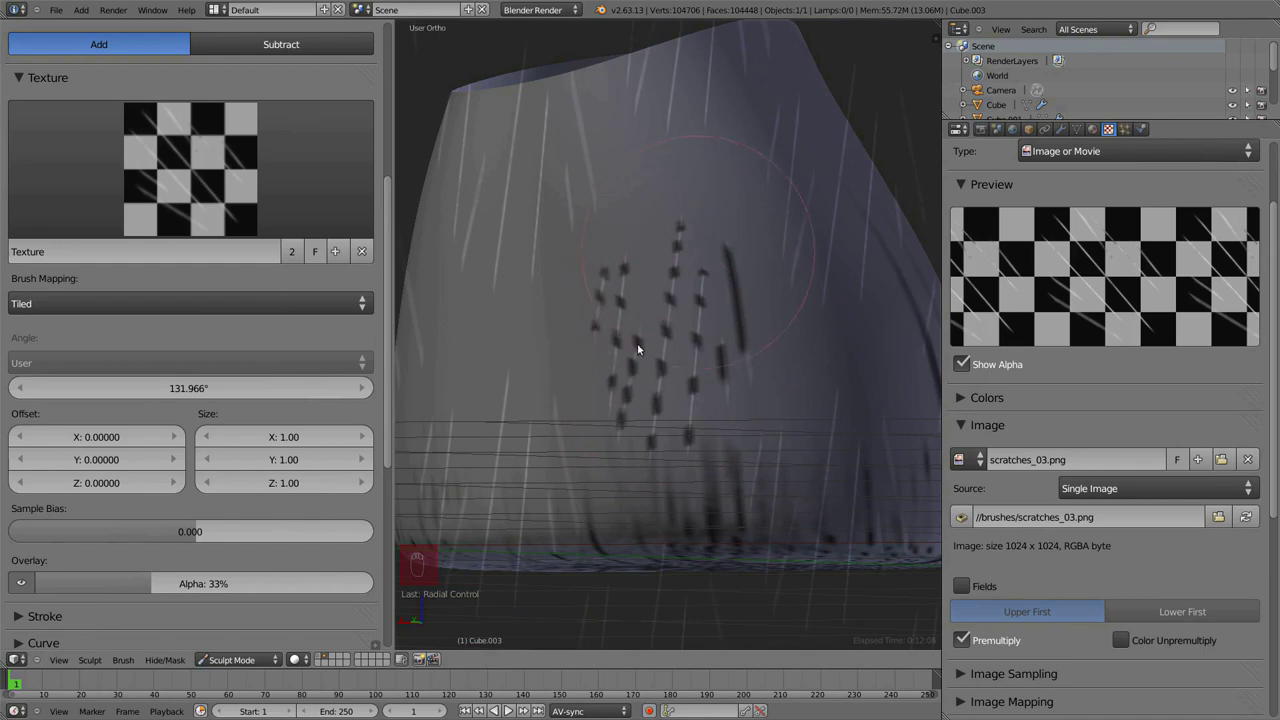
{"action": "middle_click", "coordinate": [763, 350]}
{"action": "left_click_drag", "start_coordinate": [740, 355], "coordinate": [735, 382]}
{"action": "key", "text": "ctrl+f"}
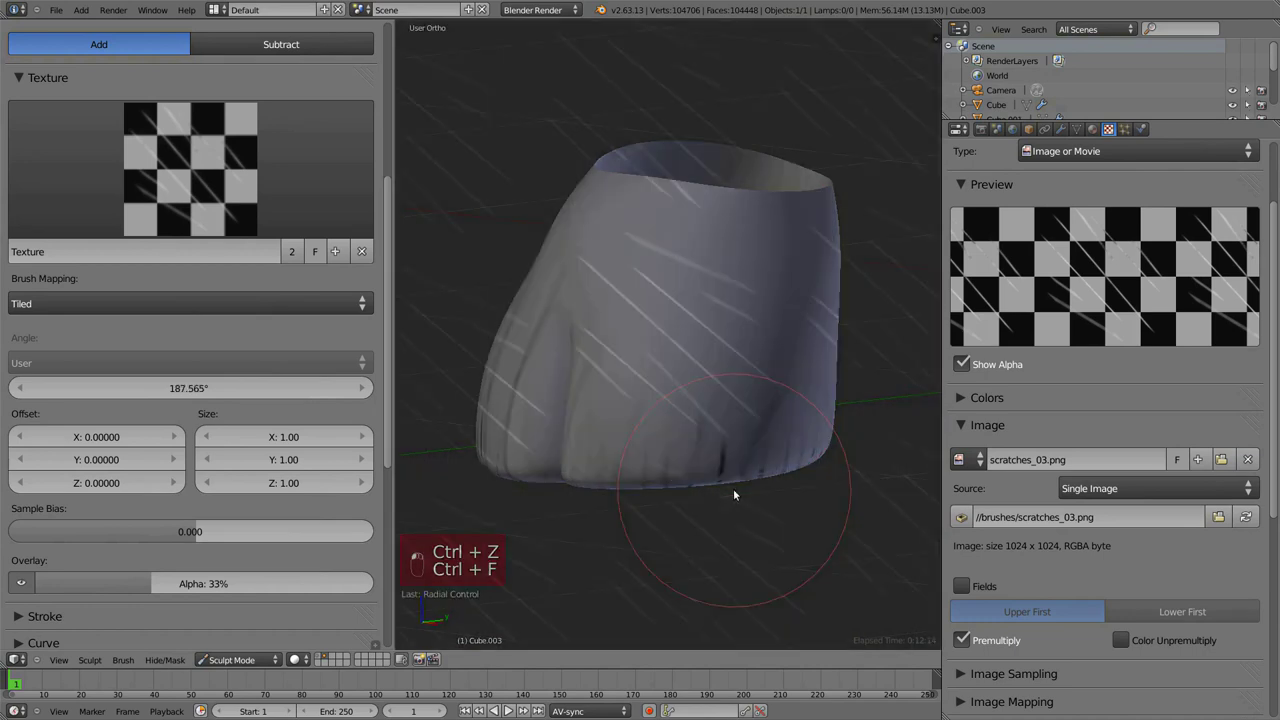
{"action": "key", "text": "ctrl+f"}
- Stamp bold diagonal scratch grooves onto the shorts at the rotated texture angle
{"action": "left_click_drag", "start_coordinate": [653, 306], "coordinate": [661, 353]}
{"action": "key", "text": "ctrl+f"}
{"action": "key", "text": "ctrl+f"}
{"action": "left_click_drag", "start_coordinate": [677, 377], "coordinate": [642, 346]}
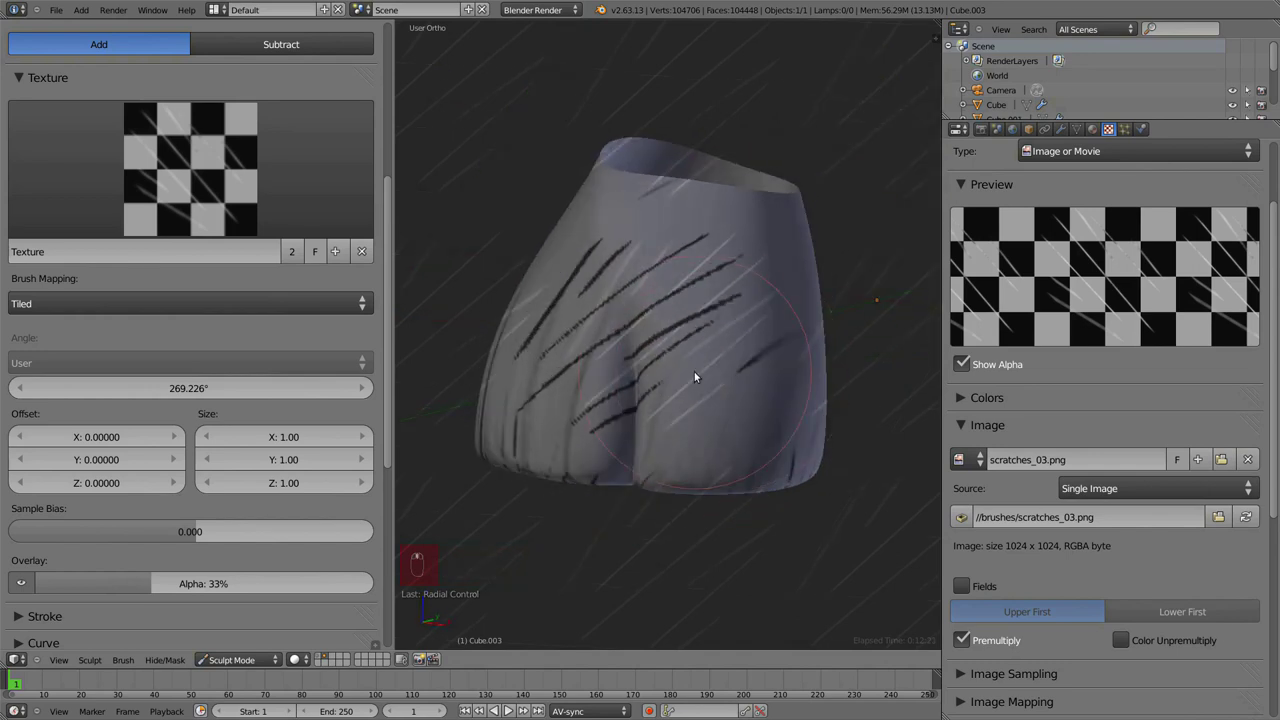
{"action": "left_click_drag", "start_coordinate": [828, 385], "coordinate": [645, 407]}
{"action": "key", "text": "f"}
{"action": "key", "text": "ctrl+f"}
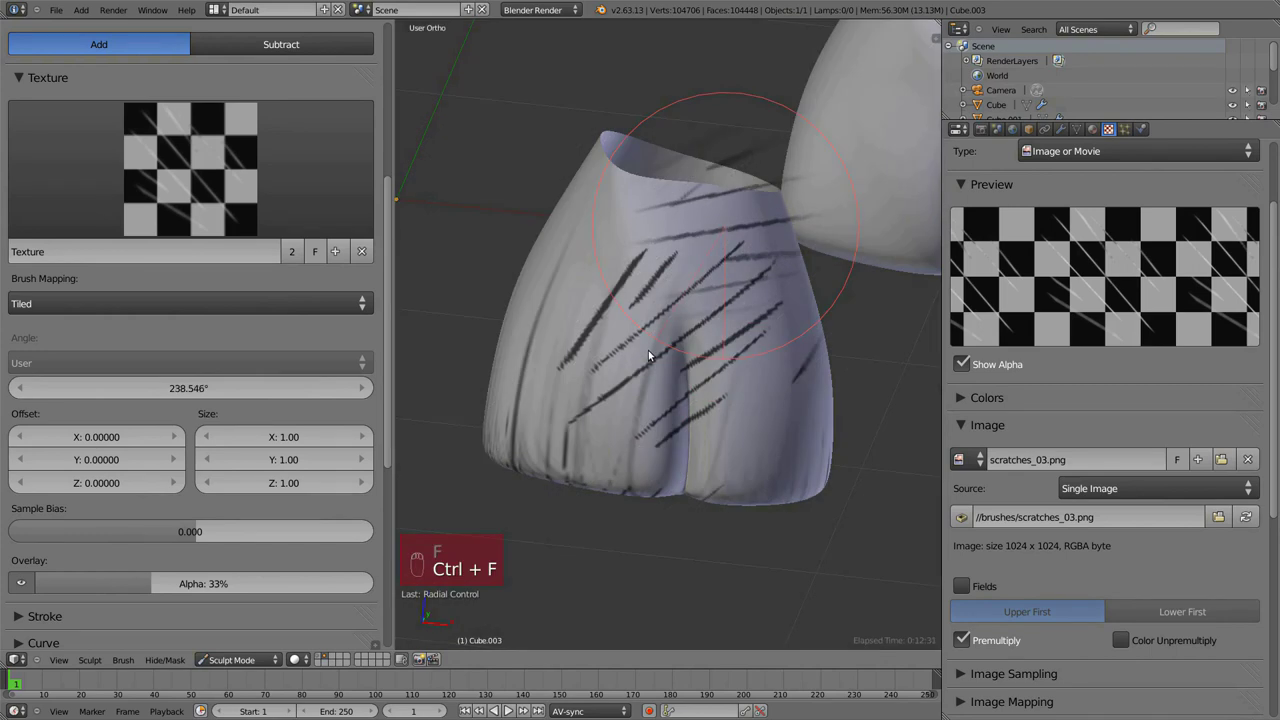
{"action": "left_click_drag", "start_coordinate": [715, 350], "coordinate": [734, 395]}
{"action": "key", "text": "ctrl+z"}
{"action": "left_click", "coordinate": [734, 395]}
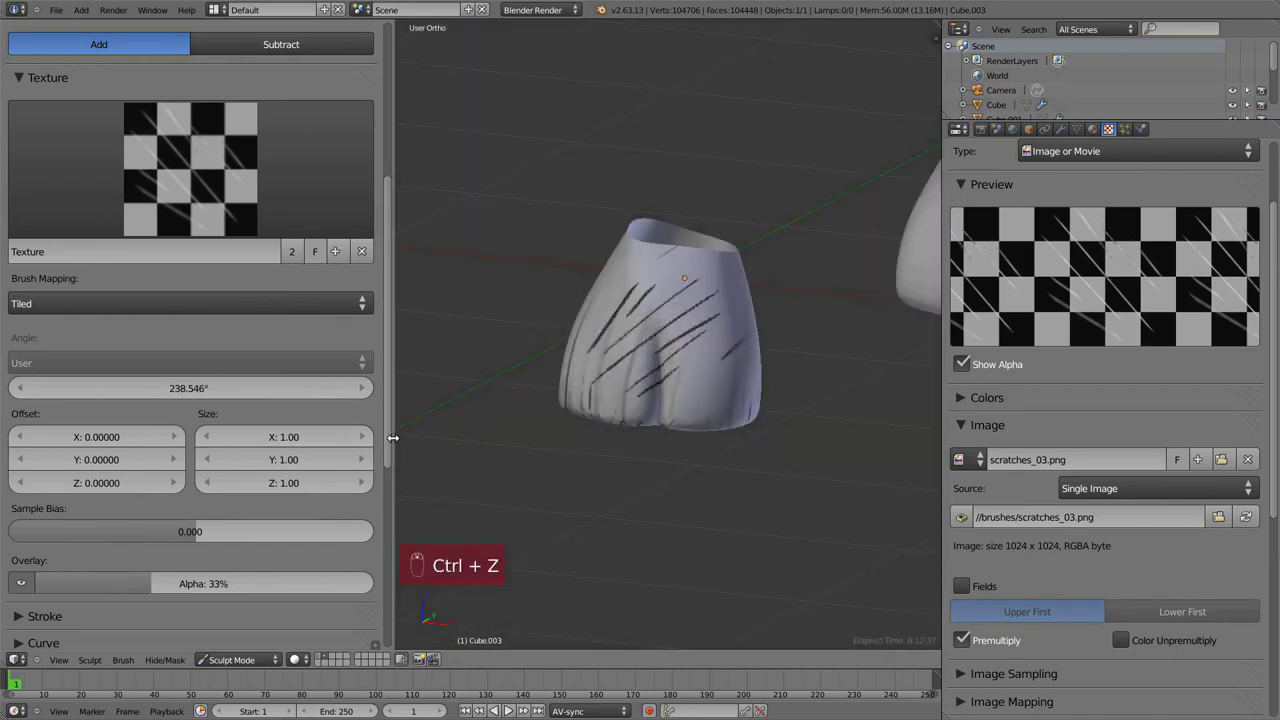
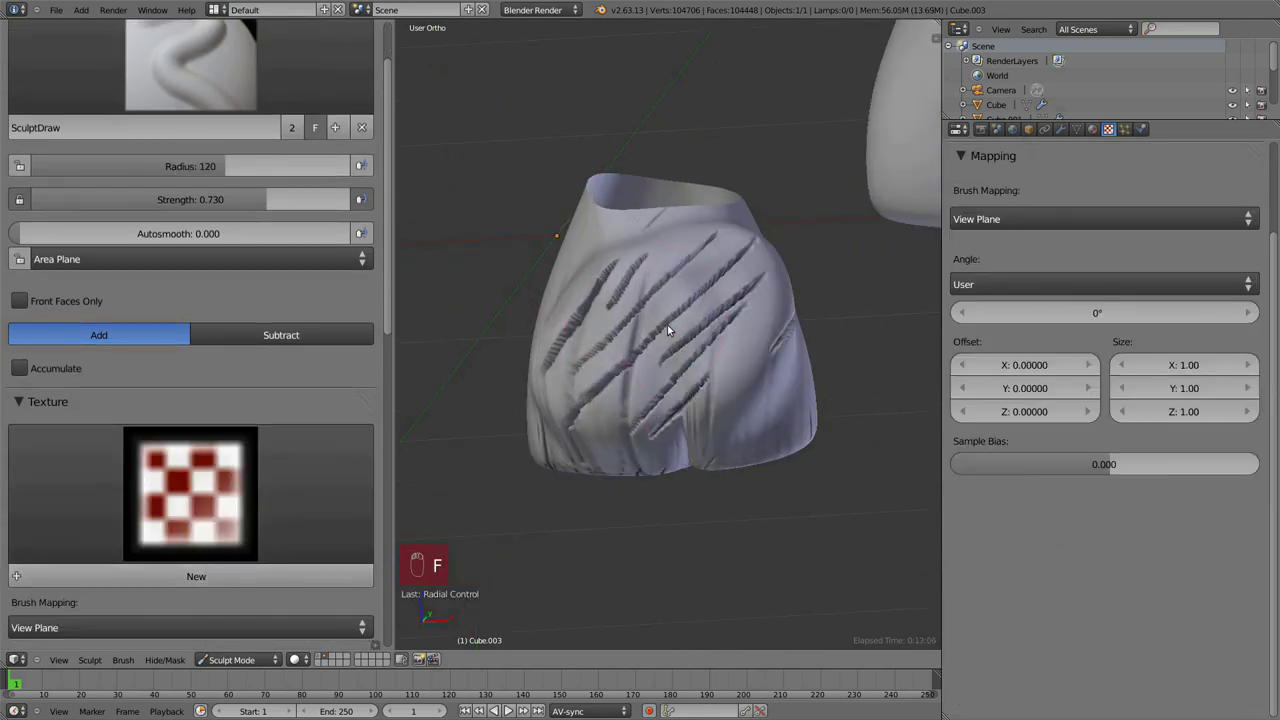
- Undo the test strokes and carve the first diagonal creases with view-plane mapped SculptDraw
{"action": "key", "text": "ctrl+z"}
{"action": "left_click", "coordinate": [650, 390]}
{"action": "key", "text": "ctrl+z"}
{"action": "key", "text": "f"}
{"action": "left_click_drag", "start_coordinate": [725, 316], "coordinate": [801, 362]}
{"action": "key", "text": "shift+f"}
{"action": "left_click_drag", "start_coordinate": [571, 282], "coordinate": [752, 356]}
- Carve more long diagonal creases into the shorts, ending on the Smooth brush
{"action": "key", "text": "shift+f"}
{"action": "left_click_drag", "start_coordinate": [676, 369], "coordinate": [753, 340]}
{"action": "left_click_drag", "start_coordinate": [719, 348], "coordinate": [771, 214]}
{"action": "left_click", "coordinate": [771, 214]}
{"action": "left_click_drag", "start_coordinate": [705, 326], "coordinate": [773, 304]}
{"action": "key", "text": "s"}
{"action": "left_click_drag", "start_coordinate": [773, 304], "coordinate": [760, 292]}
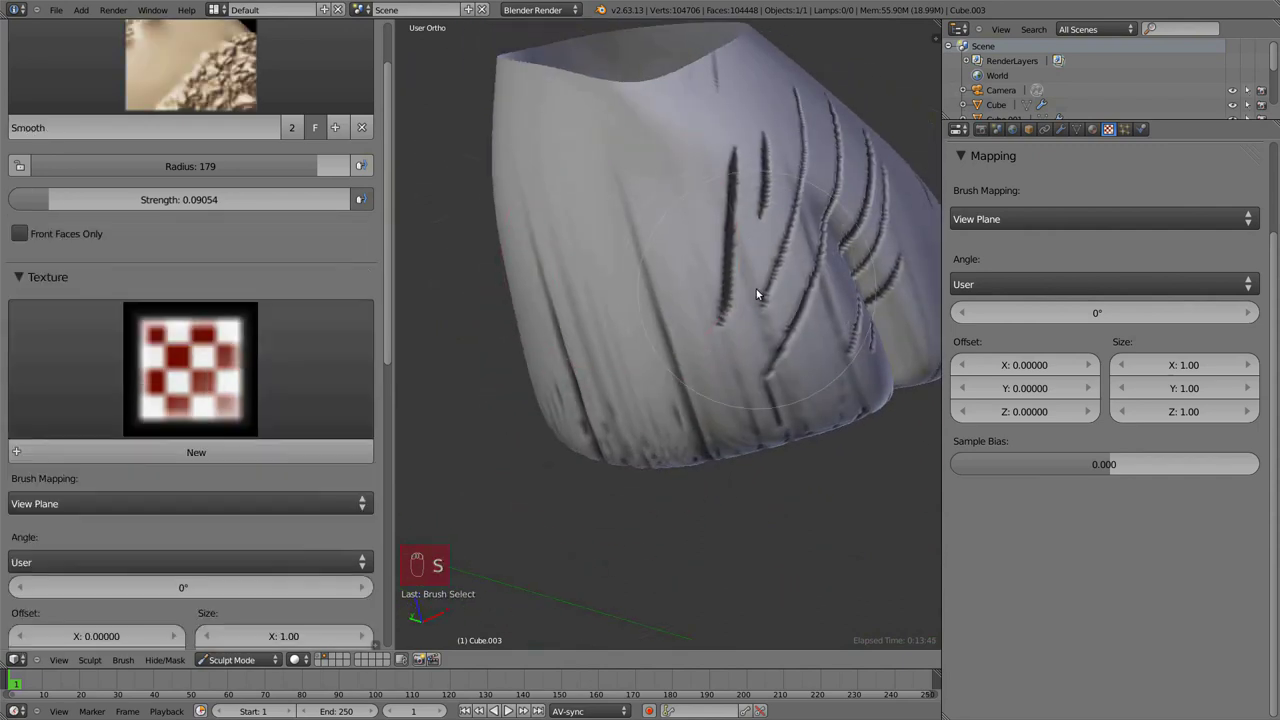
- Soften the diagonal grooves on the shorts into gentler creases
{"action": "key", "text": "d"}
{"action": "left_click_drag", "start_coordinate": [733, 280], "coordinate": [735, 299]}
{"action": "key", "text": "f"}
{"action": "left_click_drag", "start_coordinate": [773, 296], "coordinate": [360, 197]}
{"action": "left_click", "coordinate": [360, 197]}
{"action": "middle_click", "coordinate": [360, 197]}
{"action": "middle_click", "coordinate": [360, 197]}
{"action": "middle_click", "coordinate": [360, 197]}
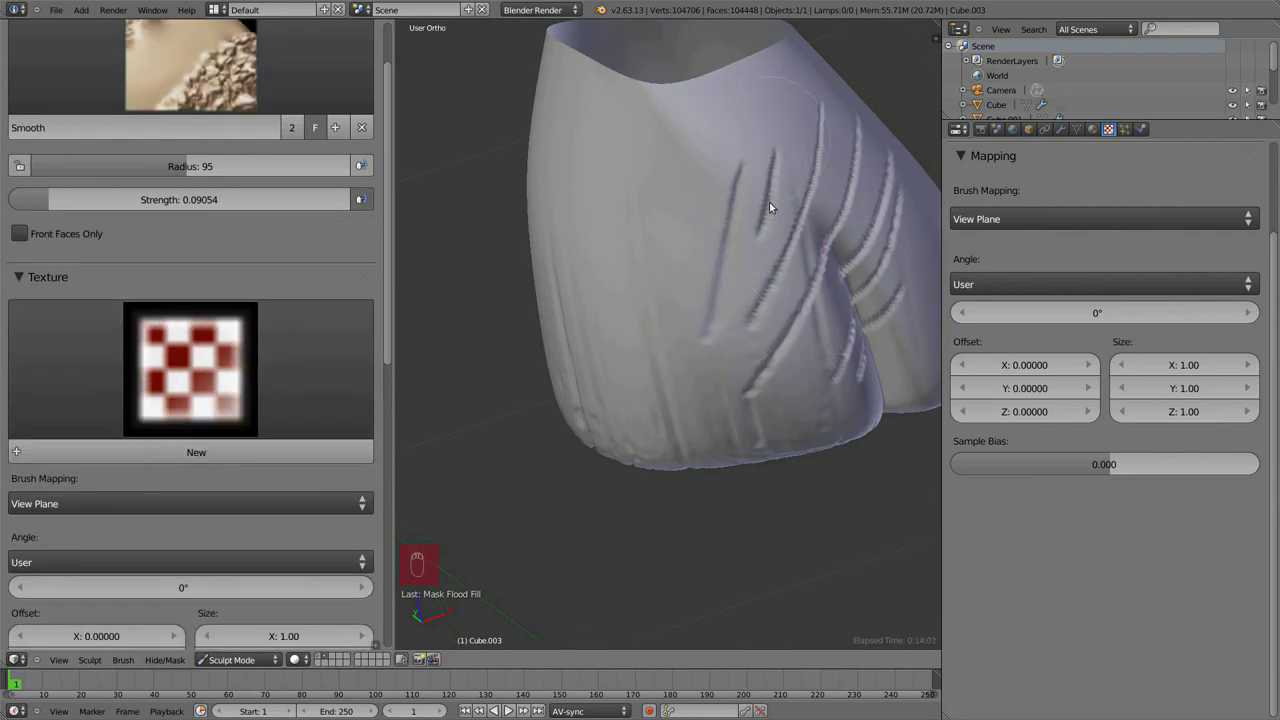
- Return to SculptDraw at 0.389 strength and bring up the brush thumbnail collection
{"action": "key", "text": "shift+f"}
{"action": "key", "text": "ctrl+z"}
{"action": "key", "text": "ctrl+z"}
{"action": "left_click", "coordinate": [360, 197]}
{"action": "middle_click", "coordinate": [360, 197]}
{"action": "left_click", "coordinate": [360, 197]}
{"action": "left_click_drag", "start_coordinate": [360, 197], "coordinate": [360, 197]}
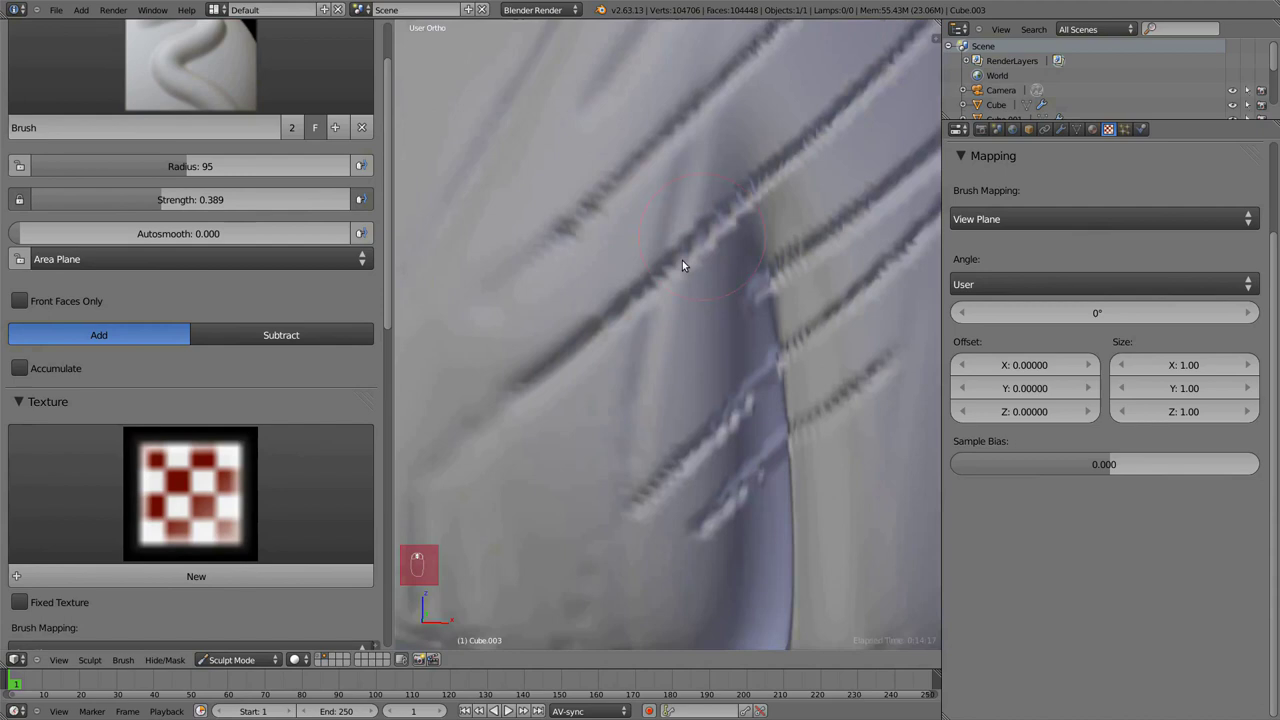
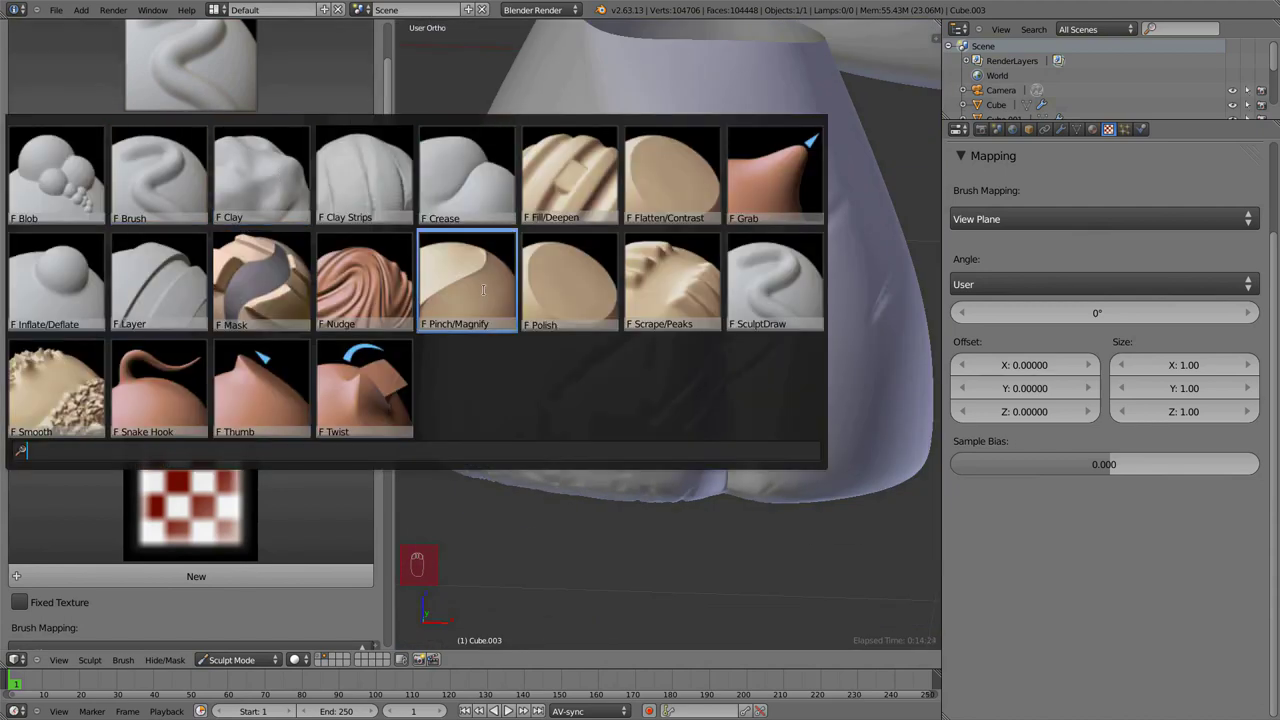
- Sharpen the creases on the shorts with Pinch/Magnify at 0.348 strength
{"action": "left_click_drag", "start_coordinate": [637, 347], "coordinate": [741, 244]}
{"action": "key", "text": "shift+f"}
{"action": "left_click_drag", "start_coordinate": [737, 258], "coordinate": [747, 223]}
{"action": "key", "text": "shift+f"}
{"action": "left_click_drag", "start_coordinate": [722, 321], "coordinate": [648, 390]}
{"action": "left_click_drag", "start_coordinate": [759, 359], "coordinate": [851, 316]}
- Pinch the folds along the lower rim of the shorts at smaller brush sizes
{"action": "key", "text": "f"}
{"action": "left_click_drag", "start_coordinate": [851, 316], "coordinate": [711, 378]}
{"action": "left_click", "coordinate": [711, 378]}
{"action": "left_click_drag", "start_coordinate": [693, 407], "coordinate": [601, 412]}
{"action": "key", "text": "f"}
{"action": "left_click_drag", "start_coordinate": [601, 412], "coordinate": [531, 236]}
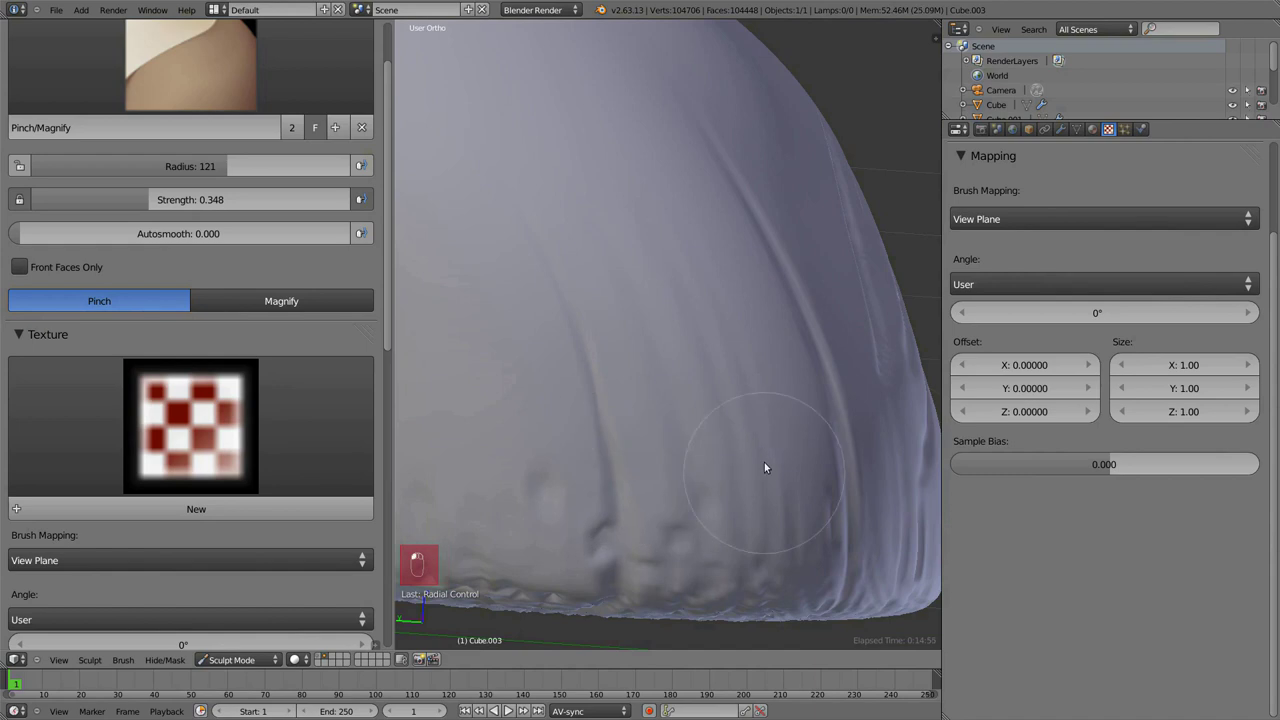
- Switch to Pinch/Magnify at radius 103 and tighten the upper diagonal creases
{"action": "left_click", "coordinate": [745, 413]}
{"action": "left_click", "coordinate": [722, 556]}
{"action": "left_click_drag", "start_coordinate": [660, 589], "coordinate": [591, 494]}
{"action": "left_click_drag", "start_coordinate": [591, 494], "coordinate": [735, 539]}
{"action": "left_click_drag", "start_coordinate": [743, 340], "coordinate": [662, 241]}
{"action": "key", "text": "f"}
{"action": "left_click_drag", "start_coordinate": [711, 211], "coordinate": [740, 305]}
{"action": "key", "text": "f"}
{"action": "left_click", "coordinate": [678, 279]}
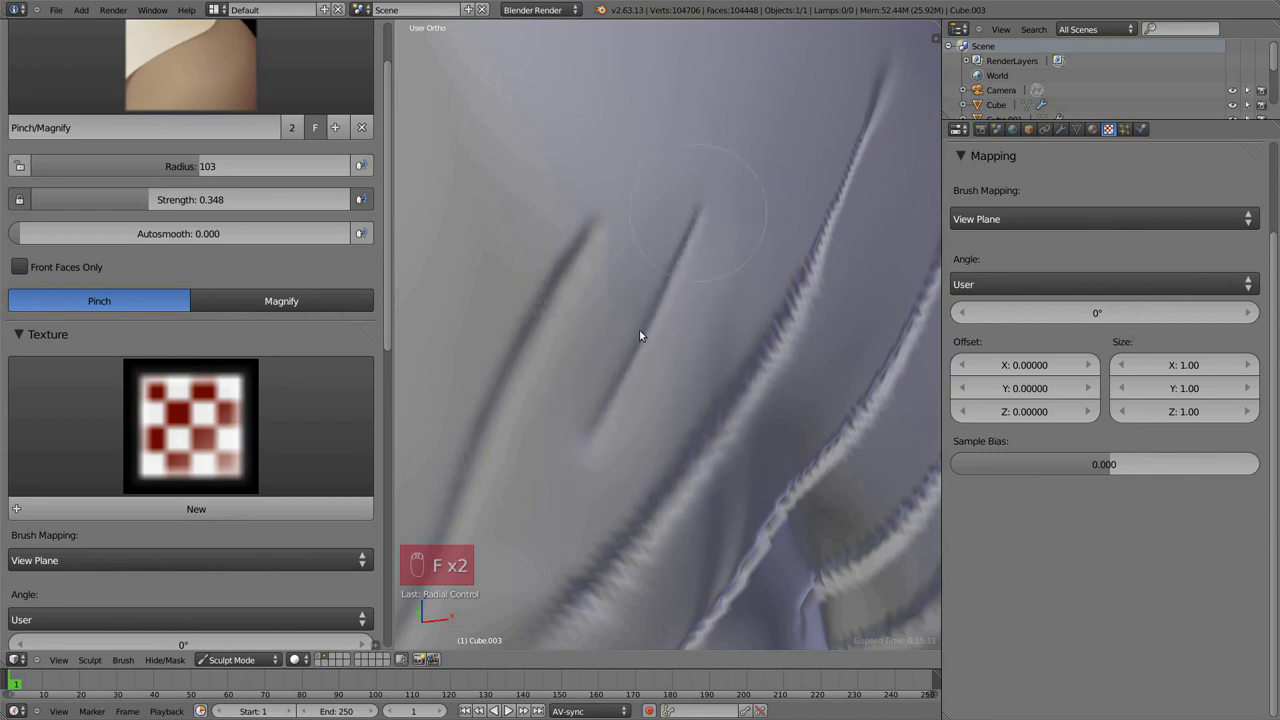
- Pinch along each diagonal crease across the shorts into thin, sharp fabric lines
{"action": "left_click_drag", "start_coordinate": [610, 243], "coordinate": [640, 247]}
{"action": "left_click_drag", "start_coordinate": [568, 388], "coordinate": [636, 218]}
{"action": "left_click_drag", "start_coordinate": [716, 241], "coordinate": [663, 390]}
{"action": "left_click_drag", "start_coordinate": [663, 390], "coordinate": [807, 243]}
{"action": "left_click_drag", "start_coordinate": [807, 243], "coordinate": [665, 292]}
{"action": "left_click_drag", "start_coordinate": [665, 292], "coordinate": [473, 475]}
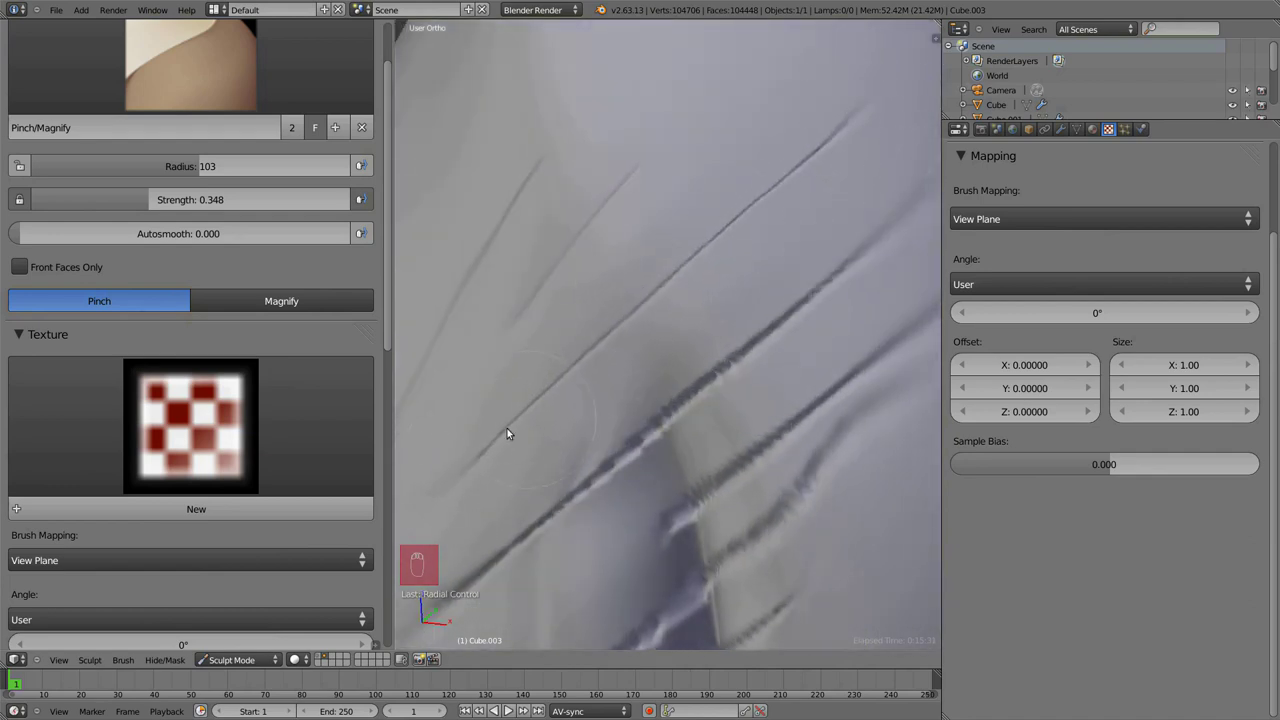
{"action": "left_click_drag", "start_coordinate": [795, 336], "coordinate": [787, 389]}
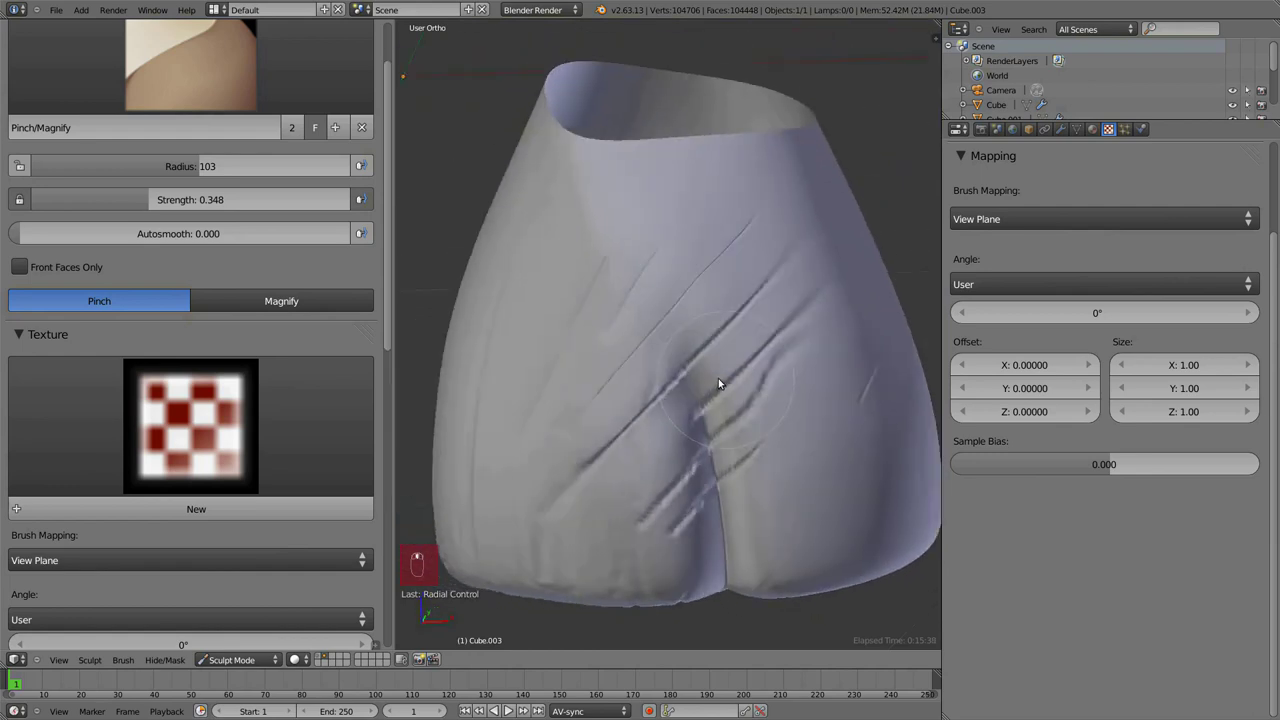
{"action": "left_click_drag", "start_coordinate": [646, 438], "coordinate": [713, 421]}
{"action": "left_click_drag", "start_coordinate": [646, 438], "coordinate": [667, 440]}
{"action": "left_click_drag", "start_coordinate": [695, 400], "coordinate": [670, 418]}
{"action": "left_click_drag", "start_coordinate": [584, 542], "coordinate": [482, 617]}
{"action": "left_click_drag", "start_coordinate": [584, 542], "coordinate": [728, 394]}
{"action": "left_click_drag", "start_coordinate": [697, 401], "coordinate": [781, 322]}
{"action": "left_click_drag", "start_coordinate": [817, 287], "coordinate": [767, 322]}
{"action": "left_click_drag", "start_coordinate": [767, 322], "coordinate": [743, 380]}
- Pinch the creases running along the fold at the shorts' lower edge
{"action": "middle_click", "coordinate": [743, 380]}
{"action": "left_click_drag", "start_coordinate": [628, 269], "coordinate": [809, 167]}
{"action": "left_click_drag", "start_coordinate": [809, 167], "coordinate": [682, 279]}
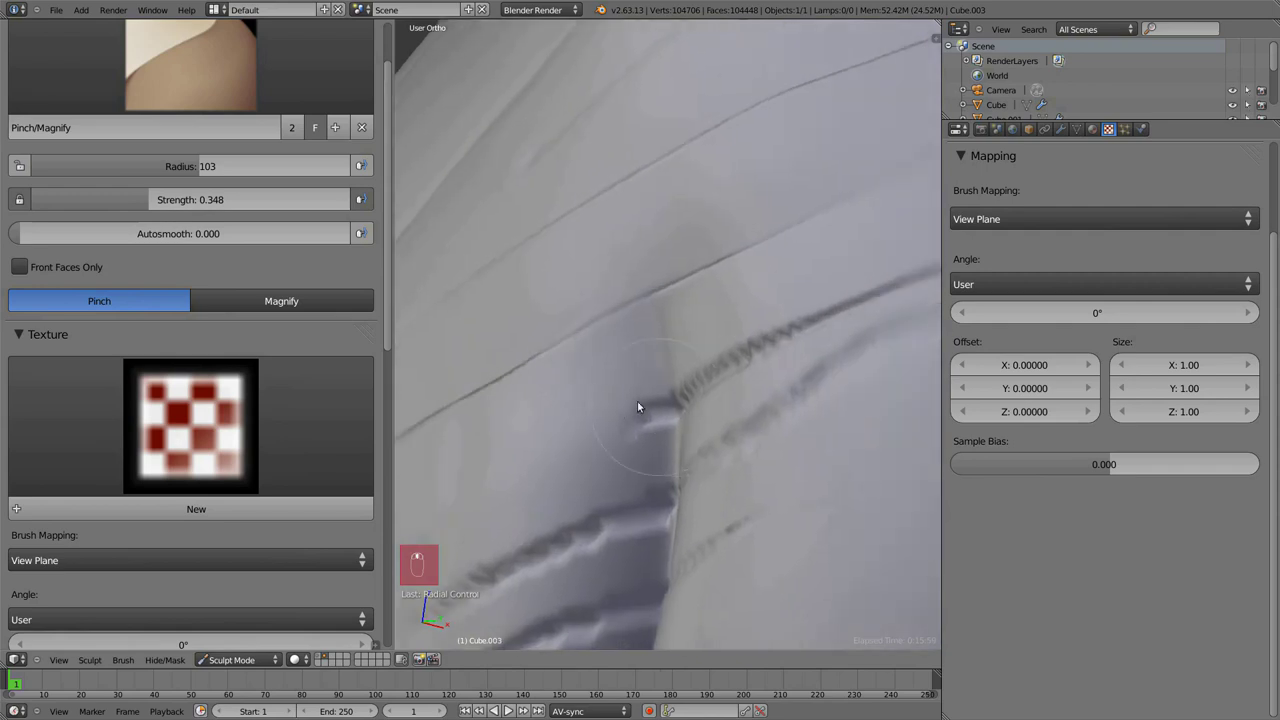
{"action": "left_click_drag", "start_coordinate": [671, 348], "coordinate": [553, 353]}
{"action": "left_click_drag", "start_coordinate": [630, 354], "coordinate": [711, 312]}
{"action": "left_click_drag", "start_coordinate": [711, 312], "coordinate": [706, 391]}
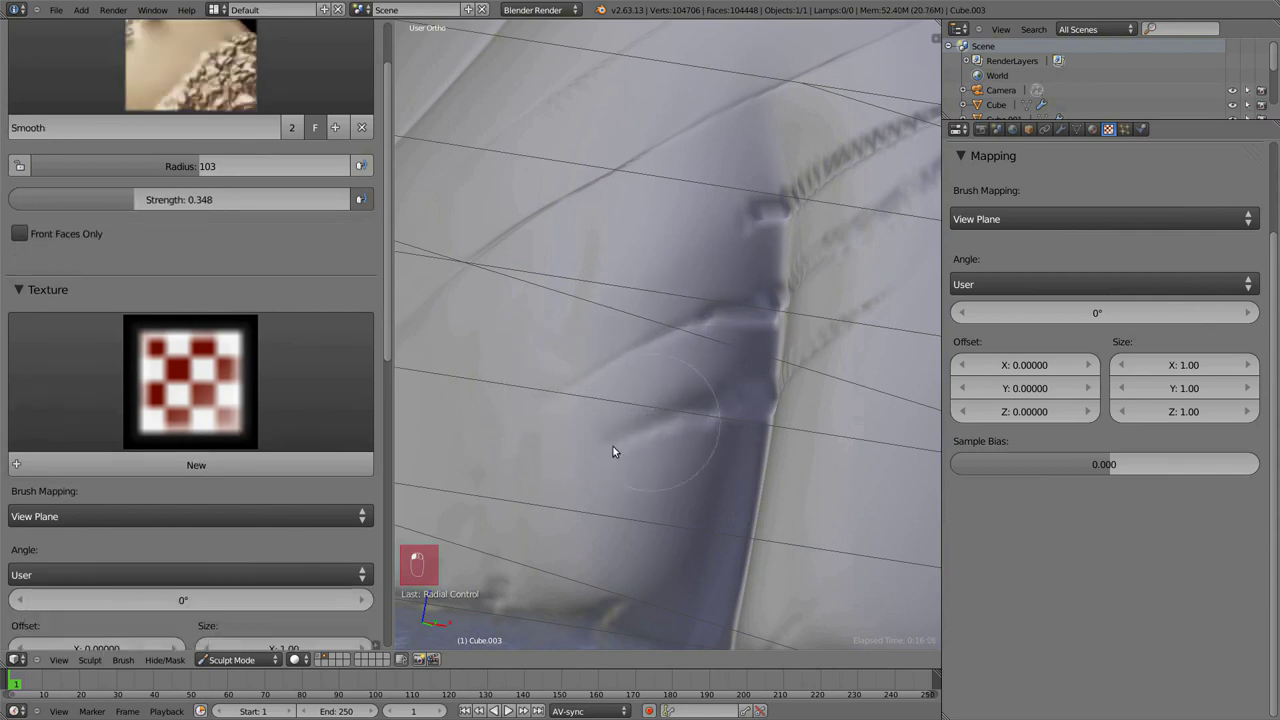
- Smooth over the creases so they blend more softly into the shorts, undoing stray strokes
{"action": "key", "text": "ctrl+z"}
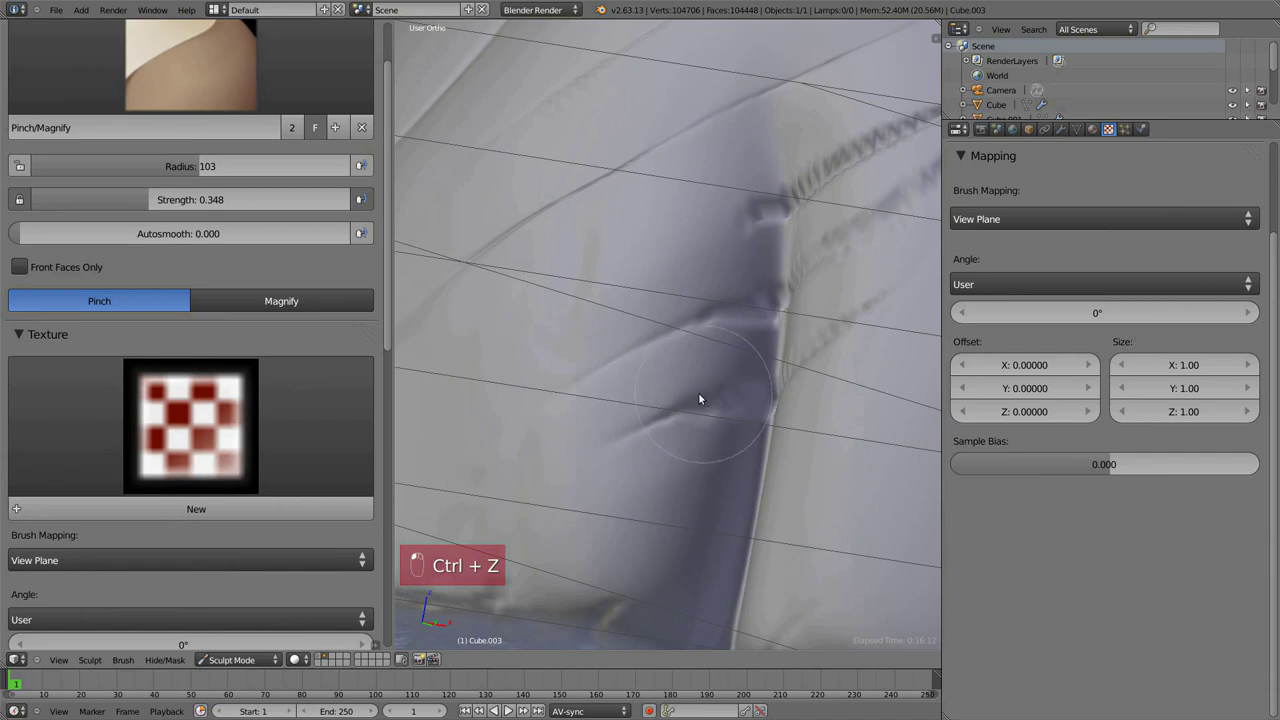
{"action": "left_click_drag", "start_coordinate": [743, 384], "coordinate": [647, 460]}
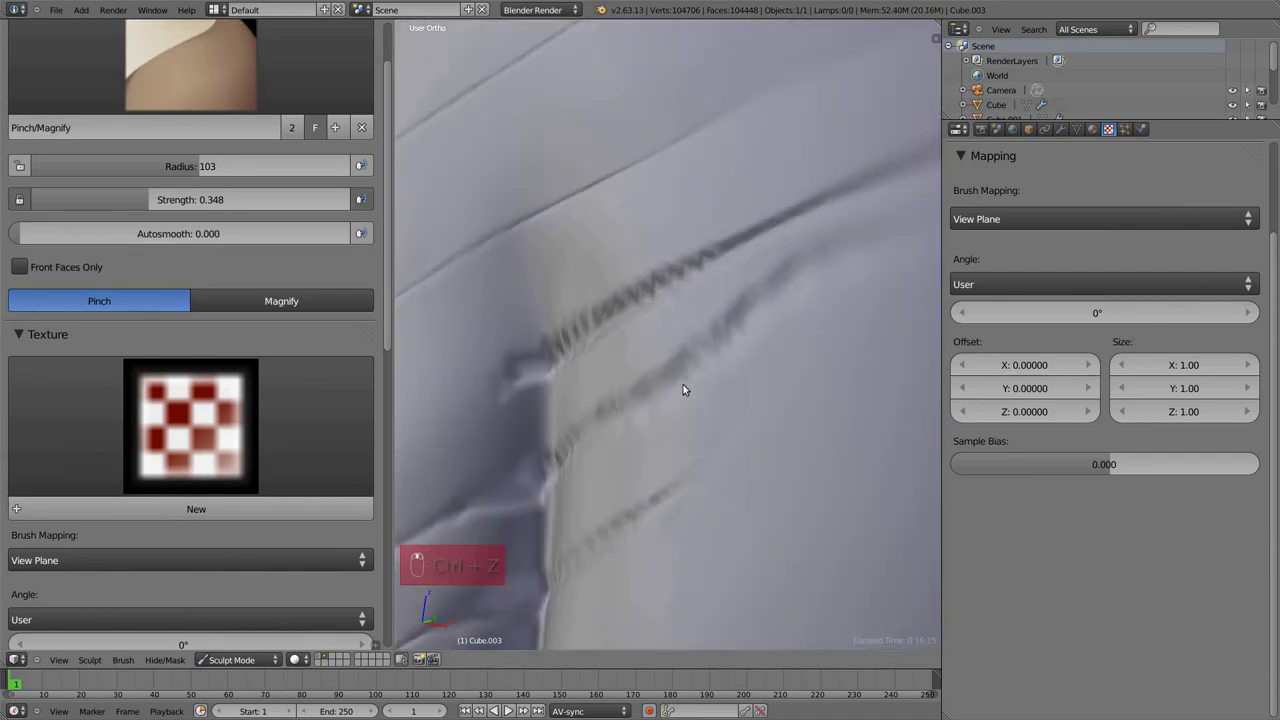
{"action": "left_click_drag", "start_coordinate": [658, 404], "coordinate": [637, 427]}
{"action": "left_click_drag", "start_coordinate": [806, 290], "coordinate": [470, 444]}
{"action": "left_click_drag", "start_coordinate": [475, 434], "coordinate": [682, 408]}
{"action": "left_click_drag", "start_coordinate": [682, 408], "coordinate": [713, 311]}
{"action": "left_click_drag", "start_coordinate": [654, 341], "coordinate": [657, 327]}
{"action": "left_click_drag", "start_coordinate": [657, 327], "coordinate": [790, 356]}
{"action": "key", "text": "ctrl+z"}
- Pinch a sharp vertical fold between the creases with Pinch/Magnify at radius 117
{"action": "middle_click", "coordinate": [821, 324]}
{"action": "left_click_drag", "start_coordinate": [805, 305], "coordinate": [712, 282]}
{"action": "key", "text": "f"}
{"action": "left_click_drag", "start_coordinate": [717, 354], "coordinate": [785, 314]}
{"action": "left_click_drag", "start_coordinate": [785, 314], "coordinate": [853, 281]}
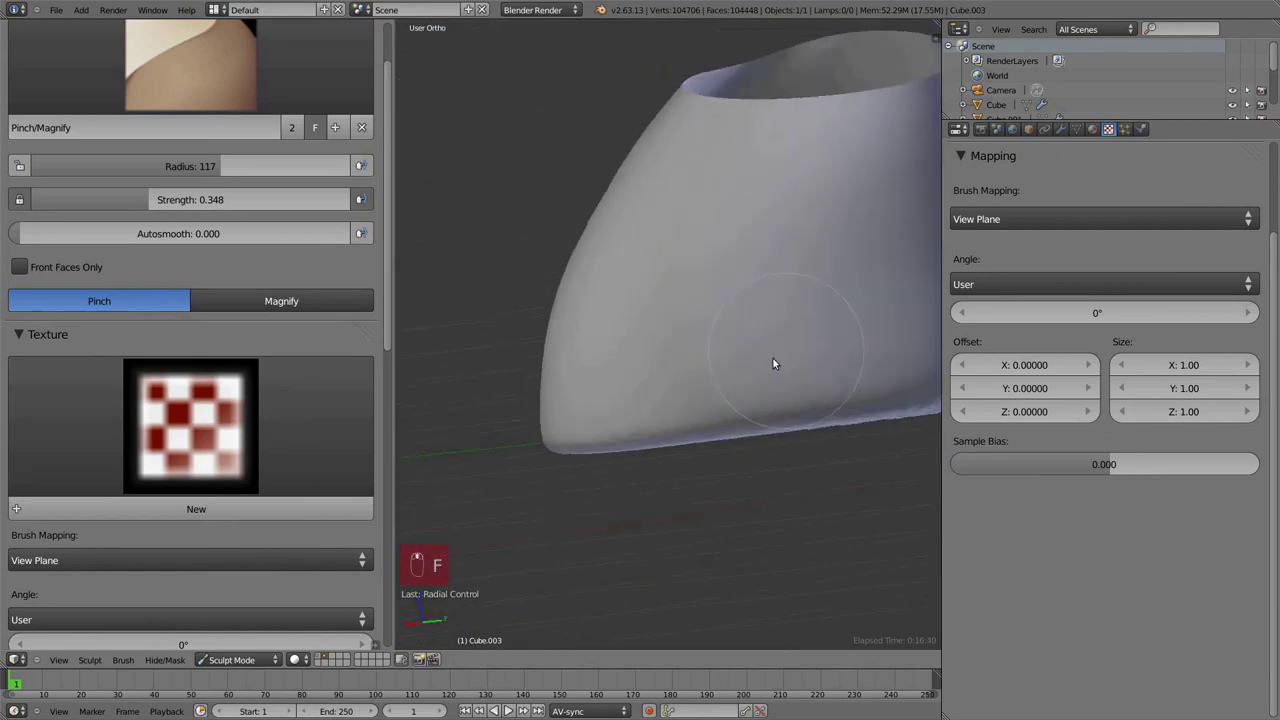
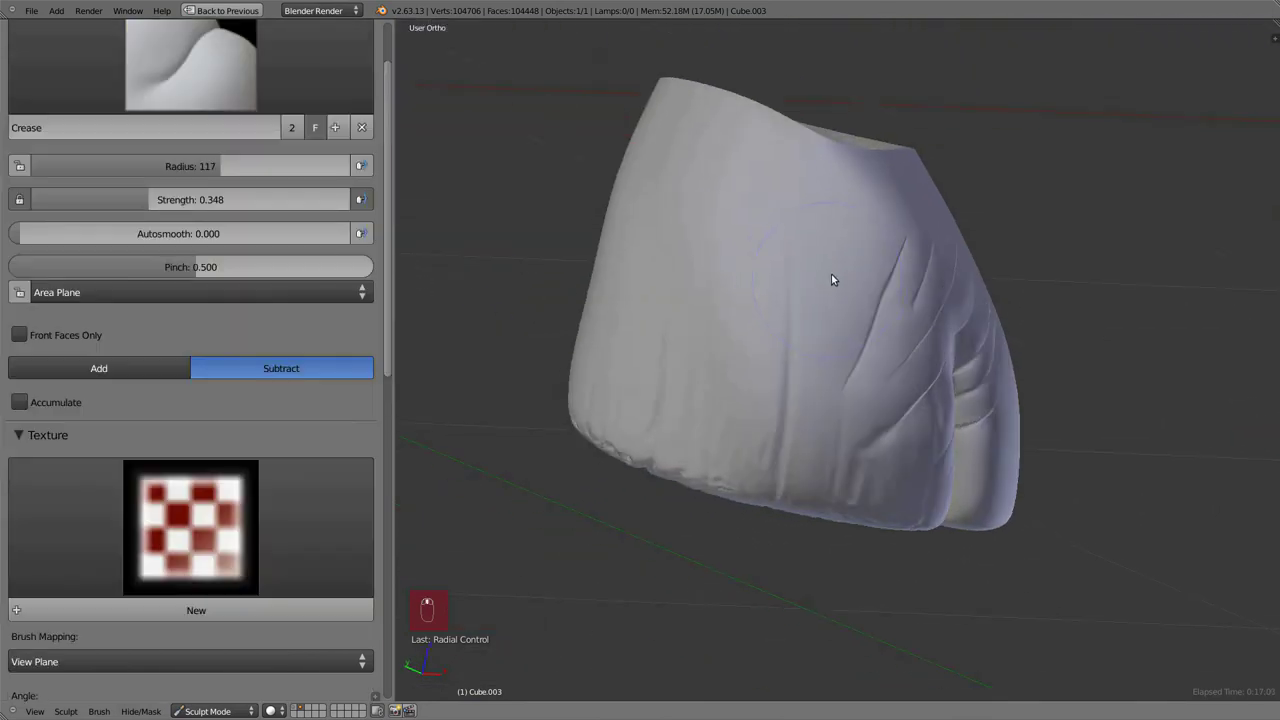
- Carve creases into the side of the shorts with the Crease brush at radius 27, strength 0.766
{"action": "left_click", "coordinate": [782, 281]}
{"action": "left_click_drag", "start_coordinate": [847, 211], "coordinate": [869, 394]}
{"action": "key", "text": "z"}
{"action": "left_click_drag", "start_coordinate": [868, 384], "coordinate": [870, 298]}
{"action": "key", "text": "z"}
{"action": "key", "text": "shift+f"}
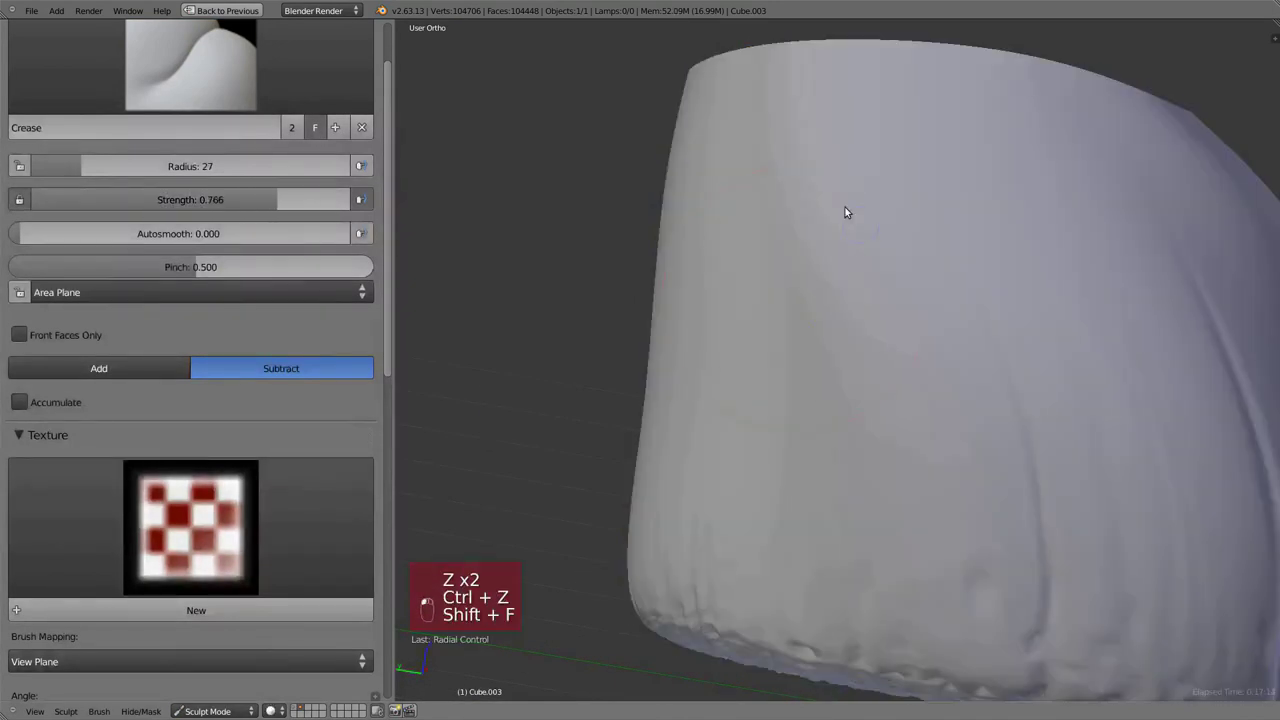
{"action": "left_click_drag", "start_coordinate": [1017, 349], "coordinate": [1006, 410]}
- Carve a curved crease and a short vertical groove into the shorts' side
{"action": "key", "text": "f"}
{"action": "left_click_drag", "start_coordinate": [905, 517], "coordinate": [978, 443]}
{"action": "left_click_drag", "start_coordinate": [979, 436], "coordinate": [875, 291]}
{"action": "key", "text": "shift+c"}
{"action": "key", "text": "f"}
{"action": "left_click_drag", "start_coordinate": [870, 277], "coordinate": [885, 422]}
- Undo the extra groove strokes and switch to Pinch/Magnify at radius 64
{"action": "key", "text": "ctrl+z"}
{"action": "left_click_drag", "start_coordinate": [844, 395], "coordinate": [860, 337]}
{"action": "key", "text": "f"}
{"action": "left_click_drag", "start_coordinate": [855, 370], "coordinate": [977, 345]}
{"action": "key", "text": "ctrl+z"}
{"action": "left_click", "coordinate": [964, 341]}
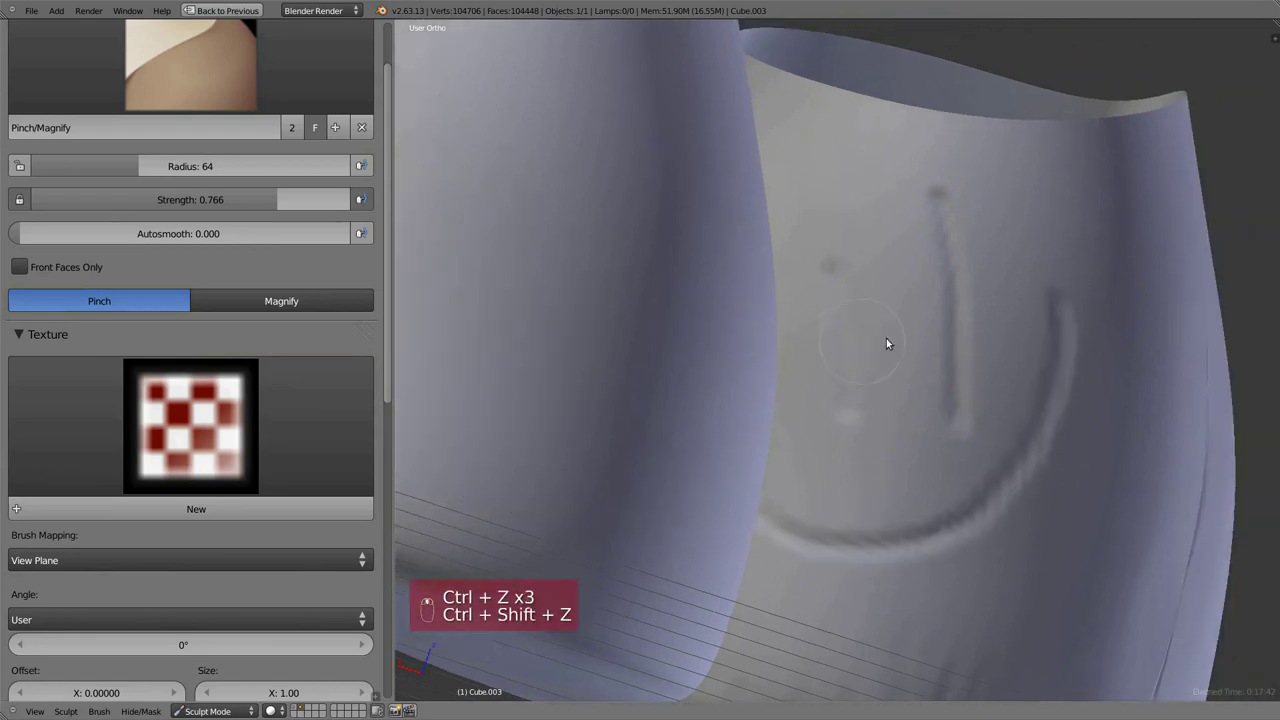
- Pinch the curved crease and vertical groove into thin, sharp fabric folds
{"action": "left_click_drag", "start_coordinate": [799, 378], "coordinate": [897, 549]}
{"action": "left_click_drag", "start_coordinate": [845, 547], "coordinate": [911, 555]}
{"action": "left_click_drag", "start_coordinate": [799, 500], "coordinate": [931, 490]}
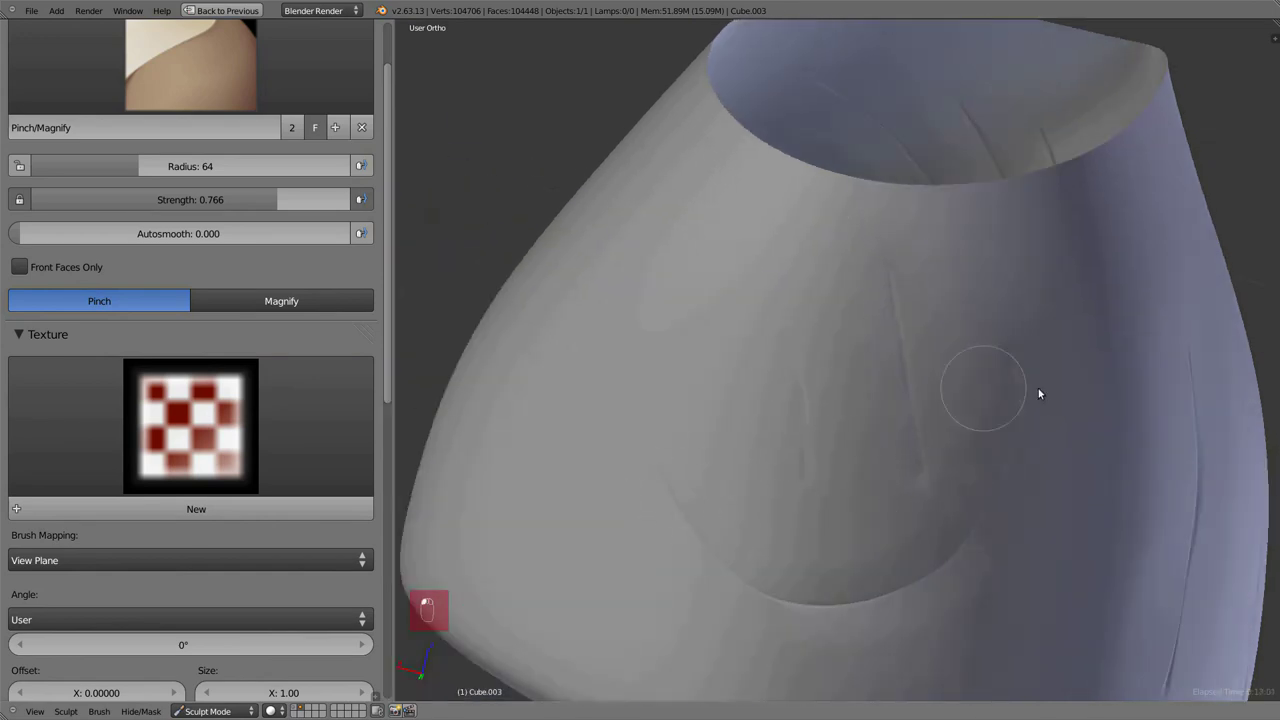
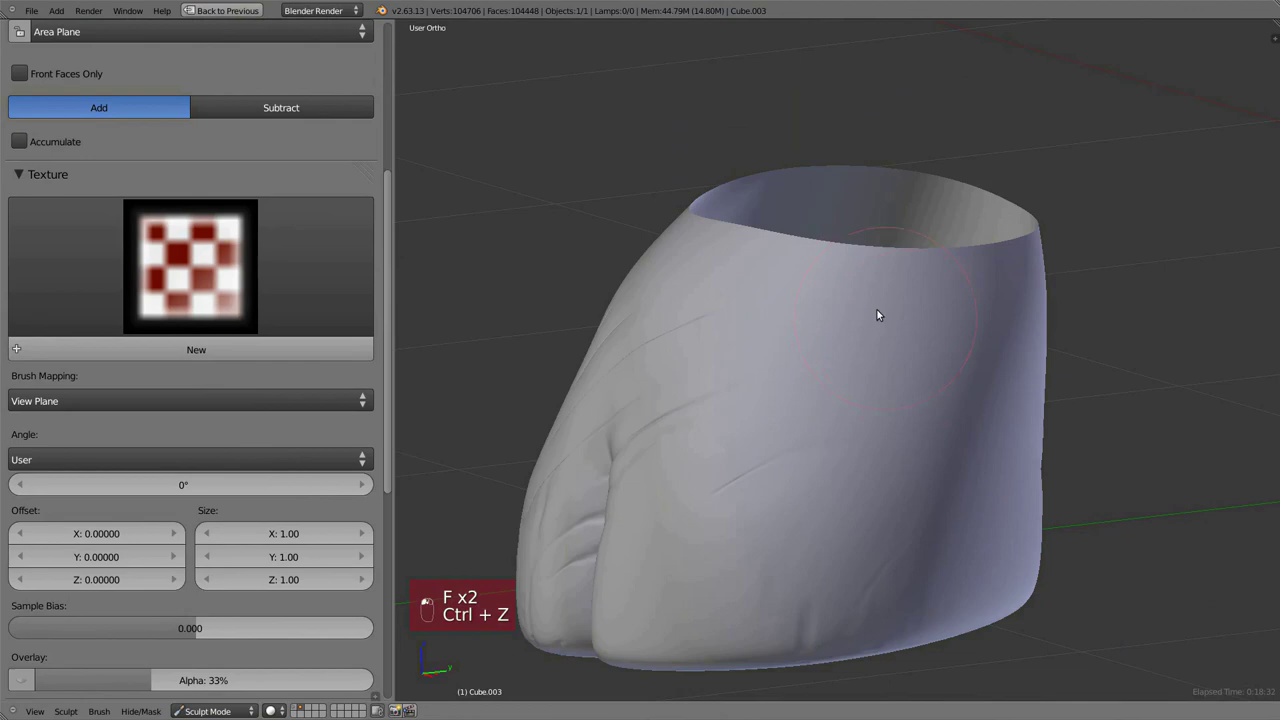
- Undo a SculptDraw test stroke, collapse Texture, expand Stroke and set Sculpt Plane to View Plane
{"action": "key", "text": "f"}
{"action": "left_click", "coordinate": [863, 313]}
{"action": "key", "text": "f"}
{"action": "left_click_drag", "start_coordinate": [859, 286], "coordinate": [943, 318]}
{"action": "key", "text": "ctrl+z"}
{"action": "key", "text": "ctrl+z"}
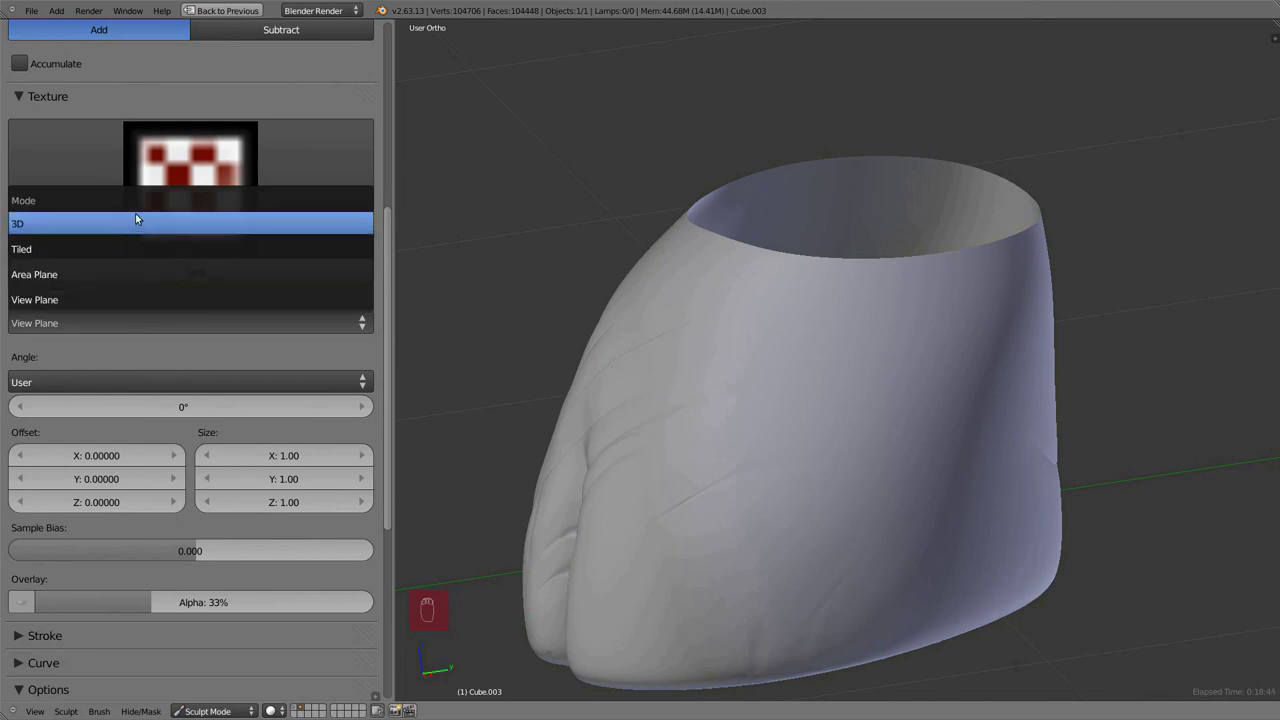
{"action": "left_click_drag", "start_coordinate": [85, 141], "coordinate": [216, 361]}
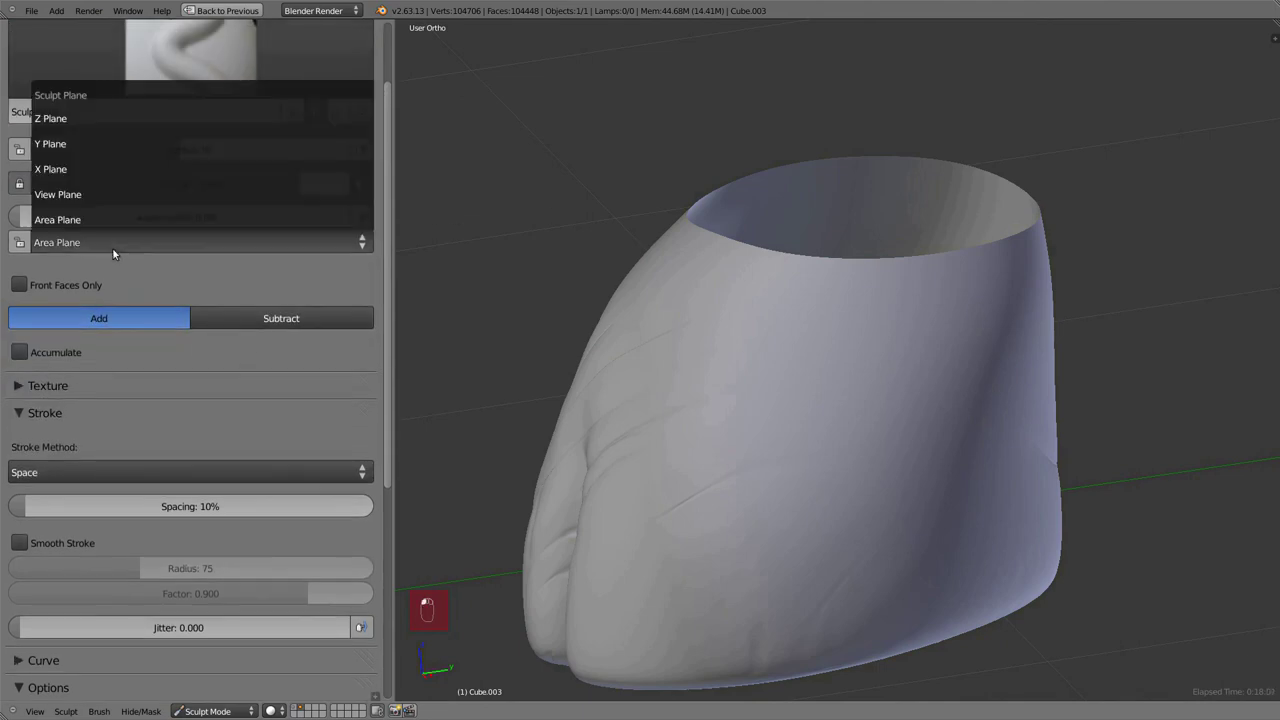
{"action": "left_click_drag", "start_coordinate": [134, 333], "coordinate": [360, 277]}
- Change the SculptDraw brush's Sculpt Plane to Area Plane
{"action": "left_click", "coordinate": [360, 277]}
{"action": "key", "text": "ctrl+z"}
{"action": "left_click_drag", "start_coordinate": [360, 246], "coordinate": [436, 538]}
{"action": "left_click", "coordinate": [1021, 268]}
- Stamp test dabs along the shorts' upper rim and undo them
{"action": "left_click_drag", "start_coordinate": [720, 264], "coordinate": [893, 282]}
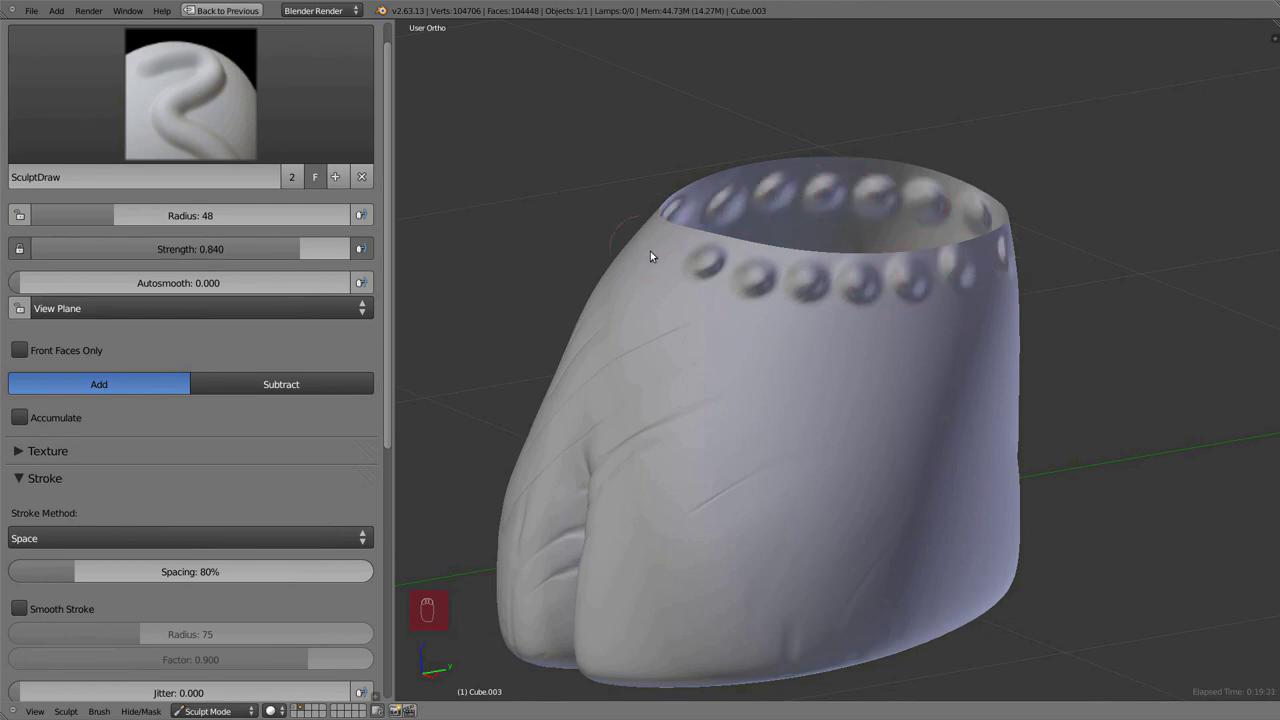
{"action": "left_click_drag", "start_coordinate": [782, 370], "coordinate": [926, 392]}
{"action": "left_click_drag", "start_coordinate": [926, 392], "coordinate": [817, 340]}
{"action": "key", "text": "ctrl+z"}
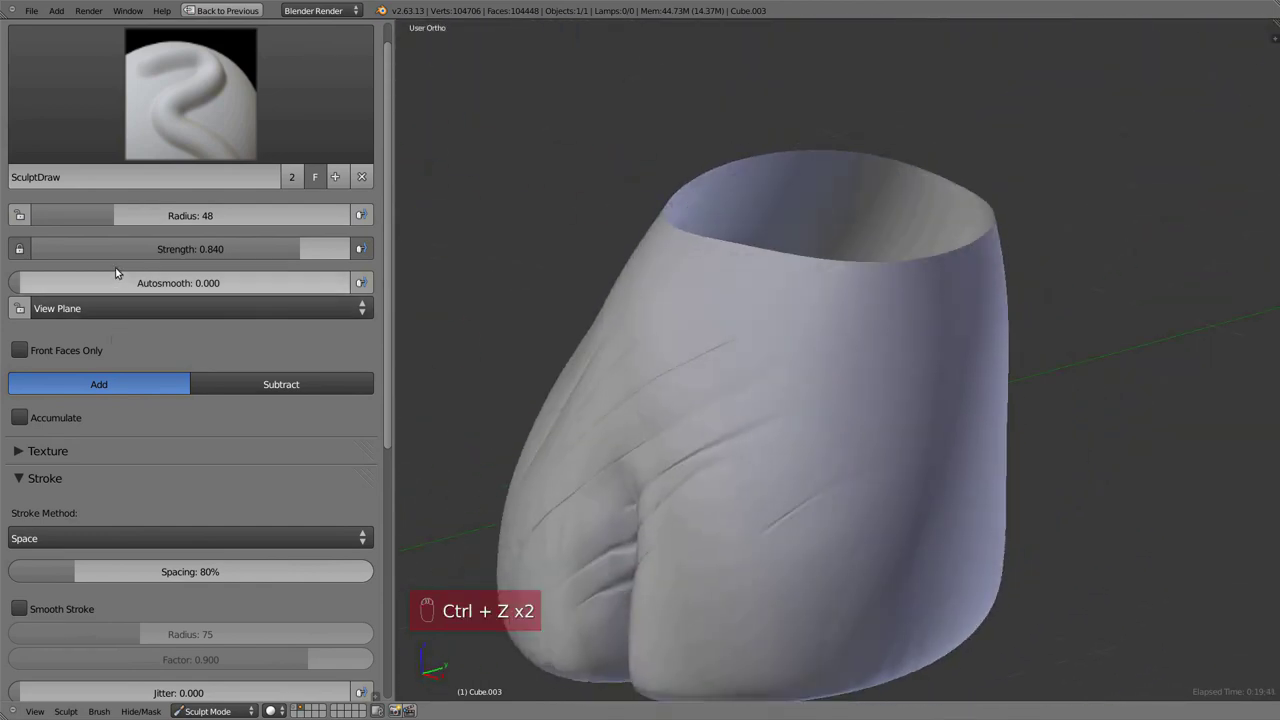
- Toggle Front Faces Only and dab a test stroke on the shorts
{"action": "left_click_drag", "start_coordinate": [135, 298], "coordinate": [760, 278]}
{"action": "left_click_drag", "start_coordinate": [943, 286], "coordinate": [869, 361]}
{"action": "middle_click", "coordinate": [809, 284]}
{"action": "left_click_drag", "start_coordinate": [896, 305], "coordinate": [973, 307]}
{"action": "left_click_drag", "start_coordinate": [967, 295], "coordinate": [225, 220]}
- Sculpt SculptDraw test dabs near the shorts' bottom edge
{"action": "left_click_drag", "start_coordinate": [360, 246], "coordinate": [360, 246]}
{"action": "left_click_drag", "start_coordinate": [360, 246], "coordinate": [797, 490]}
{"action": "left_click_drag", "start_coordinate": [797, 490], "coordinate": [771, 459]}
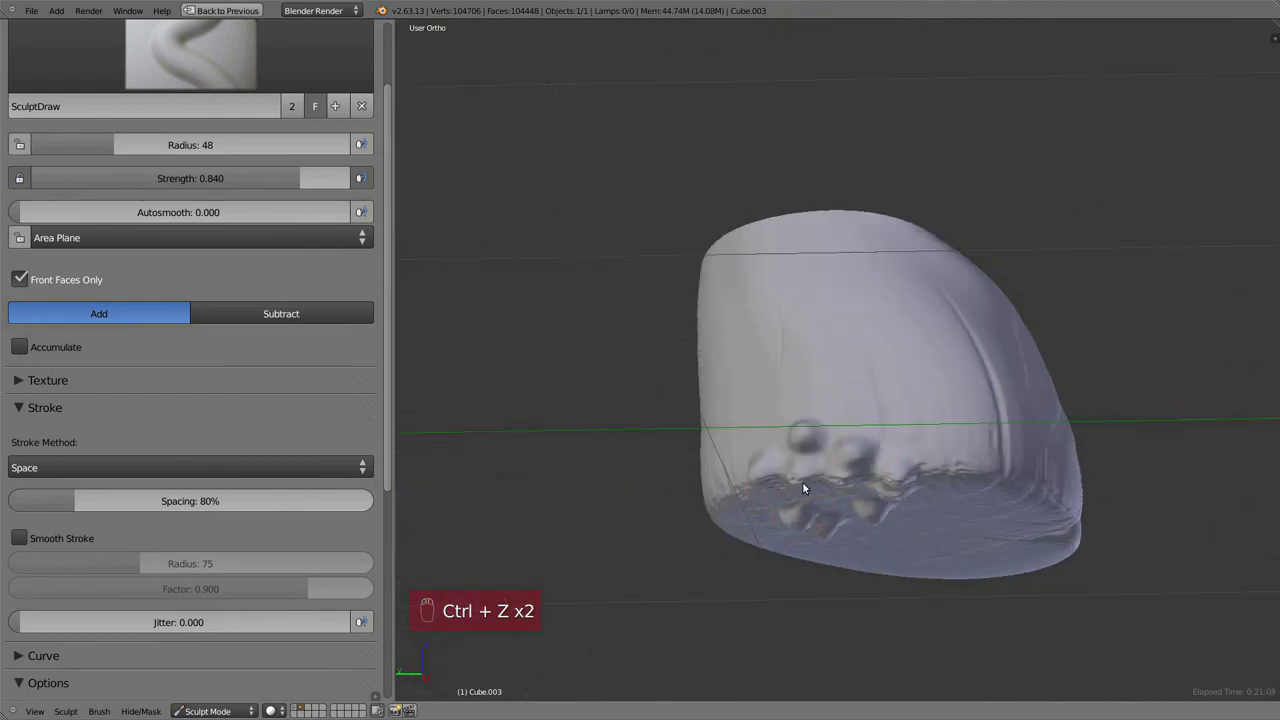
- Set radius 26 with Smooth Stroke enabled and draw a large curved ridge across the front
{"action": "left_click_drag", "start_coordinate": [68, 287], "coordinate": [164, 453]}
{"action": "left_click_drag", "start_coordinate": [164, 453], "coordinate": [671, 274]}
{"action": "left_click_drag", "start_coordinate": [867, 368], "coordinate": [839, 326]}
{"action": "key", "text": "ctrl+z"}
{"action": "left_click_drag", "start_coordinate": [269, 541], "coordinate": [1052, 339]}
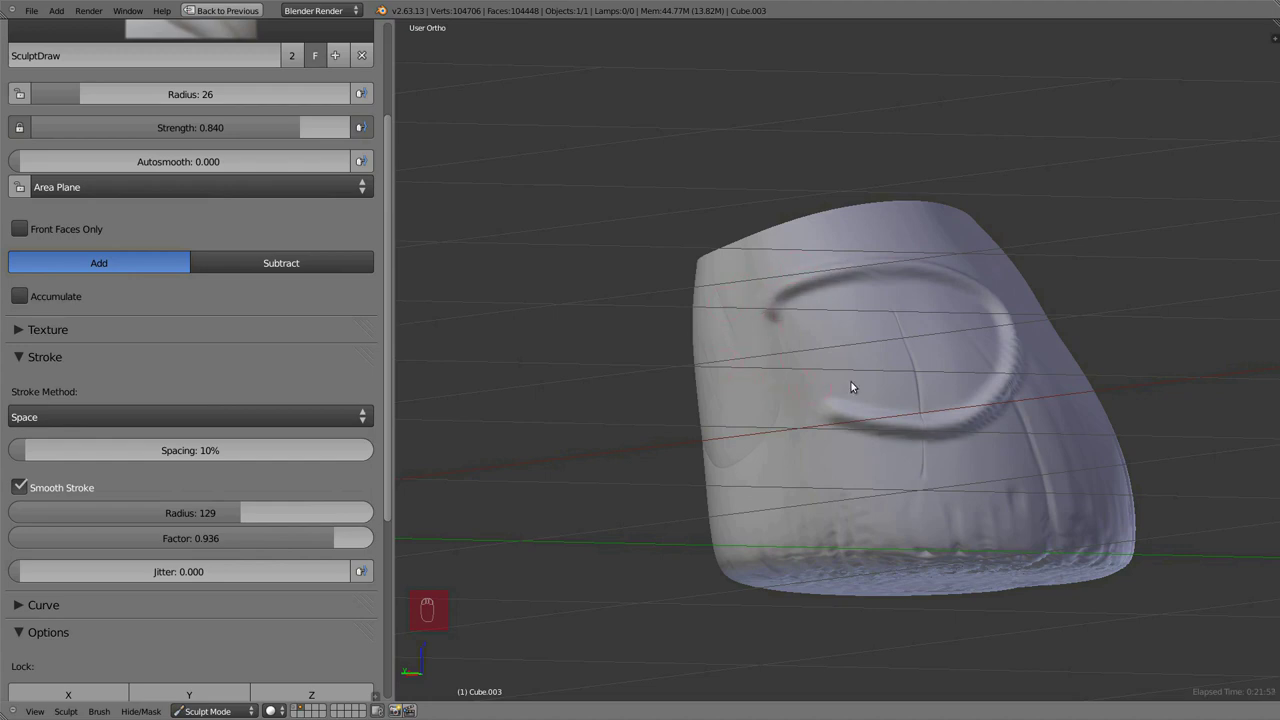
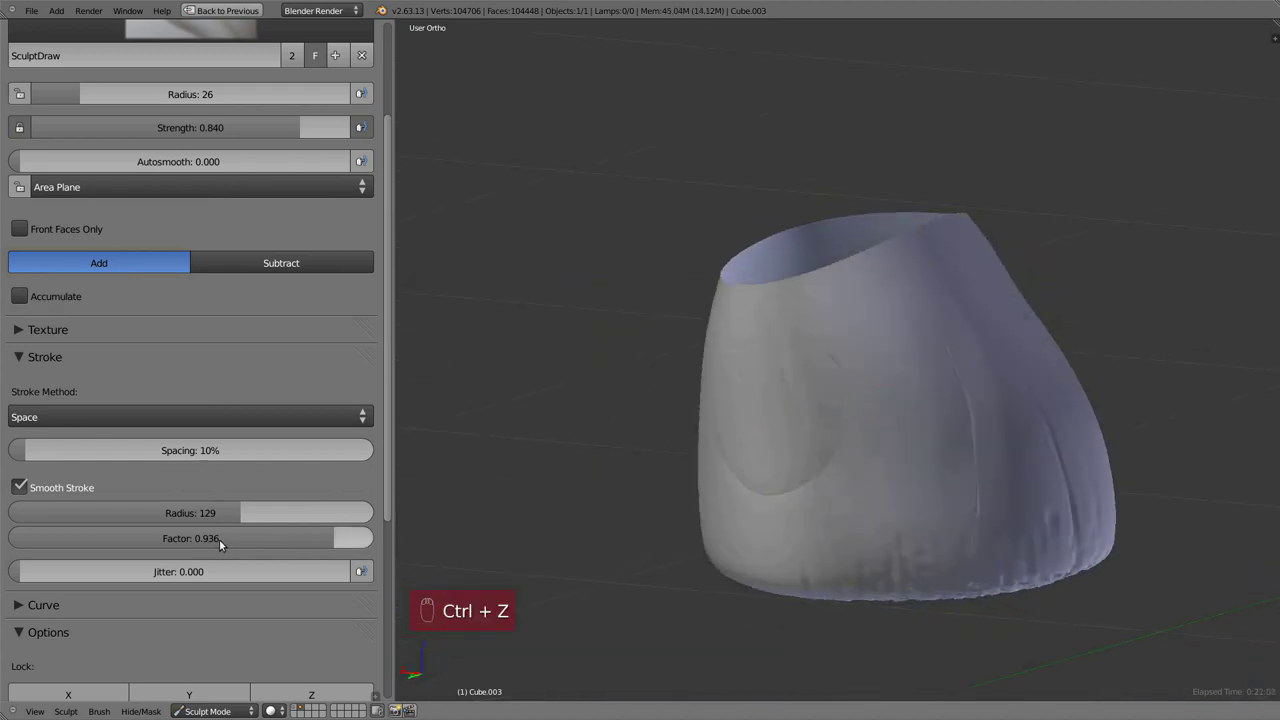
- Undo the test strokes and uncheck Smooth Stroke
{"action": "left_click_drag", "start_coordinate": [910, 401], "coordinate": [929, 381]}
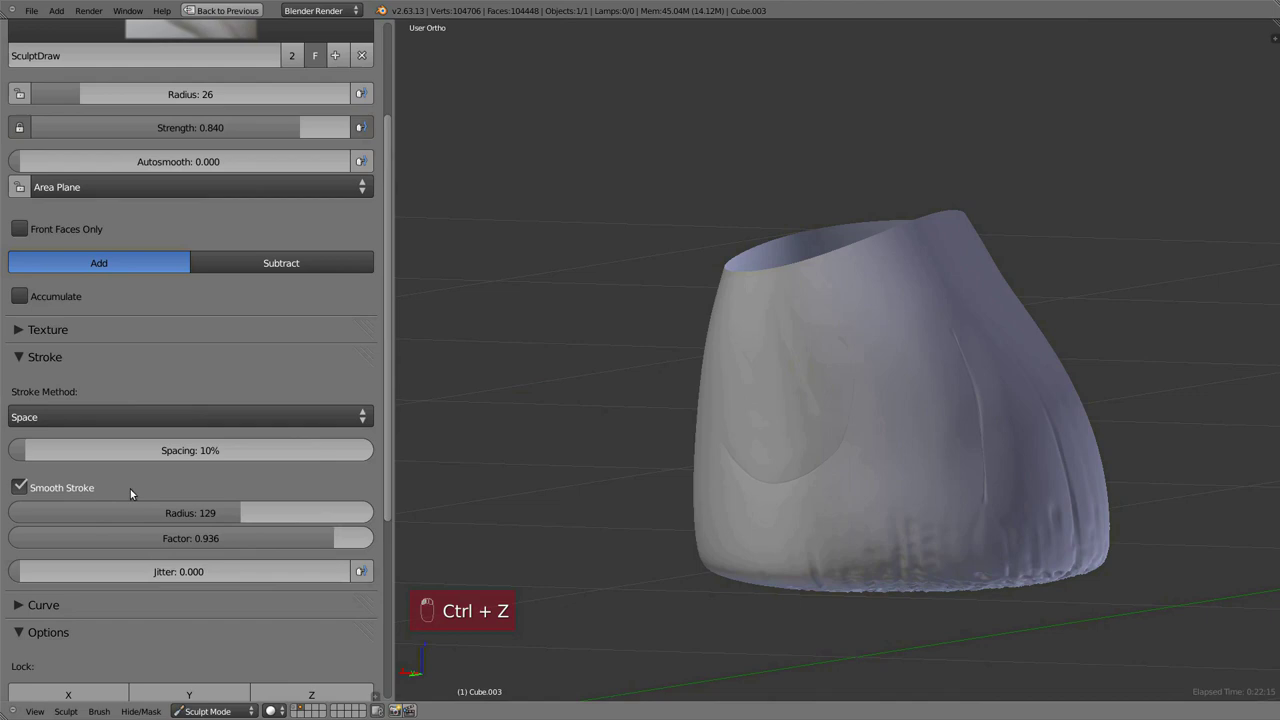
{"action": "left_click_drag", "start_coordinate": [262, 394], "coordinate": [66, 589]}
{"action": "left_click_drag", "start_coordinate": [98, 593], "coordinate": [657, 500]}
{"action": "key", "text": "f"}
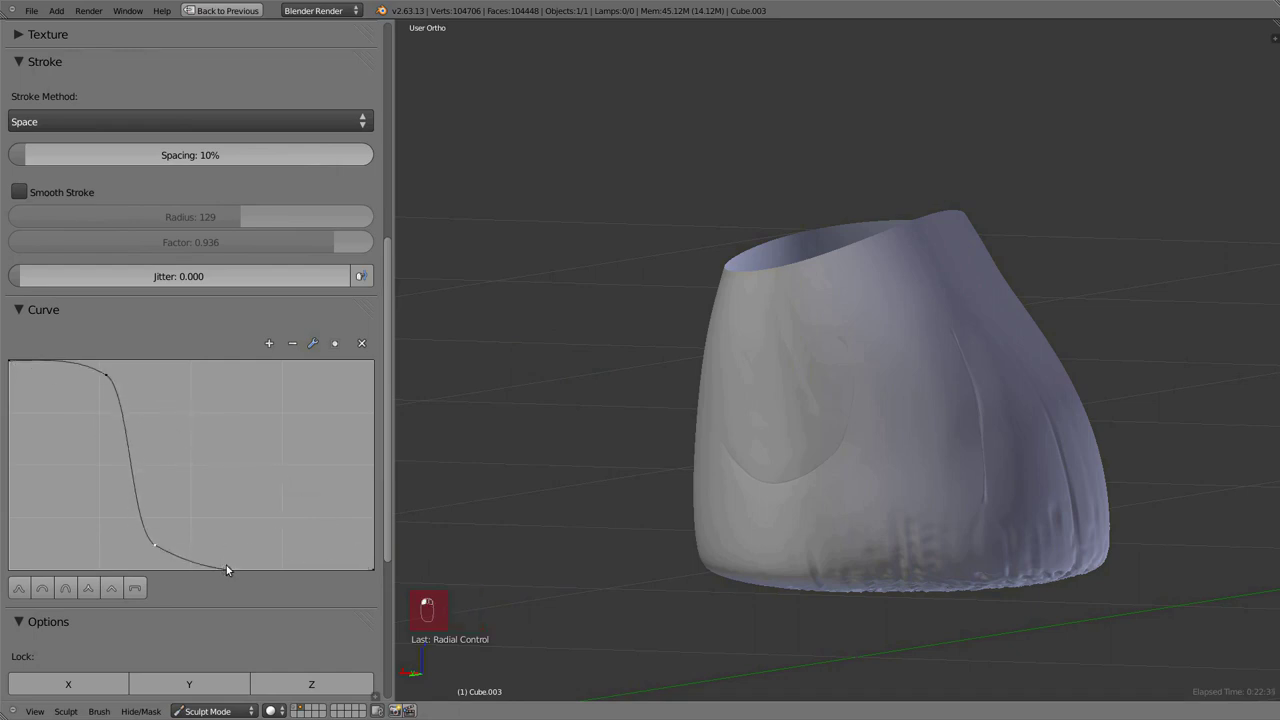
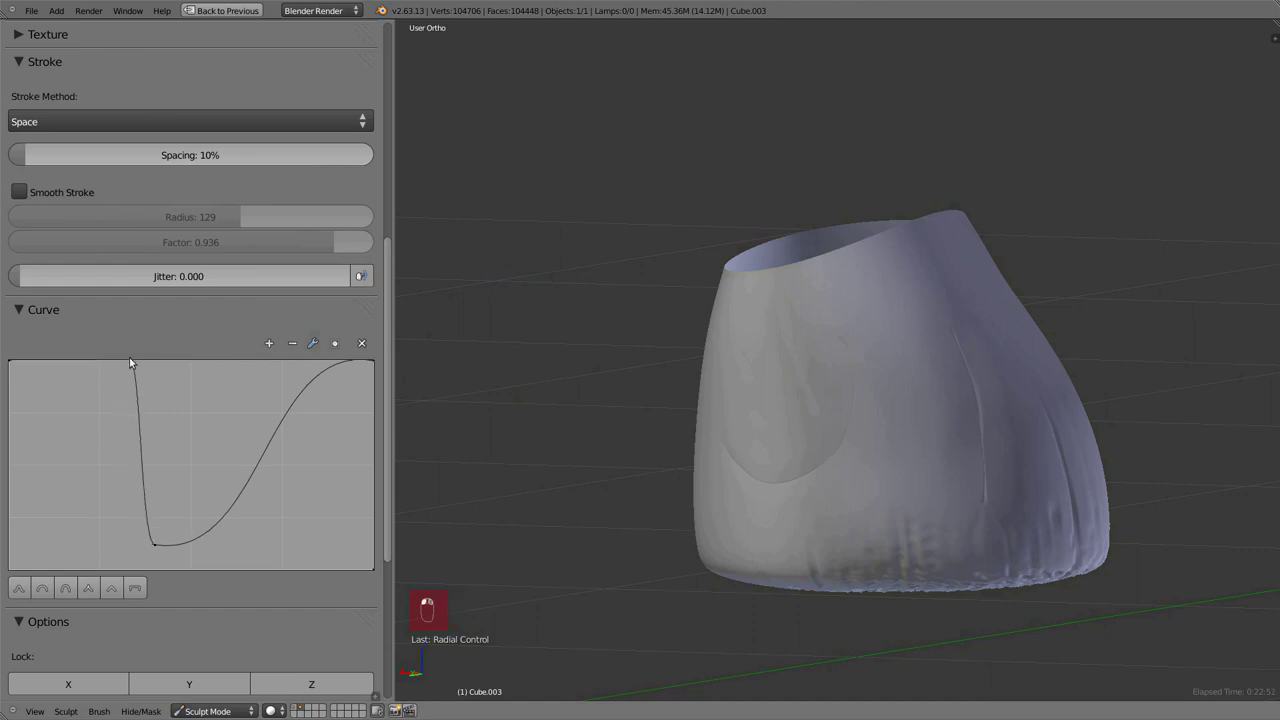
- Drag the Curve panel points to give the brush falloff a sharper drop-off
{"action": "left_click_drag", "start_coordinate": [31, 500], "coordinate": [566, 420]}
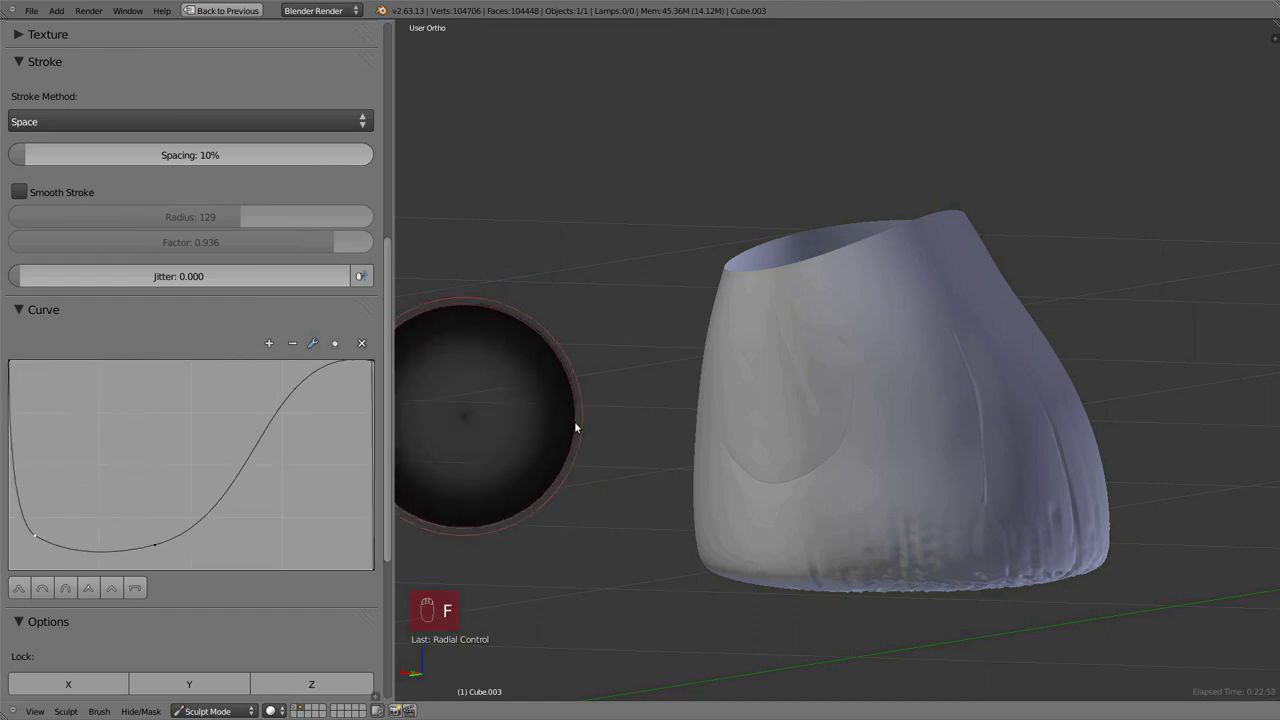
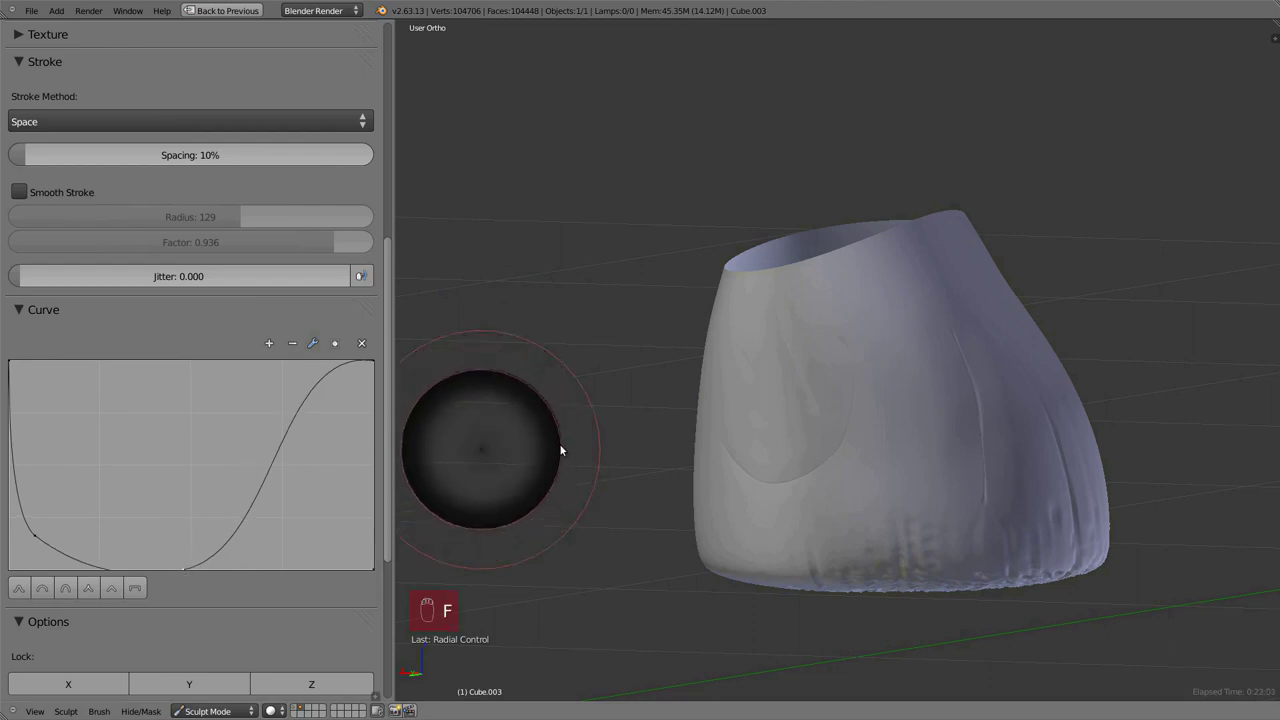
{"action": "left_click_drag", "start_coordinate": [181, 484], "coordinate": [194, 383]}
{"action": "left_click_drag", "start_coordinate": [553, 416], "coordinate": [633, 448]}
{"action": "key", "text": "f"}
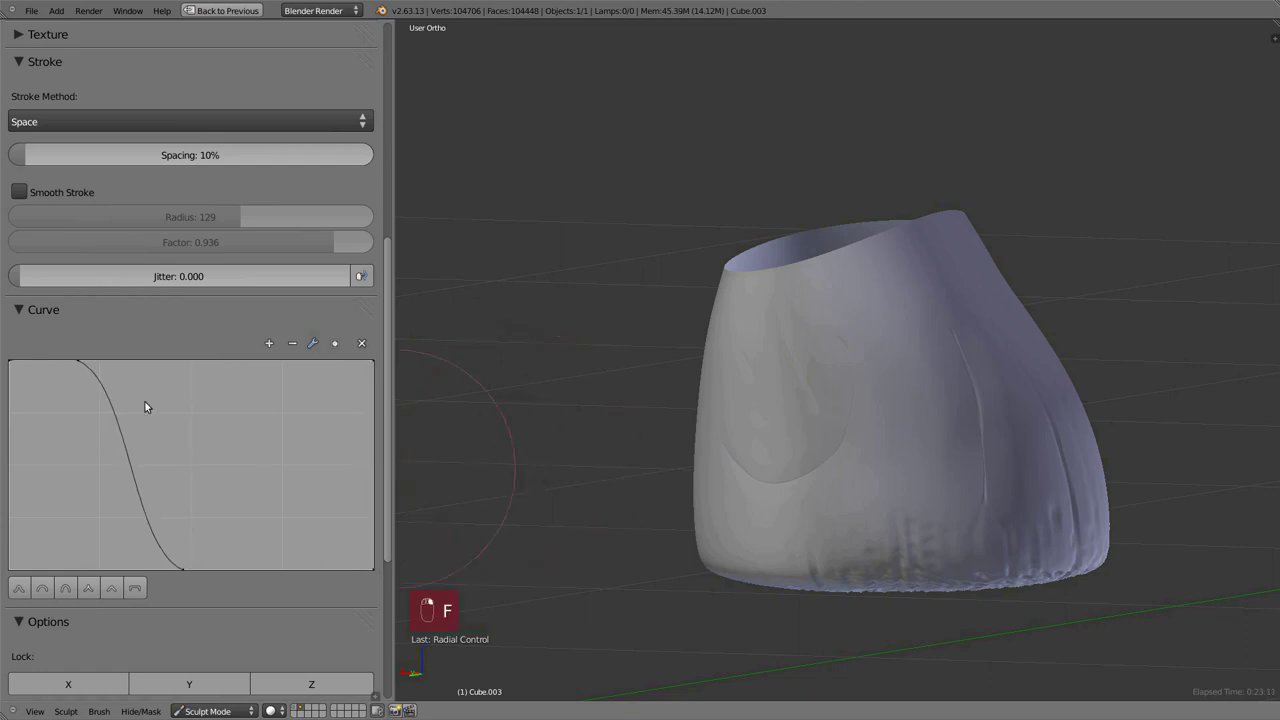
{"action": "right_click", "coordinate": [147, 493]}
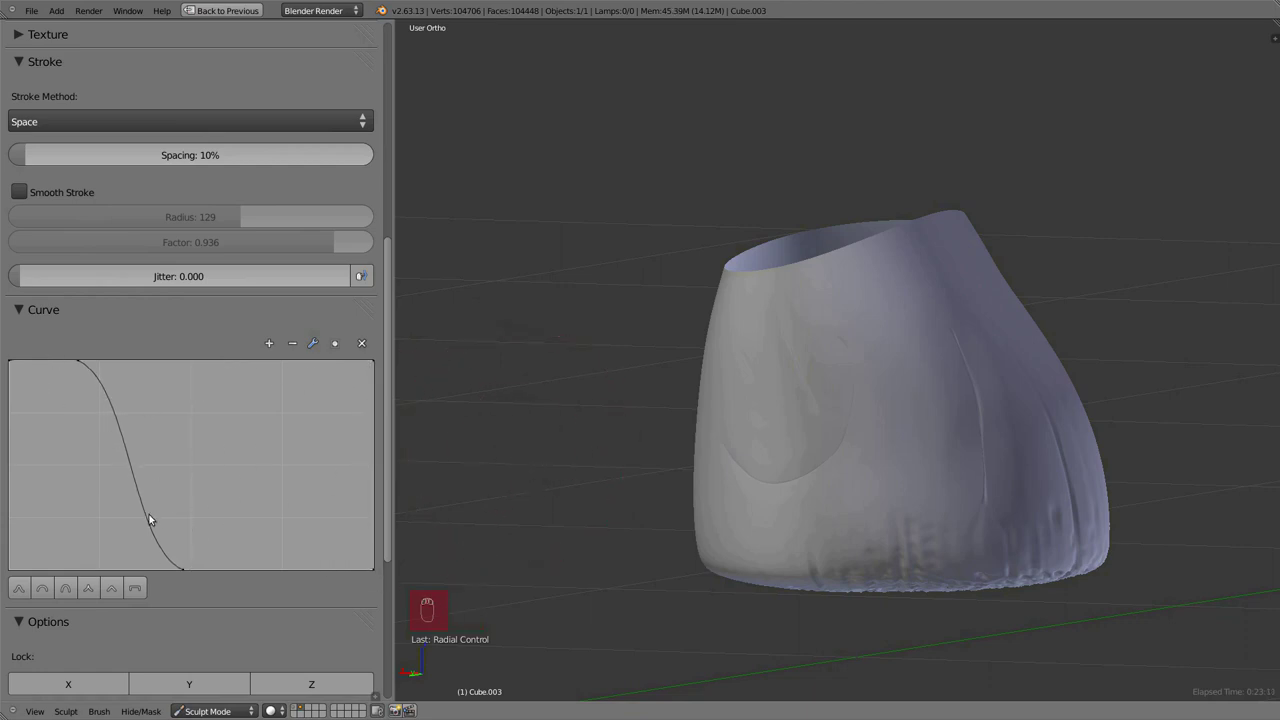
- Refine the falloff curve shape further, testing and undoing a stroke
{"action": "left_click_drag", "start_coordinate": [245, 244], "coordinate": [911, 414]}
{"action": "key", "text": "f"}
{"action": "key", "text": "f"}
{"action": "left_click_drag", "start_coordinate": [915, 416], "coordinate": [869, 306]}
{"action": "key", "text": "ctrl+z"}
{"action": "left_click_drag", "start_coordinate": [120, 519], "coordinate": [695, 402]}
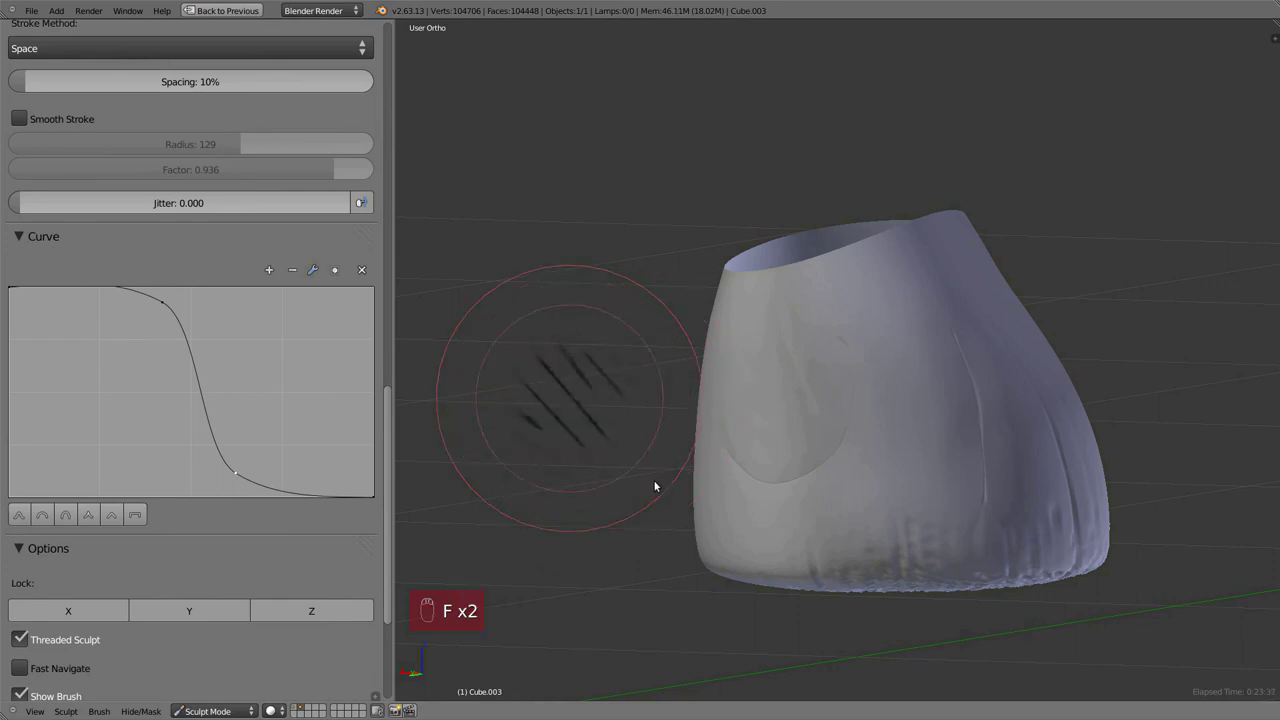
- Restore the full layout showing the scratches_03.png texture and the shorts in front view
{"action": "key", "text": "a"}
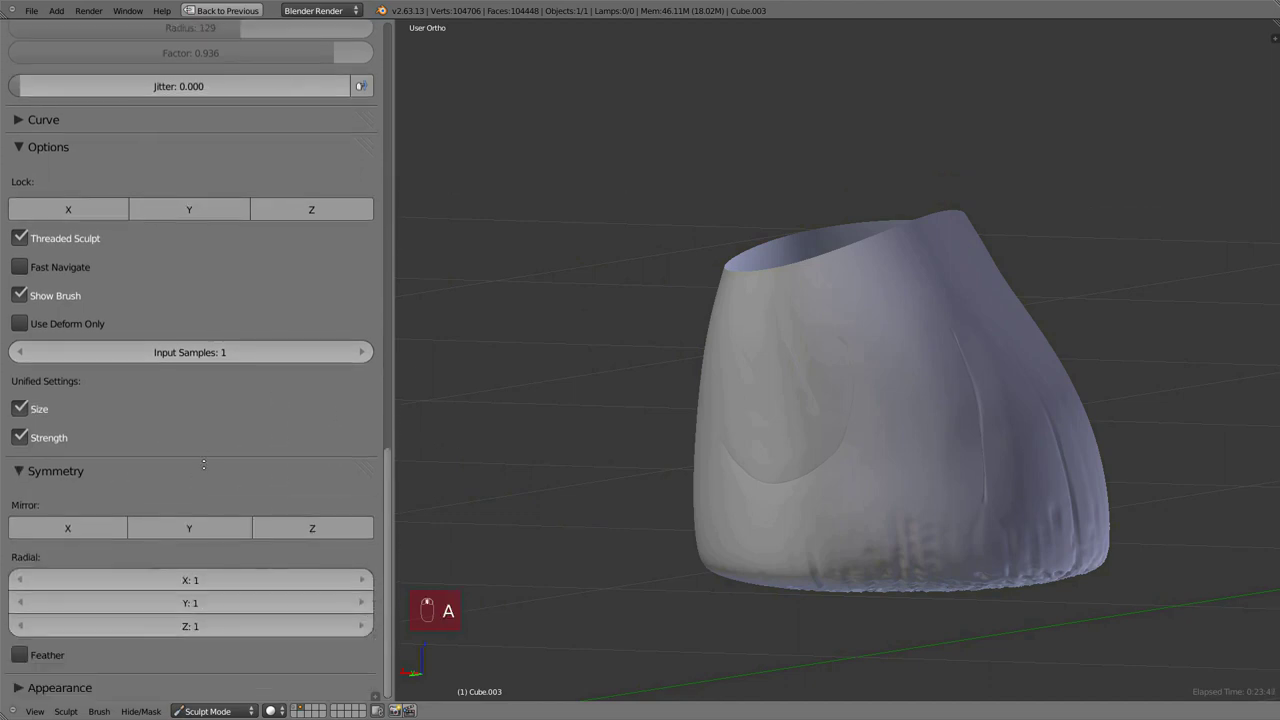
{"action": "key", "text": "KP_1"}
{"action": "left_click_drag", "start_coordinate": [911, 380], "coordinate": [727, 450]}
- Show the Multires and Mirror modifier stack, scroll to Appearance and select the Grab brush
{"action": "key", "text": "shift+space"}
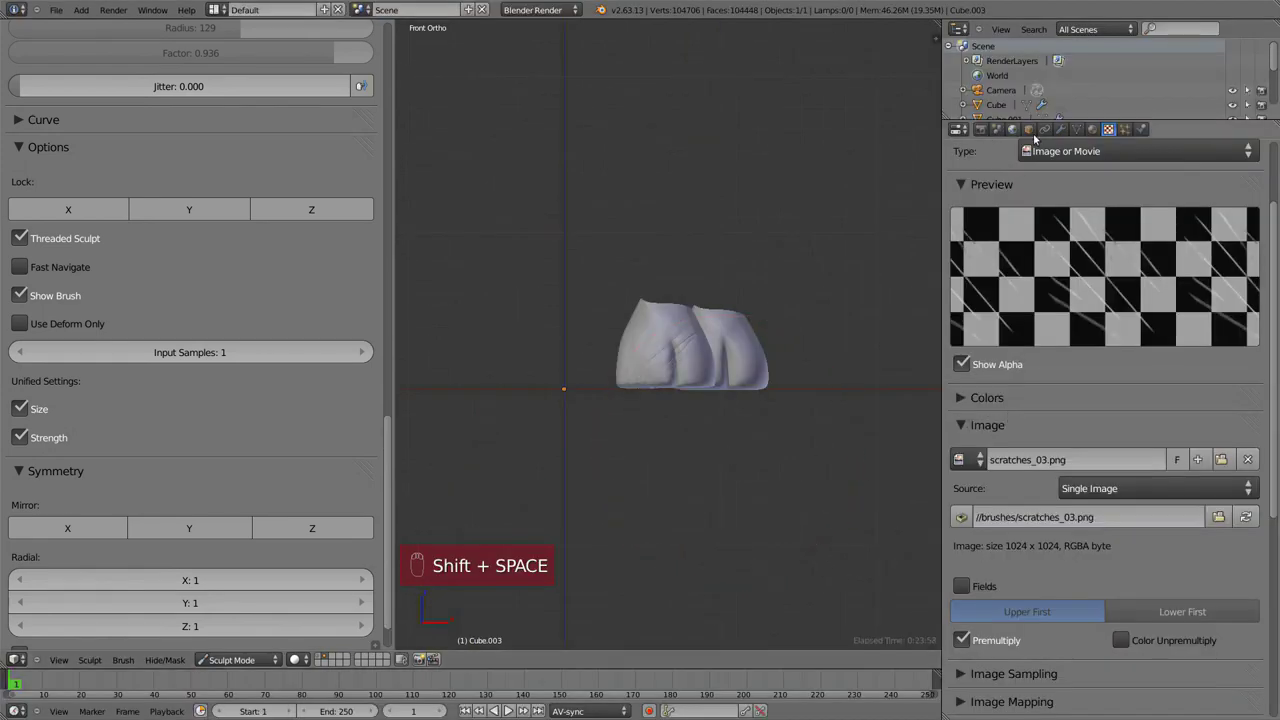
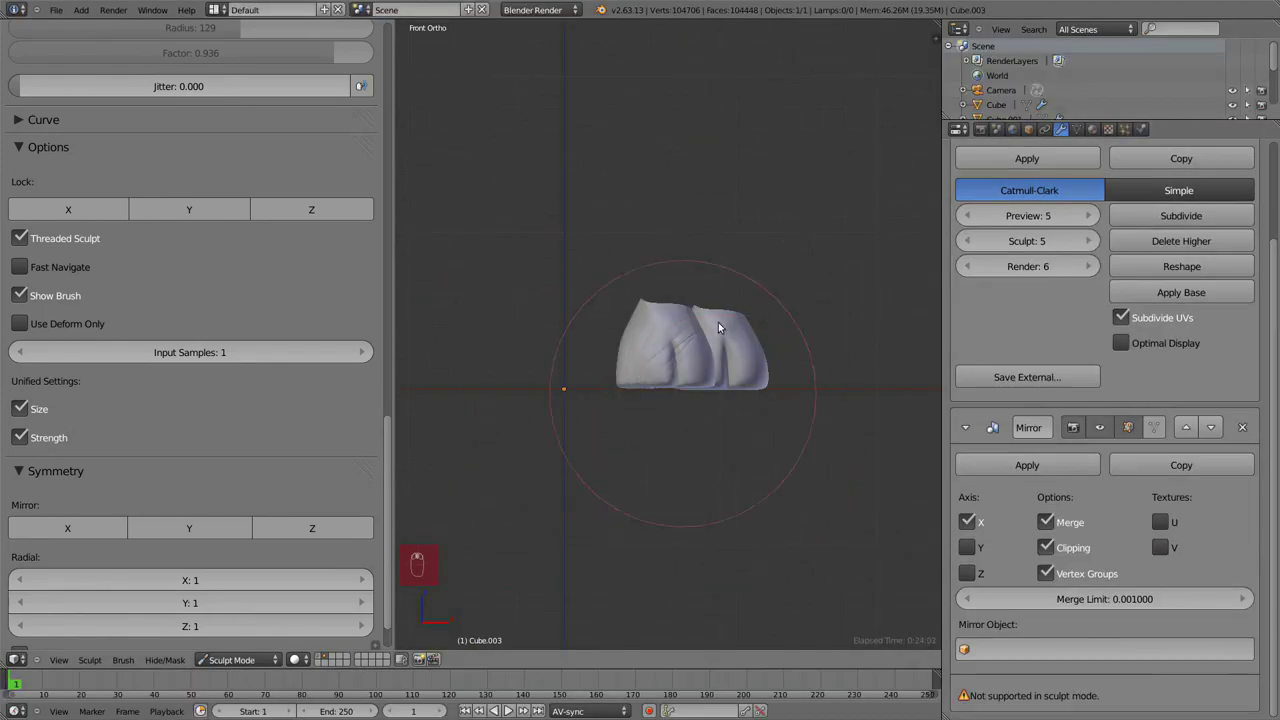
{"action": "left_click_drag", "start_coordinate": [303, 554], "coordinate": [92, 432]}
{"action": "key", "text": "a"}
{"action": "key", "text": "a"}
{"action": "left_click_drag", "start_coordinate": [218, 479], "coordinate": [652, 329]}
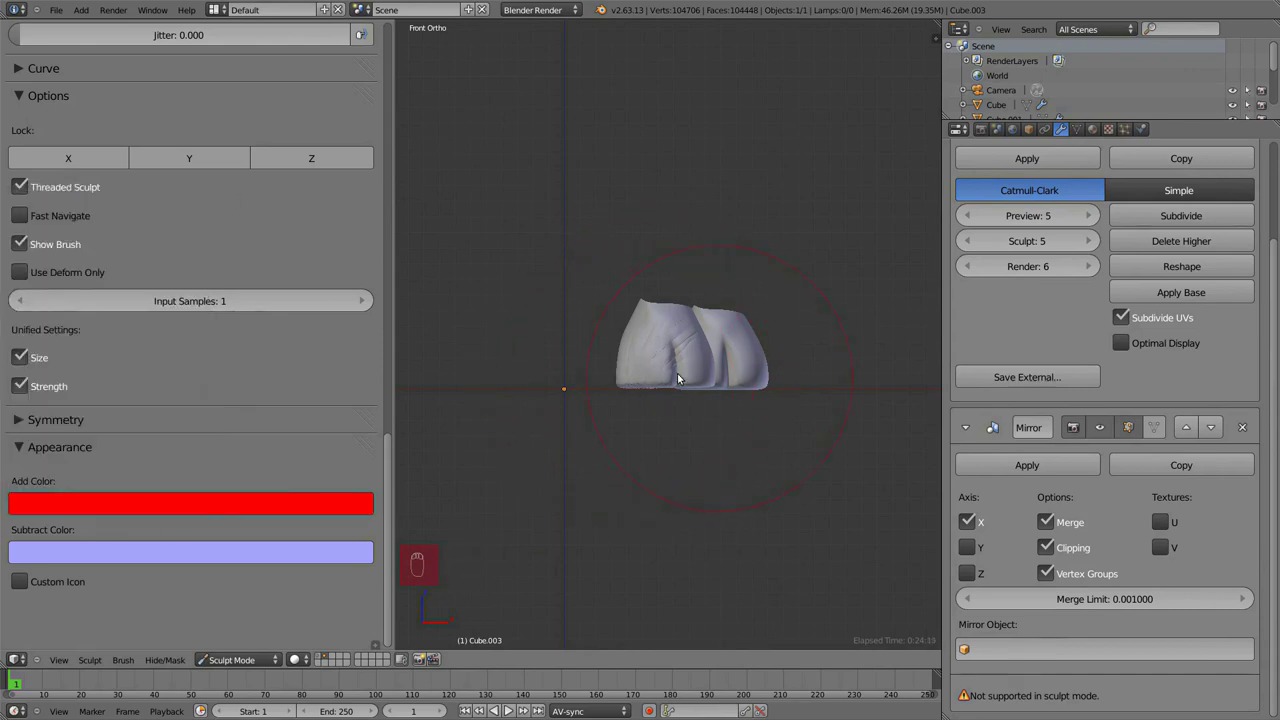
{"action": "left_click_drag", "start_coordinate": [158, 509], "coordinate": [254, 204]}
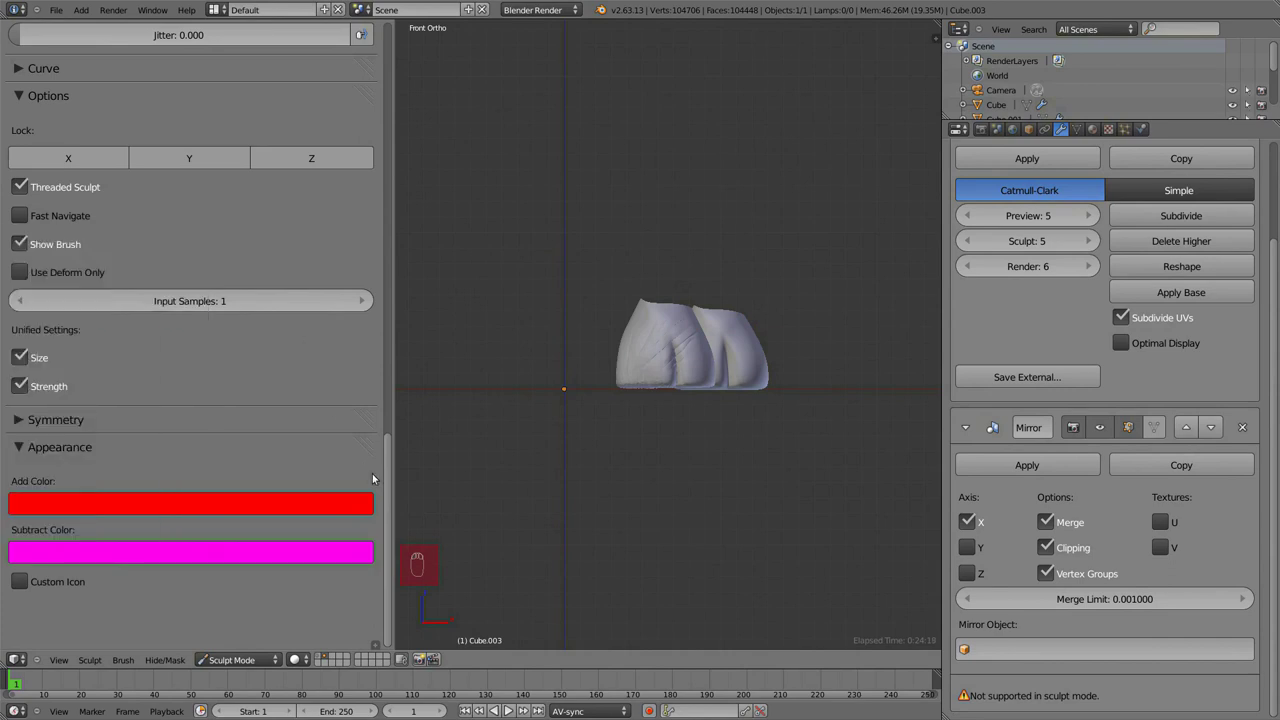
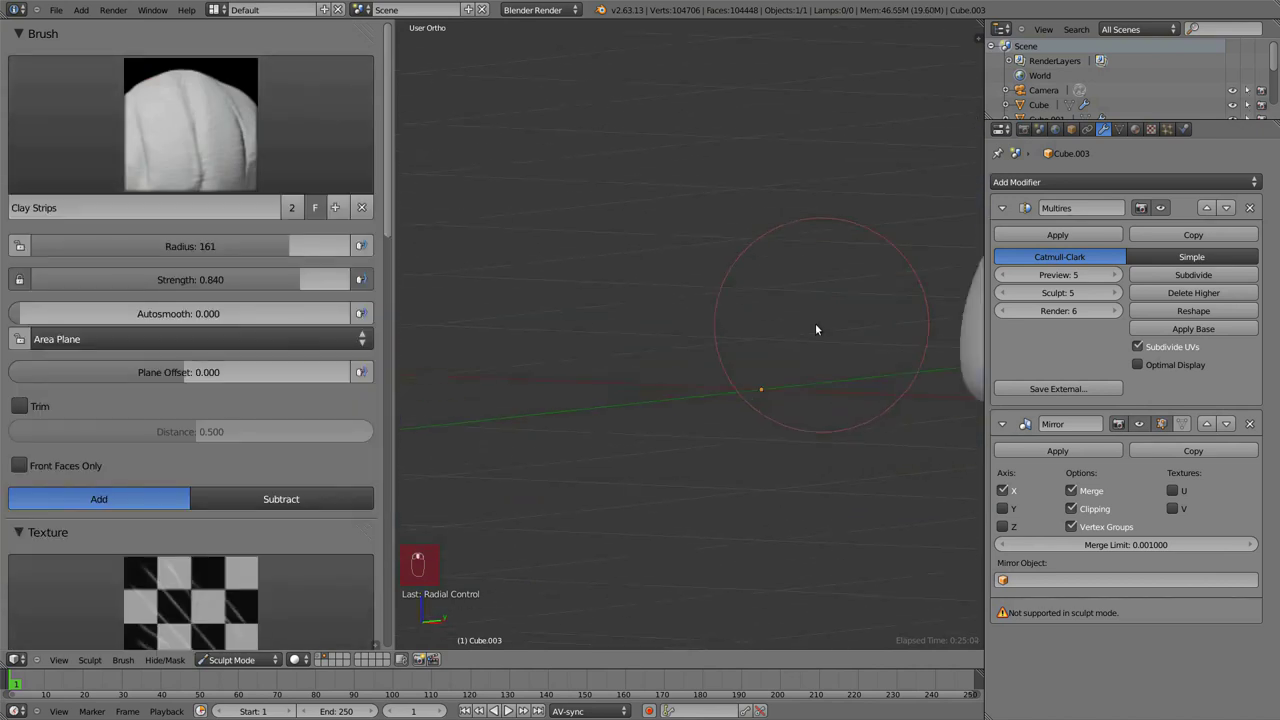
- Undo earlier strokes and dab a few textured Clay Strips test strokes on the shorts, undoing each
{"action": "key", "text": "ctrl+z"}
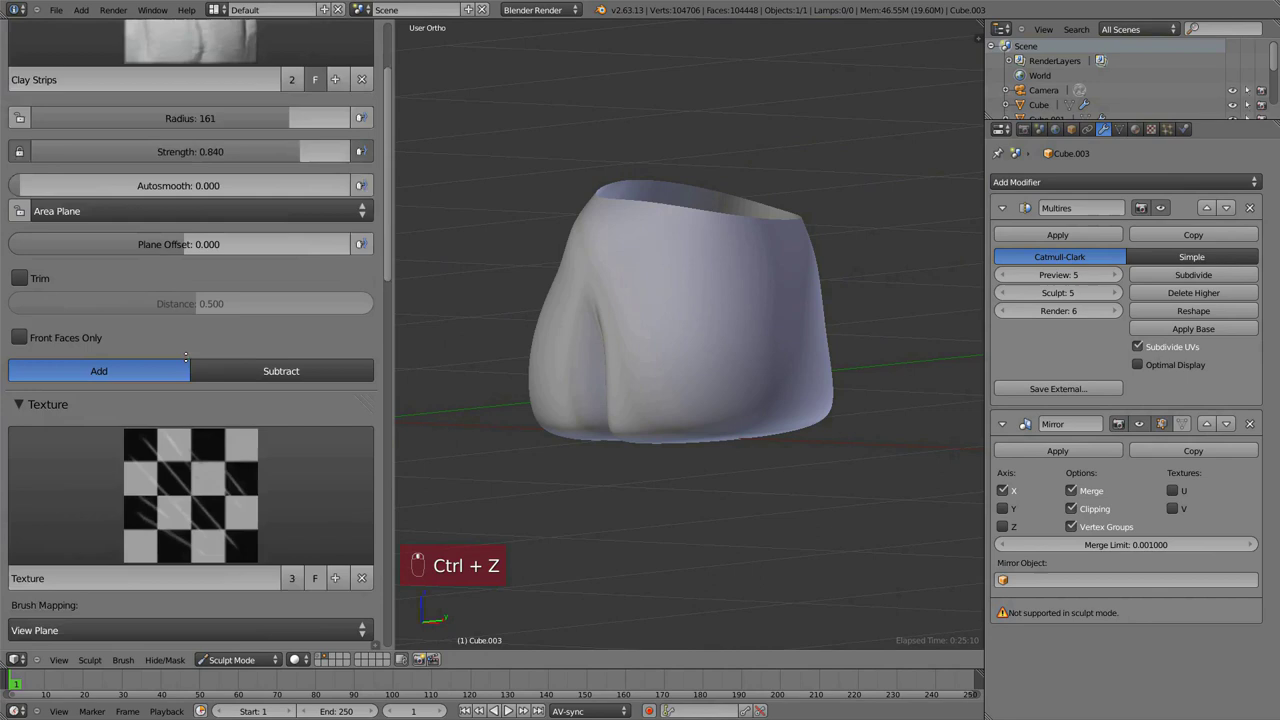
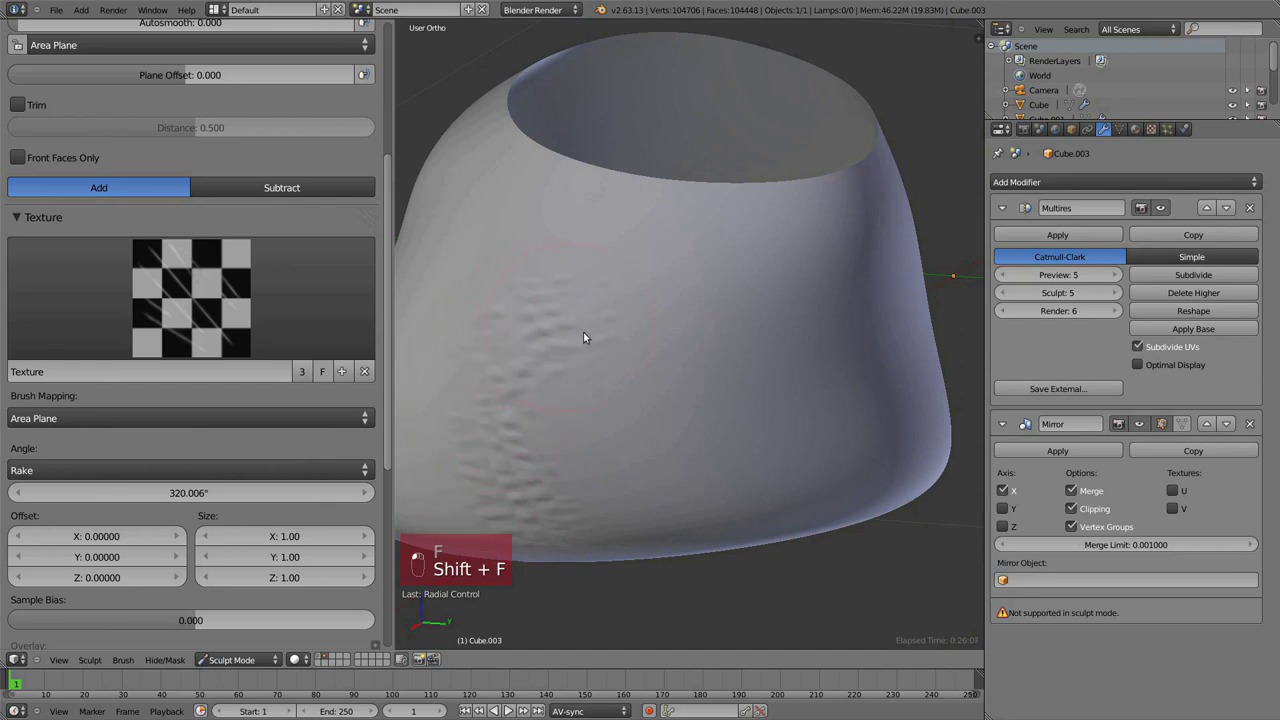
{"action": "key", "text": "ctrl+z"}
{"action": "left_click_drag", "start_coordinate": [703, 460], "coordinate": [902, 281]}
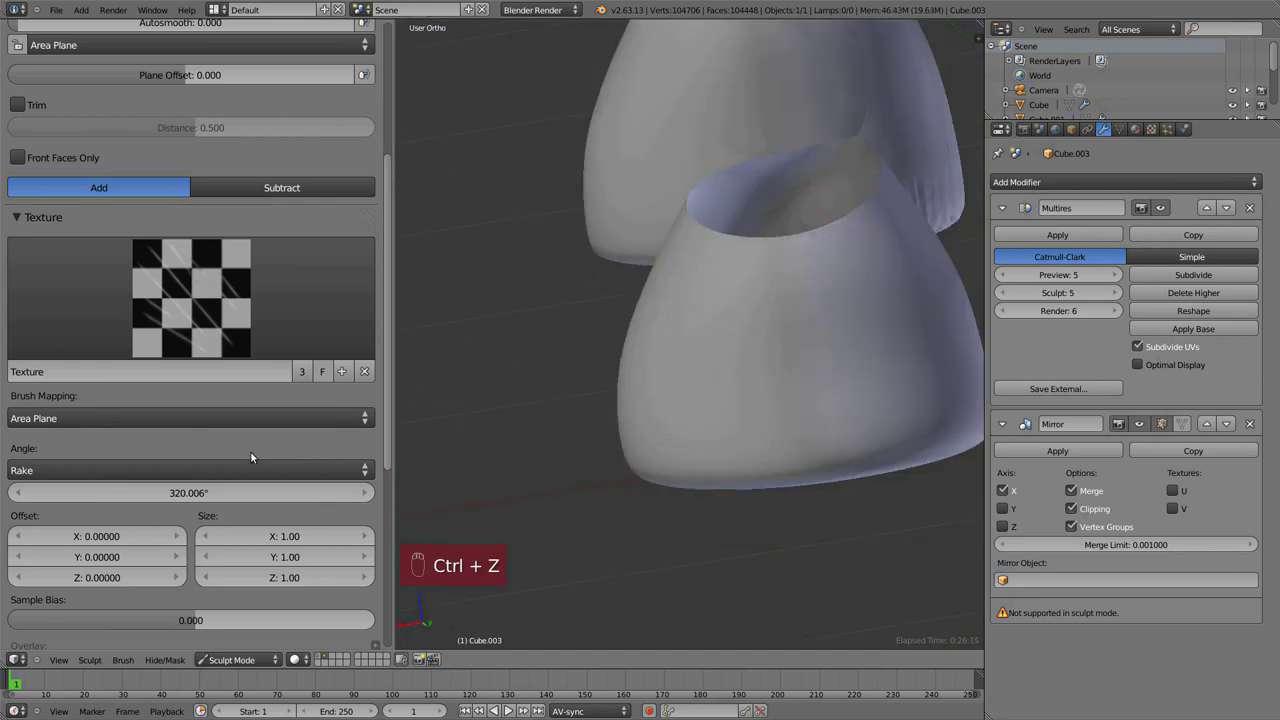
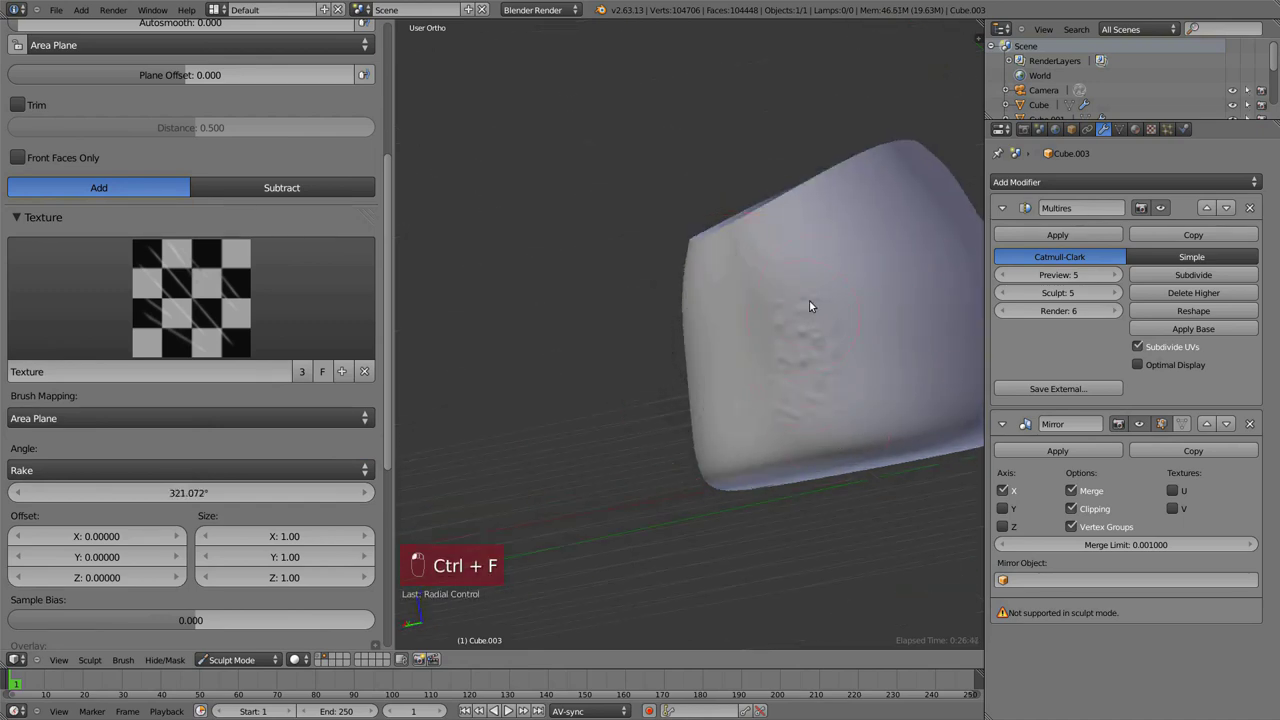
{"action": "left_click_drag", "start_coordinate": [799, 435], "coordinate": [802, 471]}
{"action": "key", "text": "ctrl+z"}
{"action": "left_click_drag", "start_coordinate": [630, 349], "coordinate": [698, 475]}
{"action": "left_click_drag", "start_coordinate": [698, 475], "coordinate": [765, 512]}
{"action": "key", "text": "ctrl+z"}
- Resize the brush with F and try more checker-textured test strokes across the shorts, undoing them
{"action": "key", "text": "f"}
{"action": "left_click_drag", "start_coordinate": [695, 433], "coordinate": [584, 382]}
{"action": "key", "text": "f"}
{"action": "left_click_drag", "start_coordinate": [596, 403], "coordinate": [647, 424]}
{"action": "key", "text": "ctrl+z"}
{"action": "left_click_drag", "start_coordinate": [587, 434], "coordinate": [122, 449]}
{"action": "key", "text": "ctrl+z"}
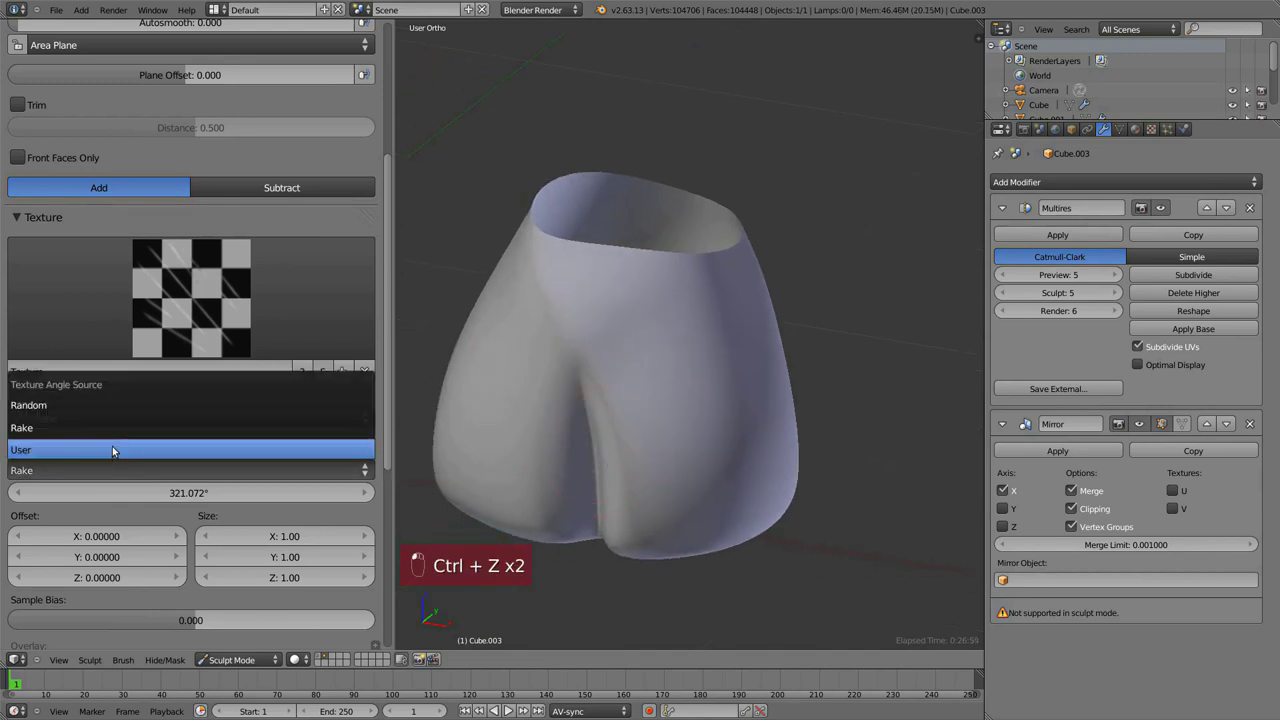
- Choose a texture angle source, switch to the Anchored stroke method and drag first creases on the shorts
{"action": "left_click", "coordinate": [121, 451]}
{"action": "left_click_drag", "start_coordinate": [142, 370], "coordinate": [140, 222]}
{"action": "key", "text": "a"}
{"action": "left_click_drag", "start_coordinate": [130, 247], "coordinate": [119, 168]}
{"action": "left_click_drag", "start_coordinate": [567, 415], "coordinate": [407, 469]}
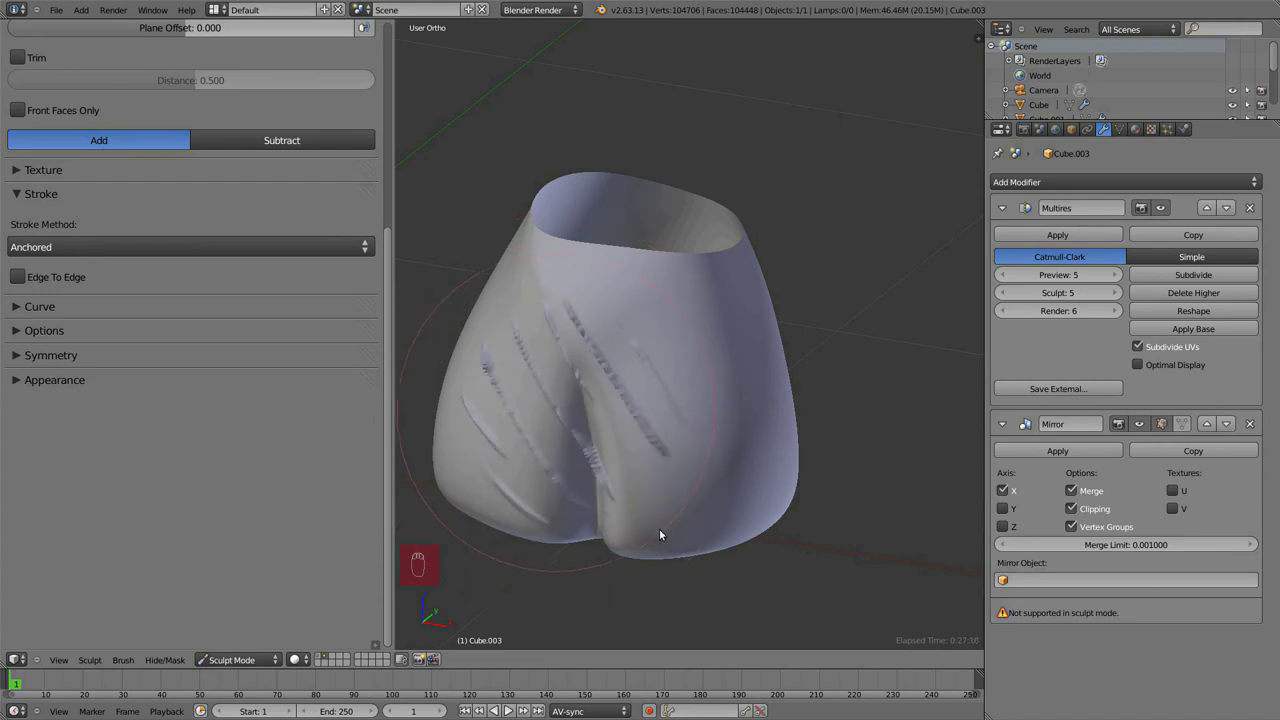
{"action": "left_click_drag", "start_coordinate": [629, 348], "coordinate": [761, 354]}
{"action": "key", "text": "ctrl+z"}
- Adjust brush strength with Shift+F and test anchored diagonal creases, undoing the trials
{"action": "key", "text": "shift+f"}
{"action": "left_click_drag", "start_coordinate": [729, 376], "coordinate": [777, 431]}
{"action": "key", "text": "ctrl+z"}
{"action": "key", "text": "shift+f"}
{"action": "left_click", "coordinate": [777, 431]}
{"action": "left_click_drag", "start_coordinate": [709, 372], "coordinate": [803, 351]}
{"action": "key", "text": "ctrl+z"}
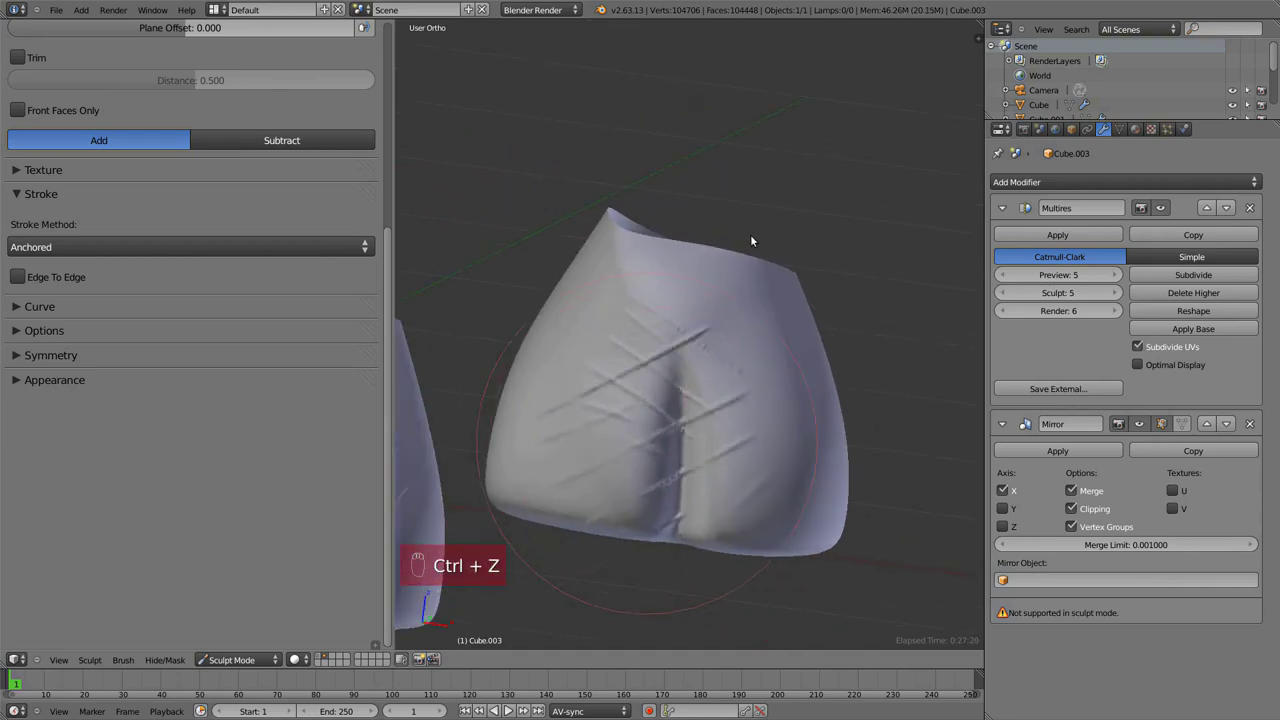
{"action": "key", "text": "ctrl+z"}
- Turn on Edge To Edge and stamp long diagonal crease streaks across the shorts' back and sides
{"action": "left_click_drag", "start_coordinate": [184, 241], "coordinate": [694, 381]}
{"action": "left_click_drag", "start_coordinate": [694, 381], "coordinate": [908, 335]}
{"action": "left_click", "coordinate": [908, 335]}
{"action": "left_click_drag", "start_coordinate": [865, 398], "coordinate": [732, 413]}
{"action": "left_click_drag", "start_coordinate": [732, 413], "coordinate": [623, 116]}
{"action": "middle_click", "coordinate": [623, 116]}
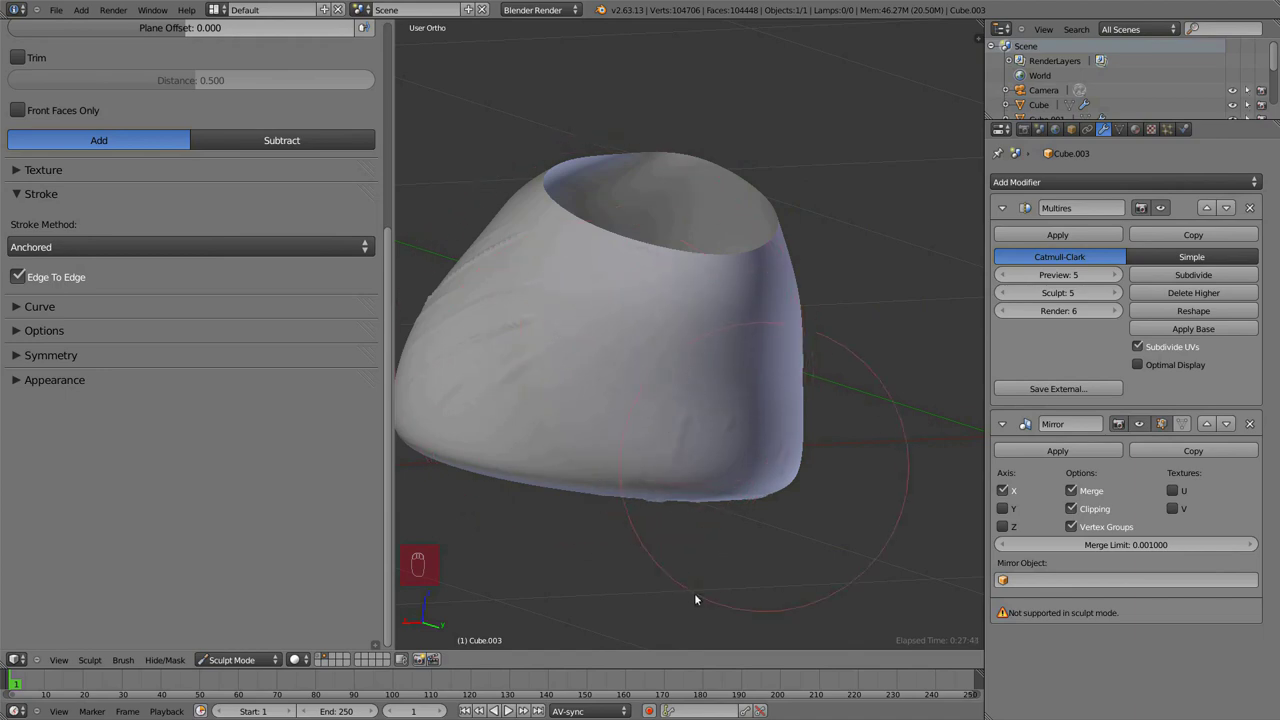
{"action": "left_click_drag", "start_coordinate": [696, 384], "coordinate": [690, 477]}
{"action": "left_click_drag", "start_coordinate": [690, 477], "coordinate": [725, 288]}
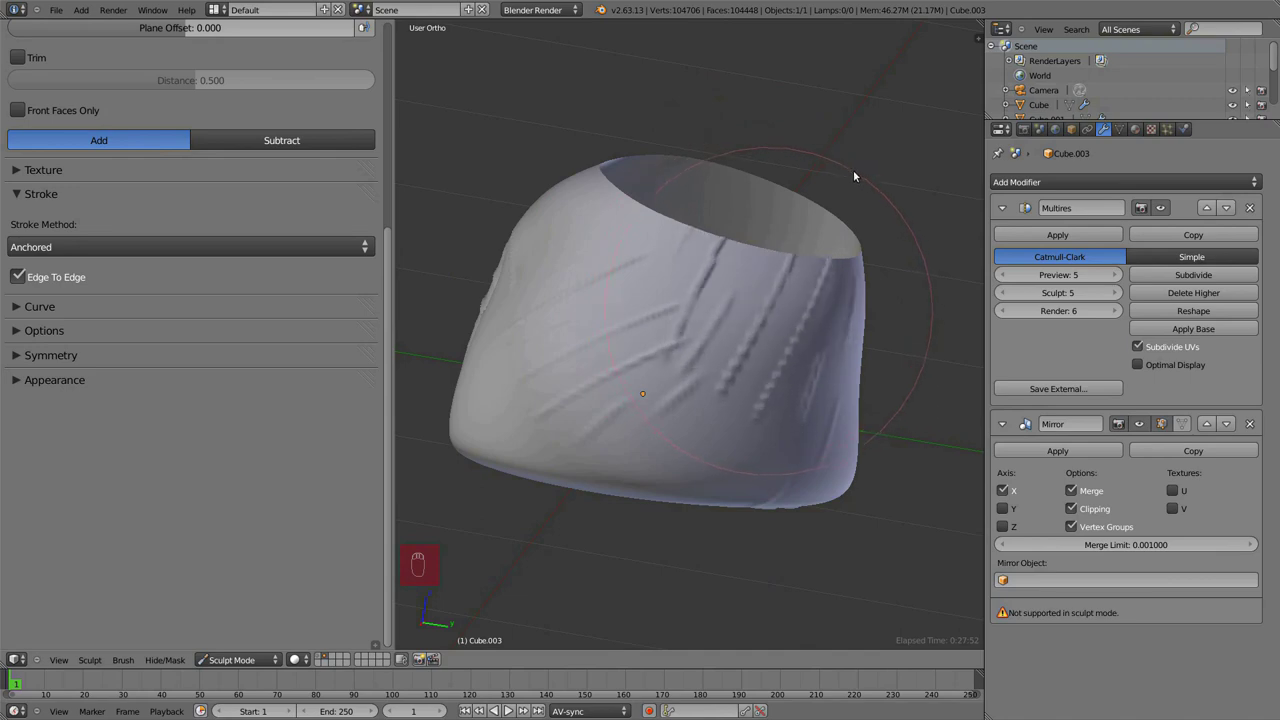
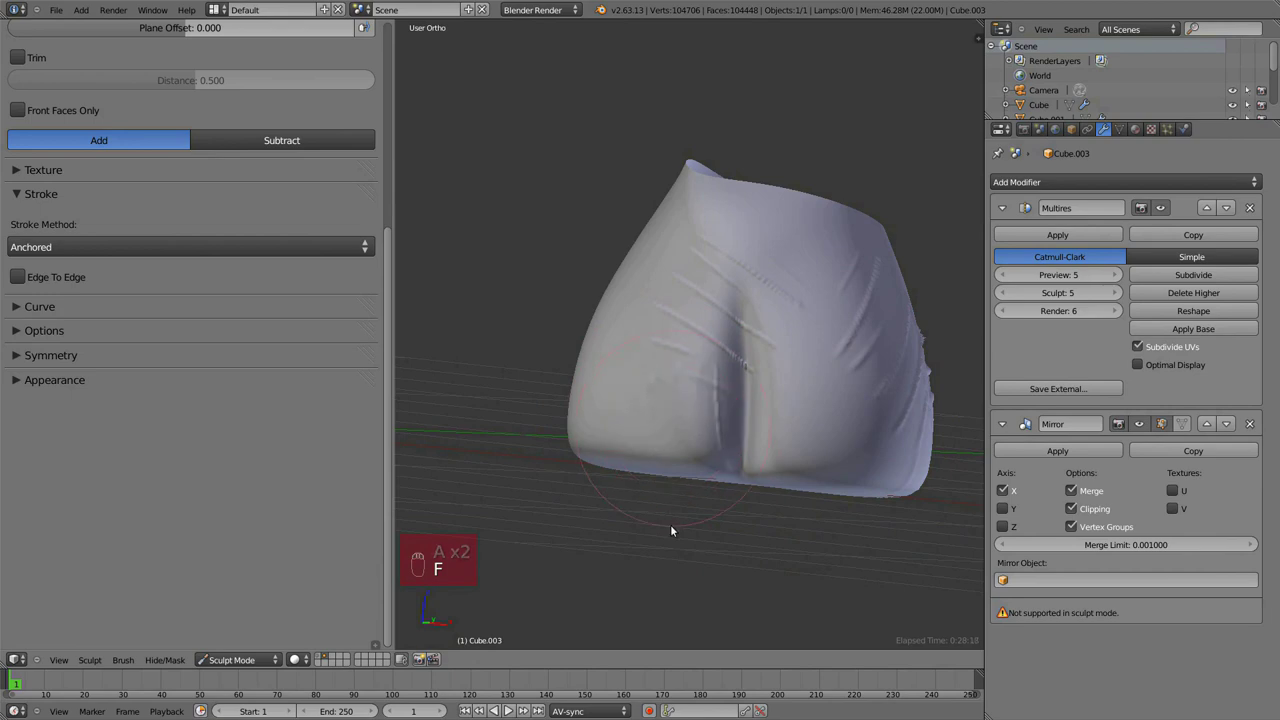
- Switch the stroke method to Airbrush and dab a trial stroke on the front of the shorts
{"action": "left_click", "coordinate": [109, 239]}
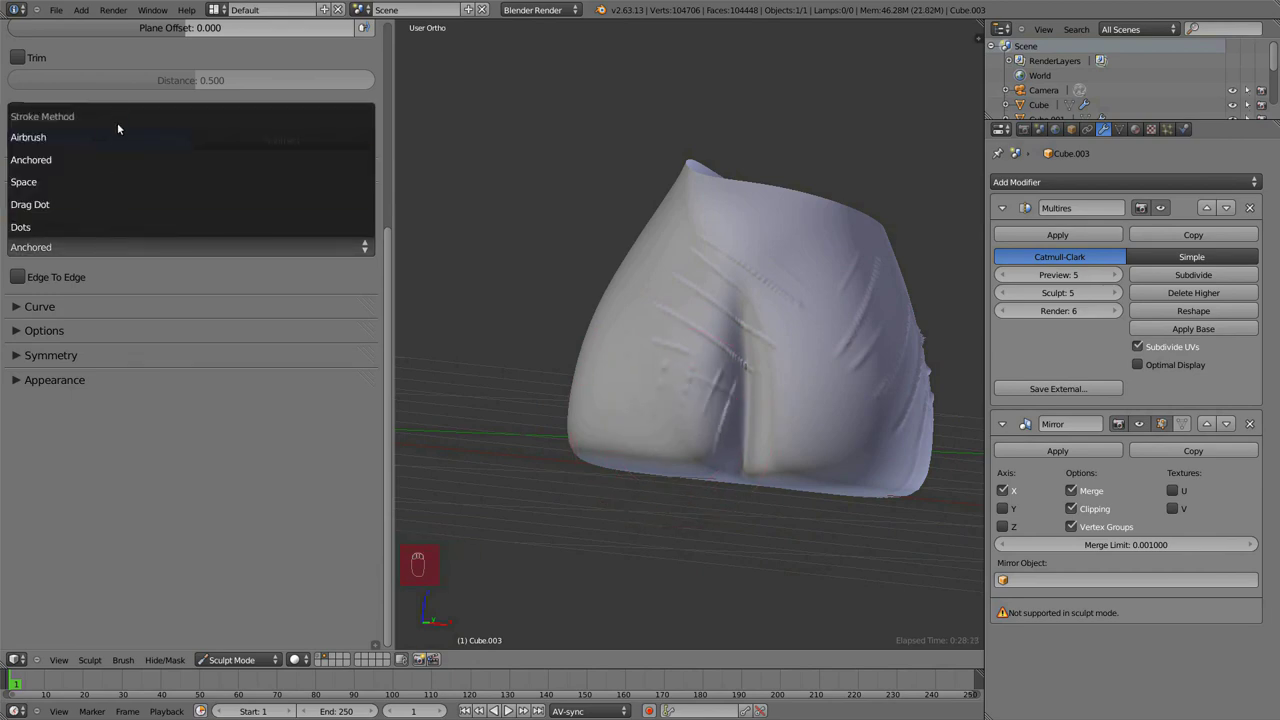
{"action": "left_click_drag", "start_coordinate": [896, 400], "coordinate": [718, 338]}
{"action": "left_click_drag", "start_coordinate": [712, 320], "coordinate": [715, 317]}
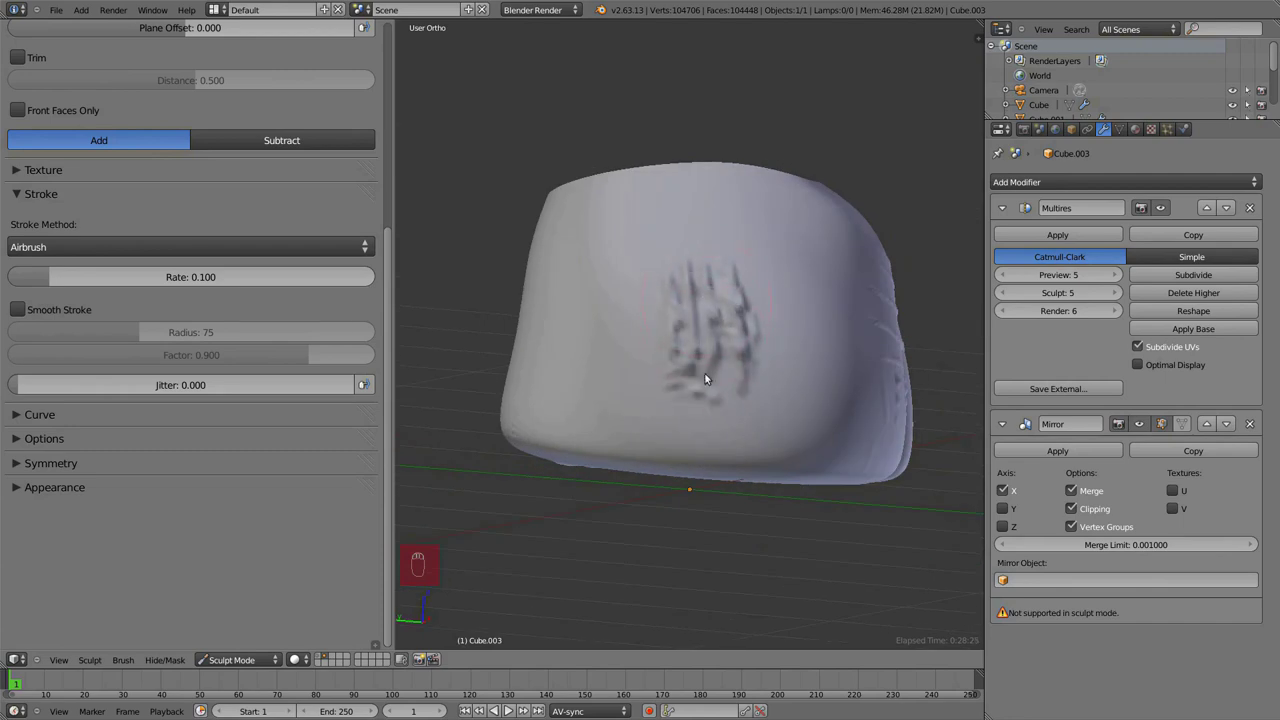
{"action": "left_click_drag", "start_coordinate": [726, 381], "coordinate": [700, 335]}
{"action": "key", "text": "ctrl+z"}
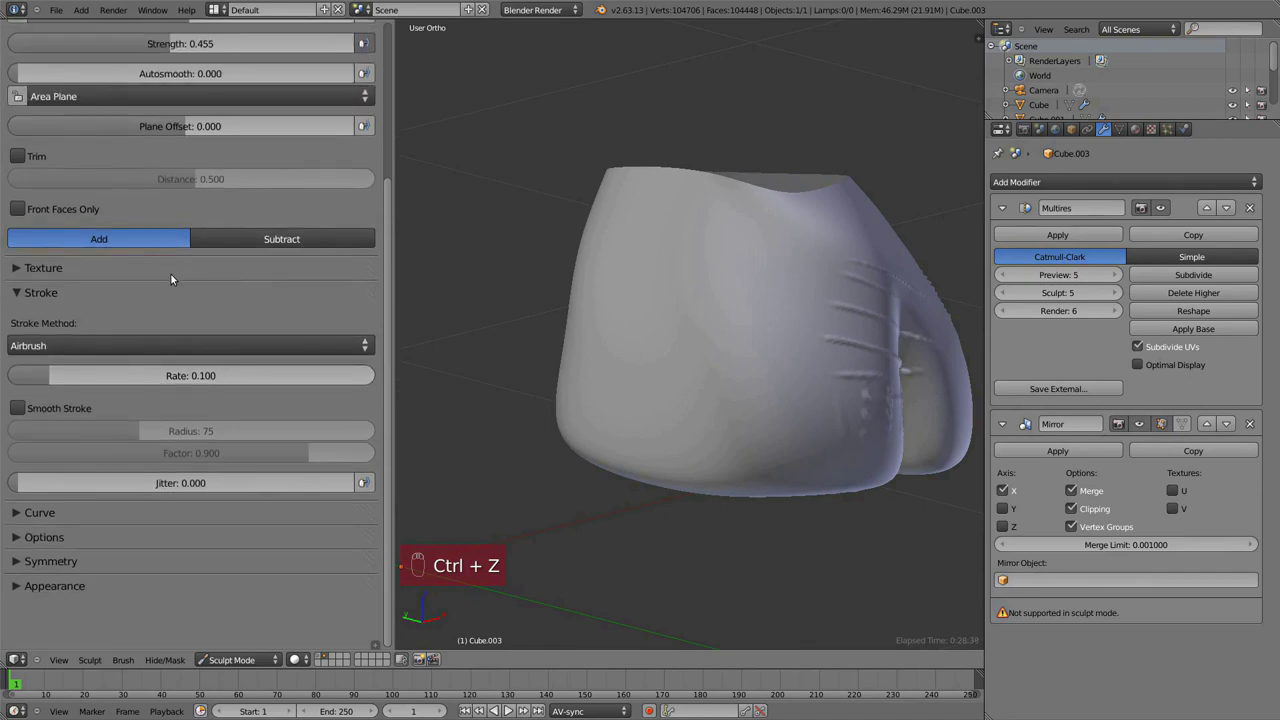
- Try another textured dab, undo it and bring the Stroke Method list back up
{"action": "left_click_drag", "start_coordinate": [116, 343], "coordinate": [615, 324]}
{"action": "left_click_drag", "start_coordinate": [651, 318], "coordinate": [608, 315]}
{"action": "key", "text": "ctrl+z"}
{"action": "left_click_drag", "start_coordinate": [130, 345], "coordinate": [119, 259]}
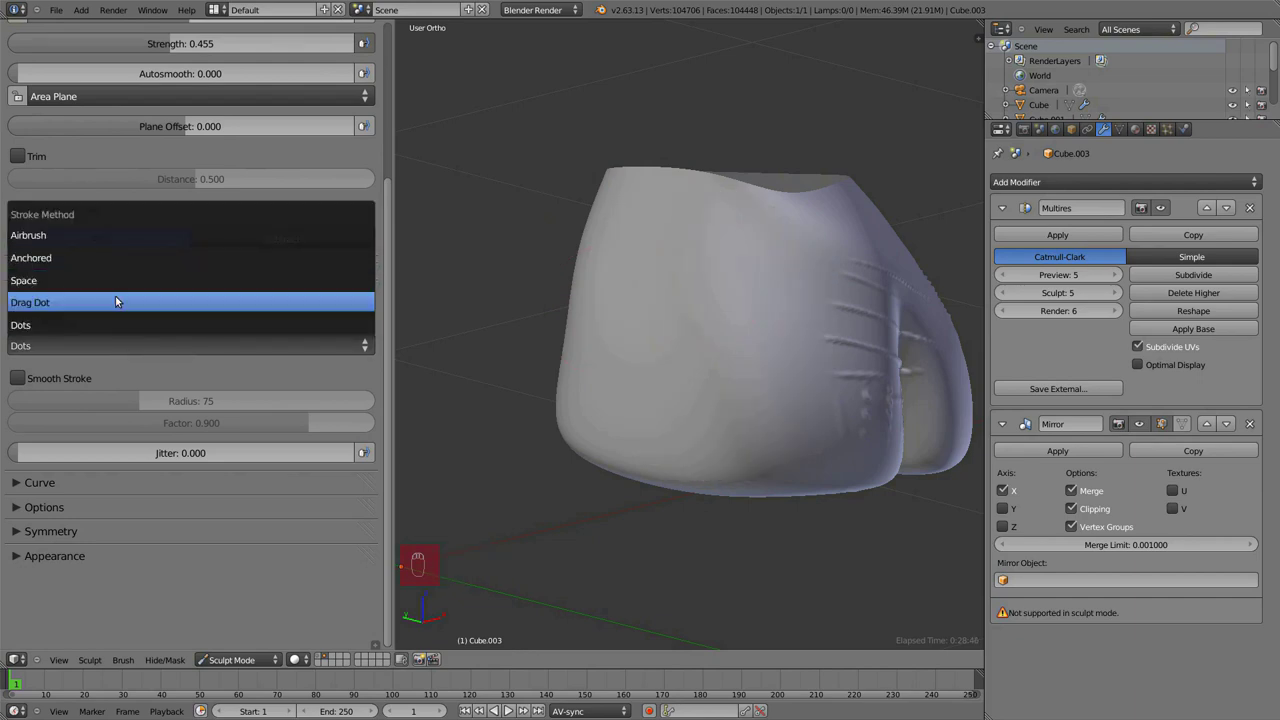
- With the Dots stroke method, resize the brush and sculpt dotted wrinkles along the shorts' side
{"action": "middle_click", "coordinate": [759, 364]}
{"action": "left_click_drag", "start_coordinate": [755, 330], "coordinate": [782, 393]}
{"action": "key", "text": "ctrl+z"}
{"action": "key", "text": "f"}
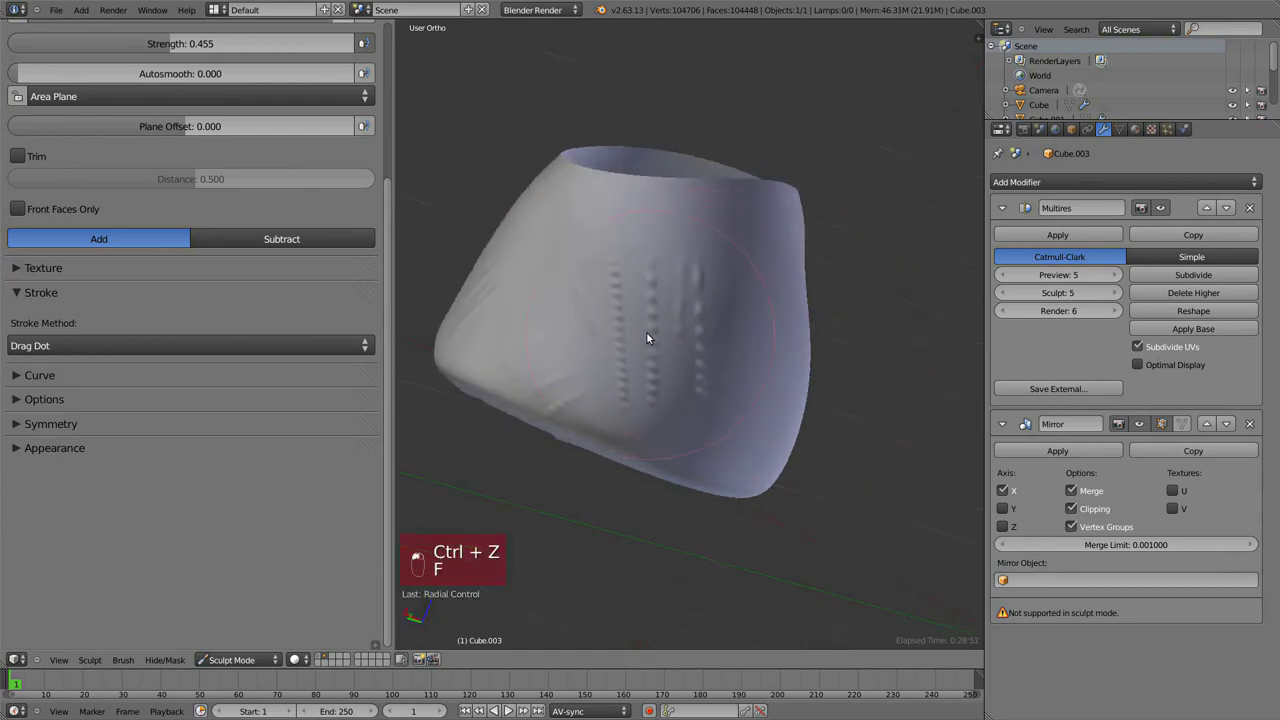
{"action": "left_click_drag", "start_coordinate": [591, 266], "coordinate": [745, 352]}
{"action": "left_click_drag", "start_coordinate": [741, 352], "coordinate": [766, 370]}
{"action": "key", "text": "ctrl+z"}
- Lower the brush strength with Shift+F for denser, subtler fabric wrinkles on the sides
{"action": "key", "text": "shift+f"}
{"action": "left_click_drag", "start_coordinate": [724, 375], "coordinate": [801, 313]}
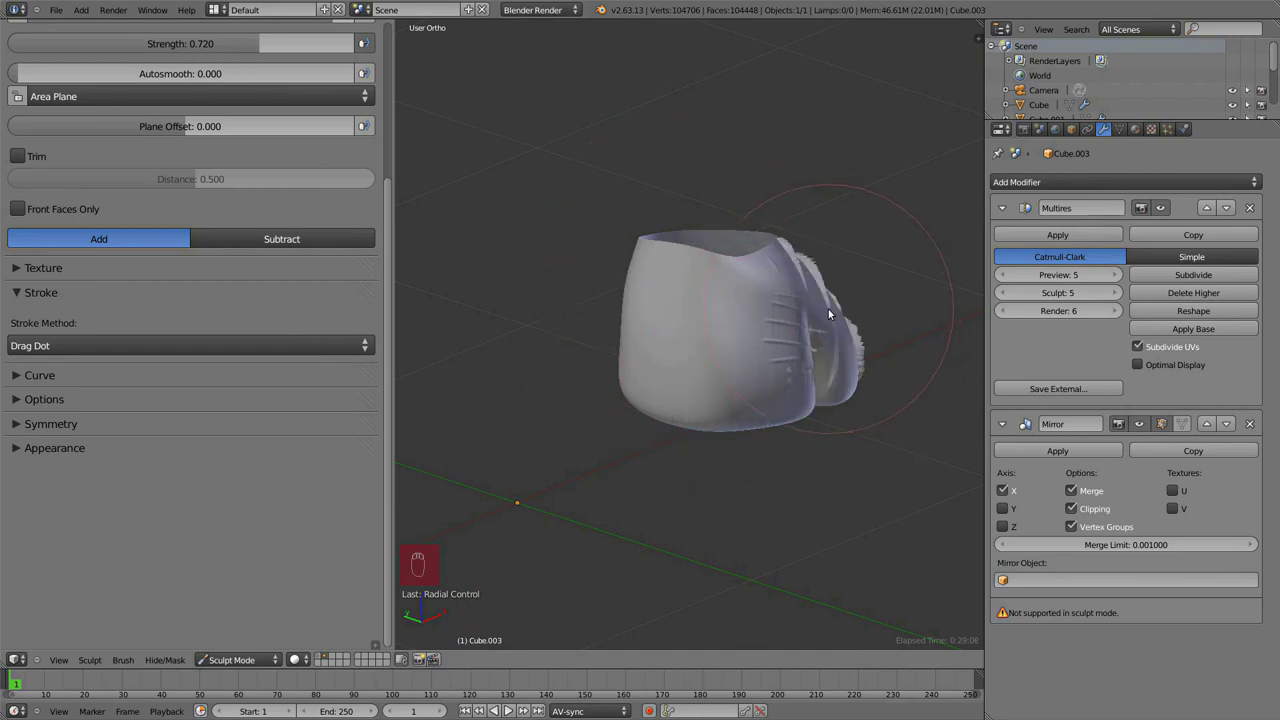
{"action": "key", "text": "ctrl+z"}
{"action": "key", "text": "shift+f"}
{"action": "left_click_drag", "start_coordinate": [813, 325], "coordinate": [820, 289]}
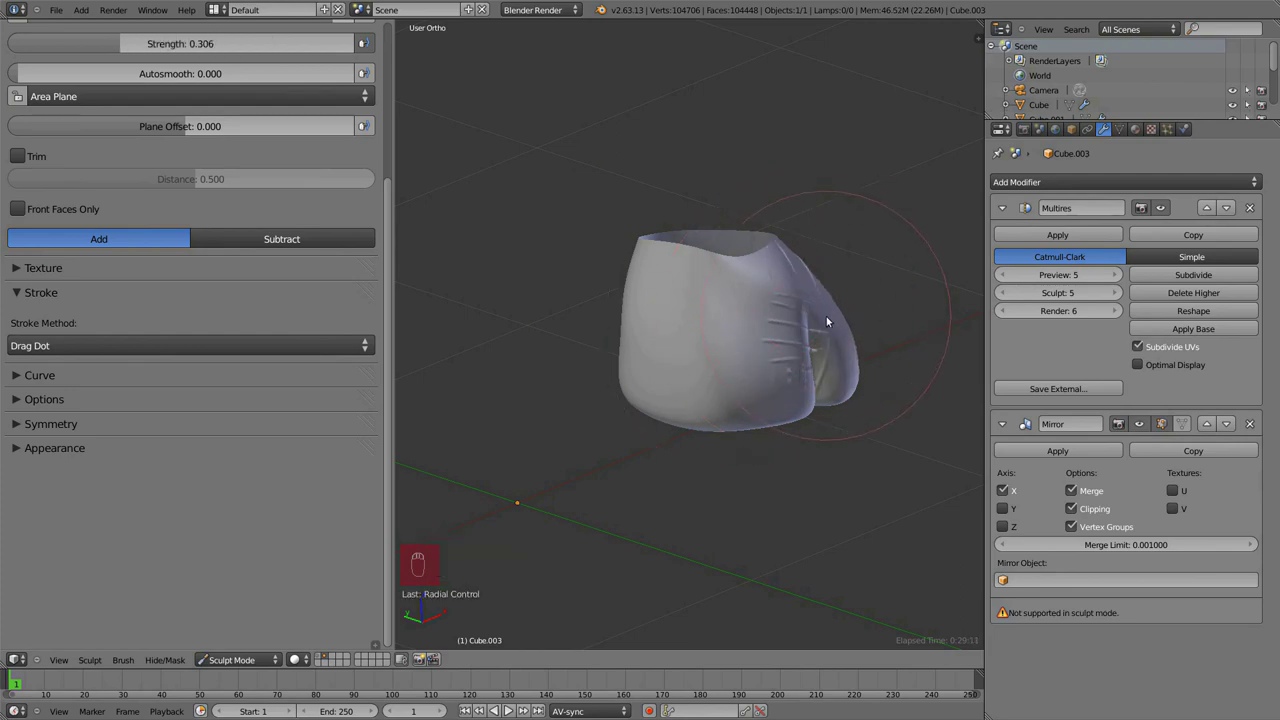
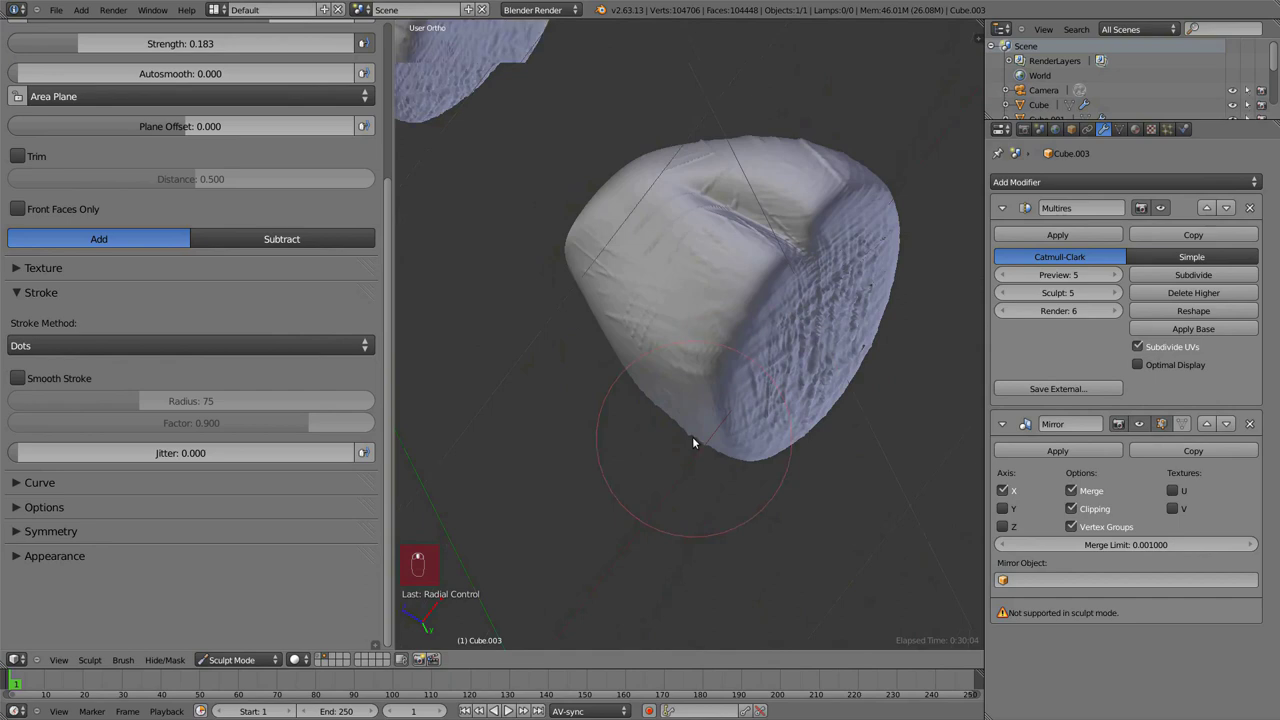
- Bring up the texture angle (R) and stroke method (A) popups to refine the crease brush
{"action": "key", "text": "r"}
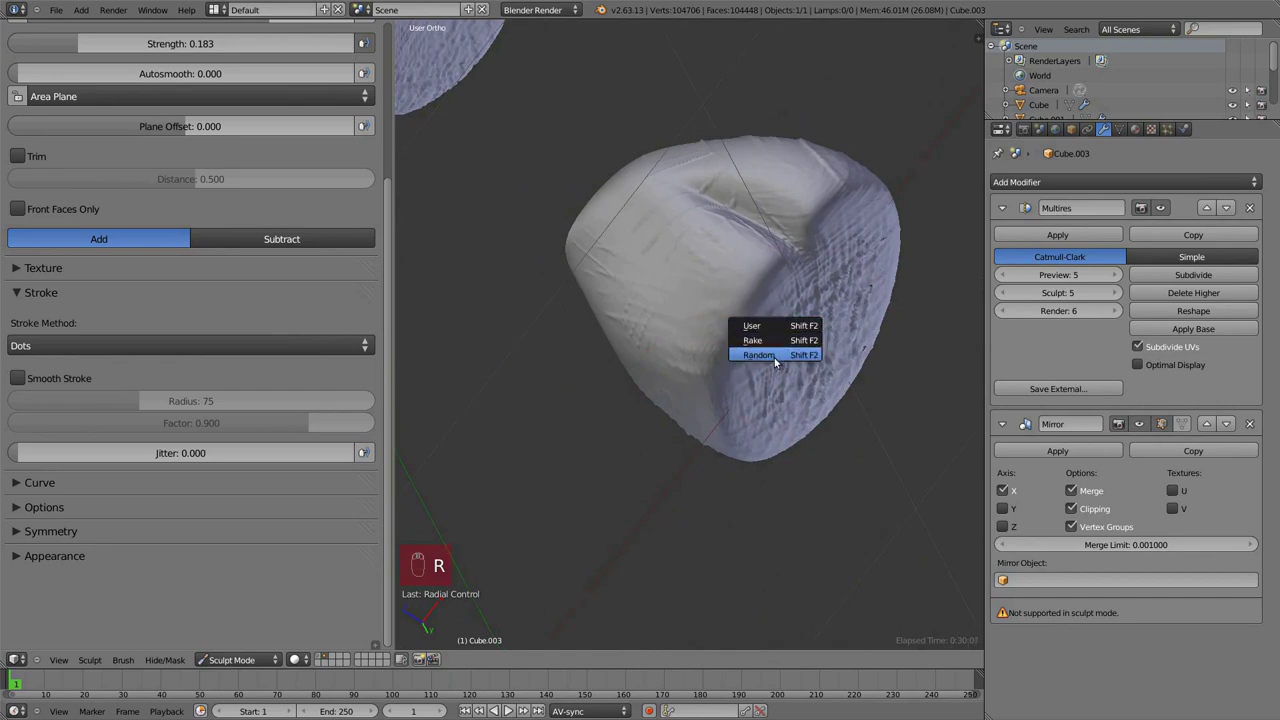
{"action": "key", "text": "a"}
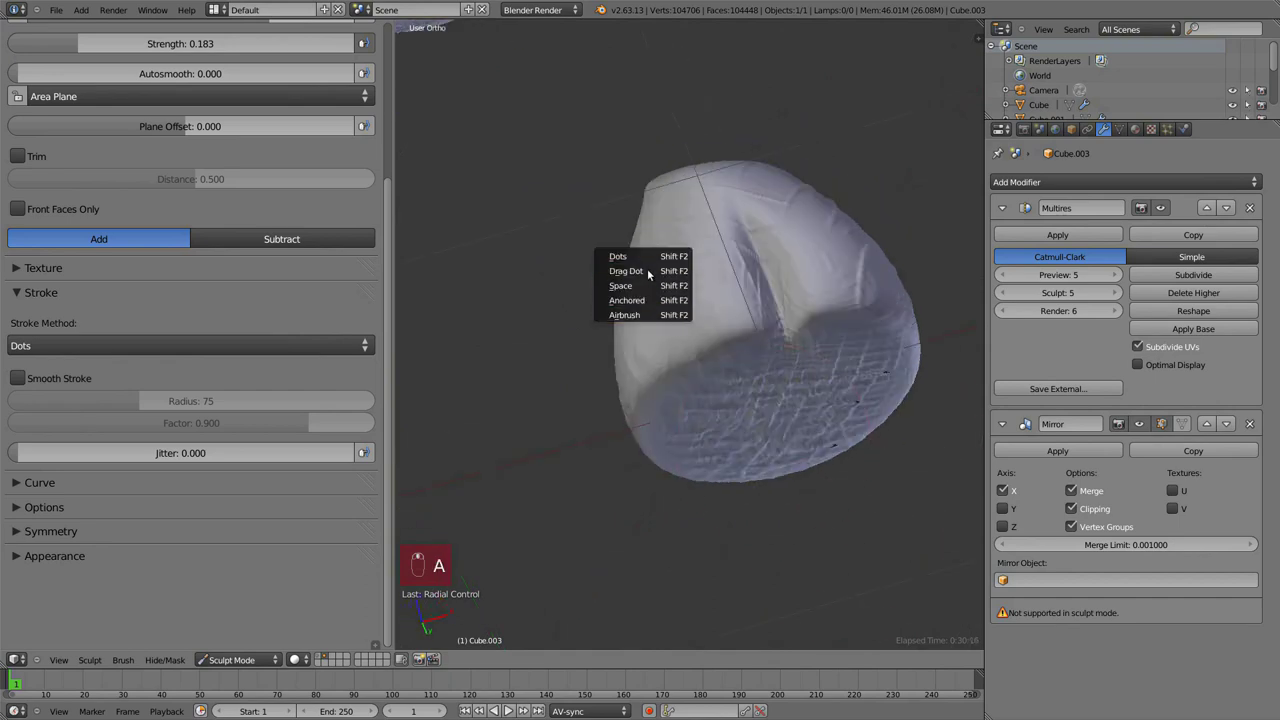
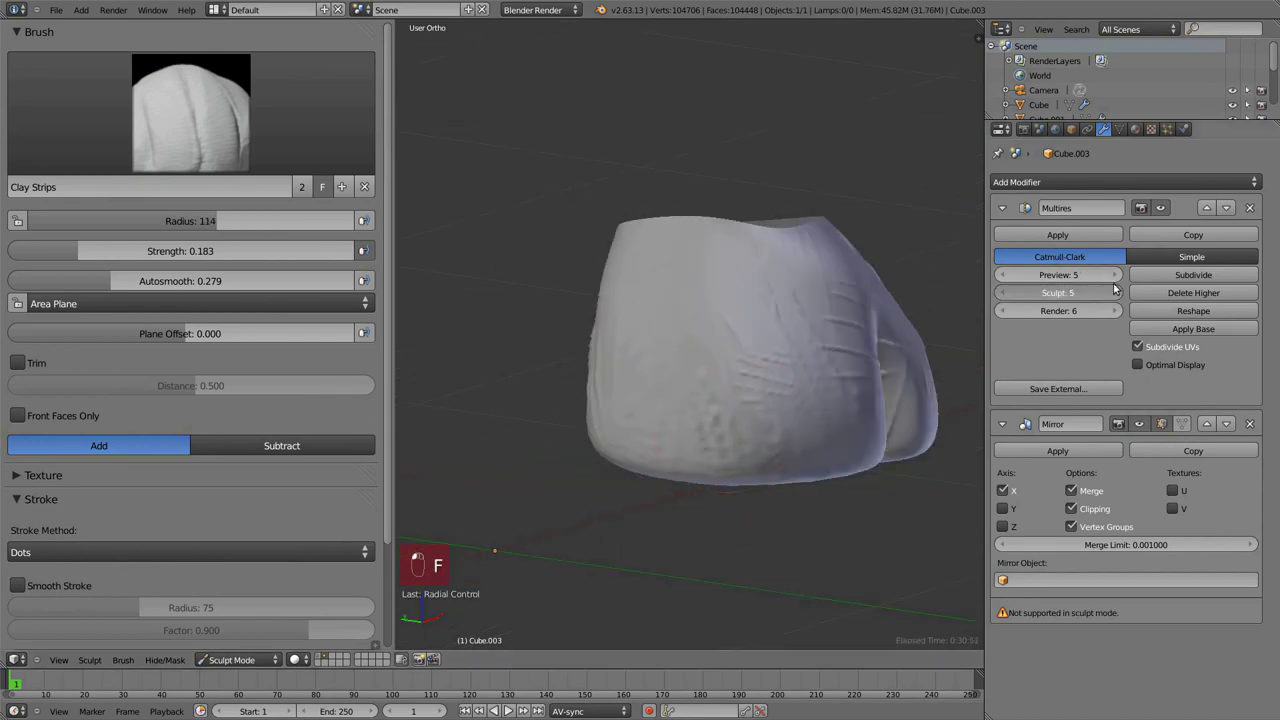
- At multires level 6, enlarge the brush and sculpt sharper crosshatched creases across the seat of the shorts
{"action": "left_click_drag", "start_coordinate": [754, 377], "coordinate": [746, 360]}
{"action": "key", "text": "f"}
{"action": "left_click_drag", "start_coordinate": [746, 360], "coordinate": [805, 354]}
{"action": "left_click_drag", "start_coordinate": [690, 434], "coordinate": [742, 285]}
{"action": "left_click_drag", "start_coordinate": [742, 285], "coordinate": [577, 437]}
{"action": "key", "text": "ctrl+z"}
{"action": "left_click_drag", "start_coordinate": [705, 271], "coordinate": [742, 303]}
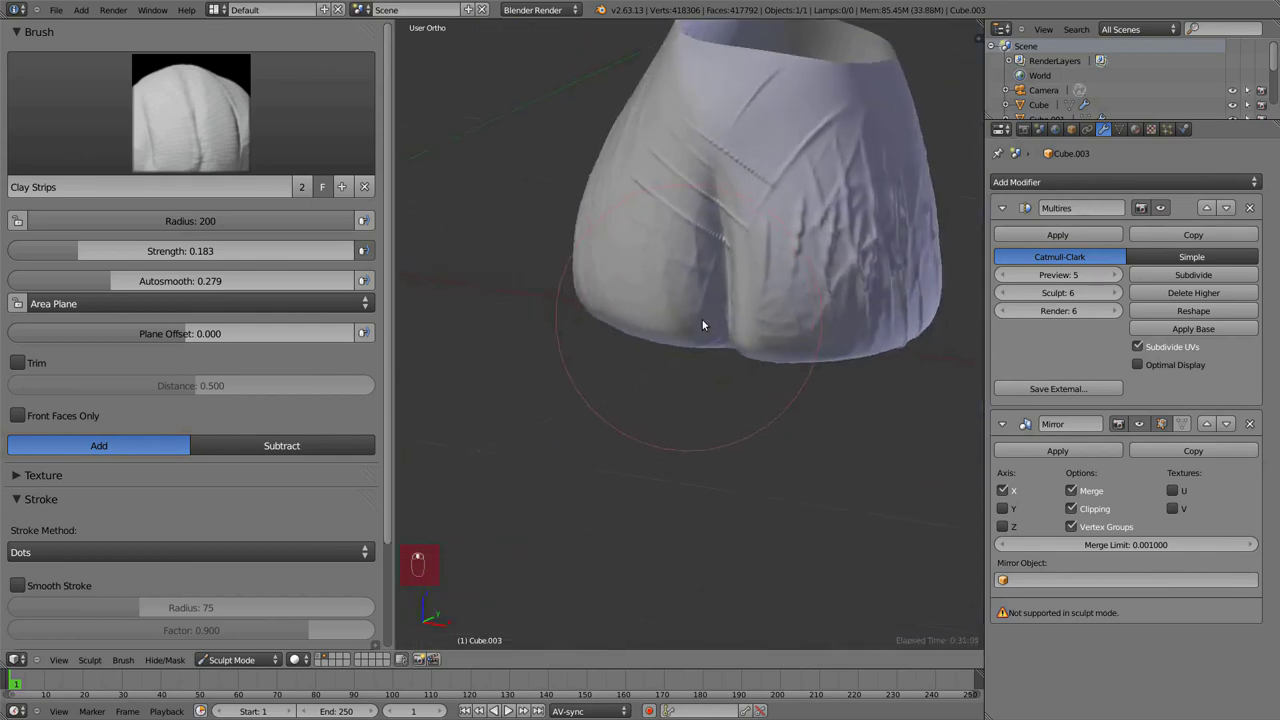